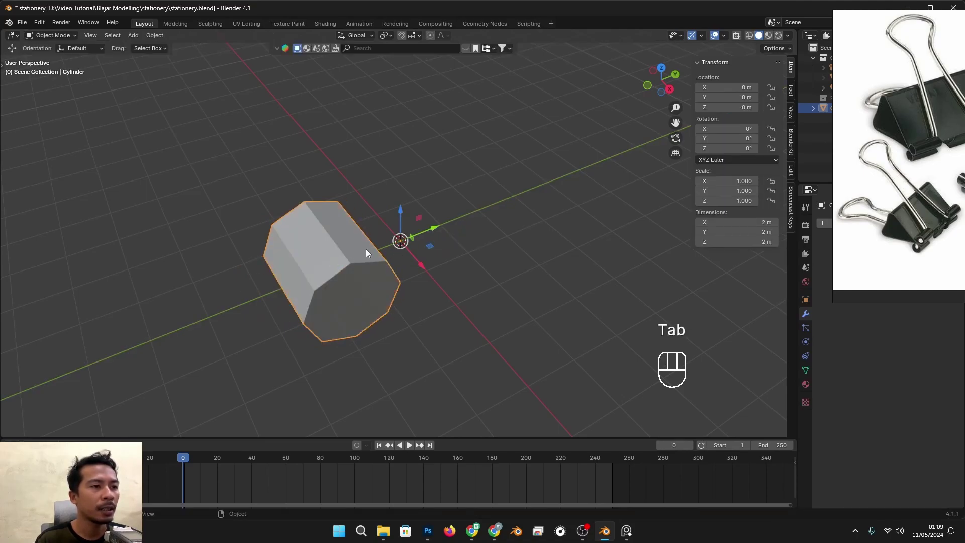
- Move the cylinder mesh about 0.51 m along Y in Edit Mode
{"action": "left_click_drag", "start_coordinate": [439, 230], "coordinate": [408, 257]}
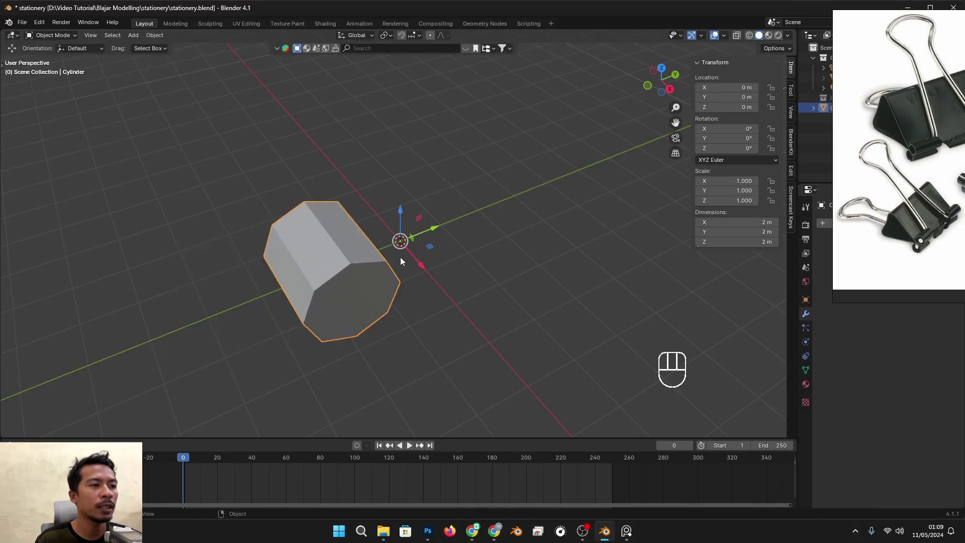
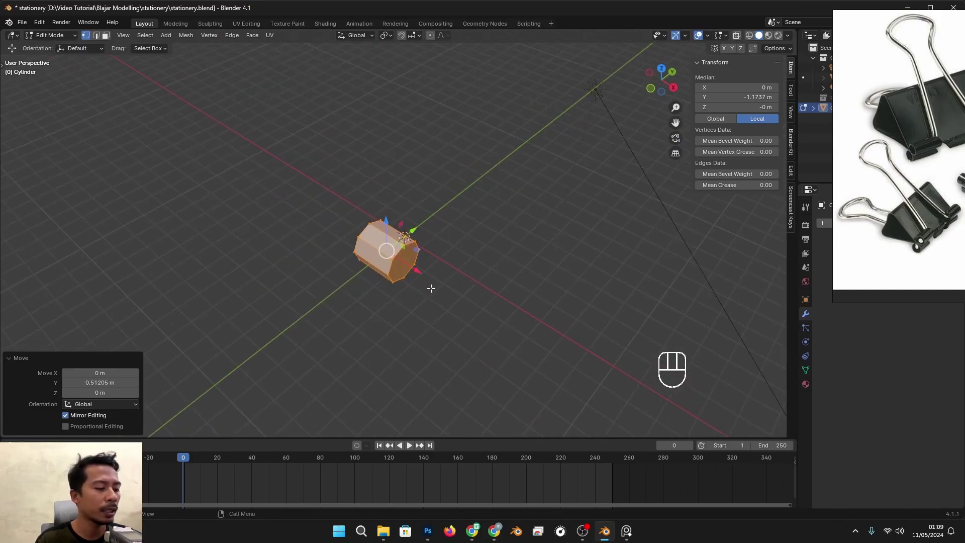
- Scale the cylinder about 9.28 along X into a rod and add a Mirror modifier
{"action": "key", "text": "s"}
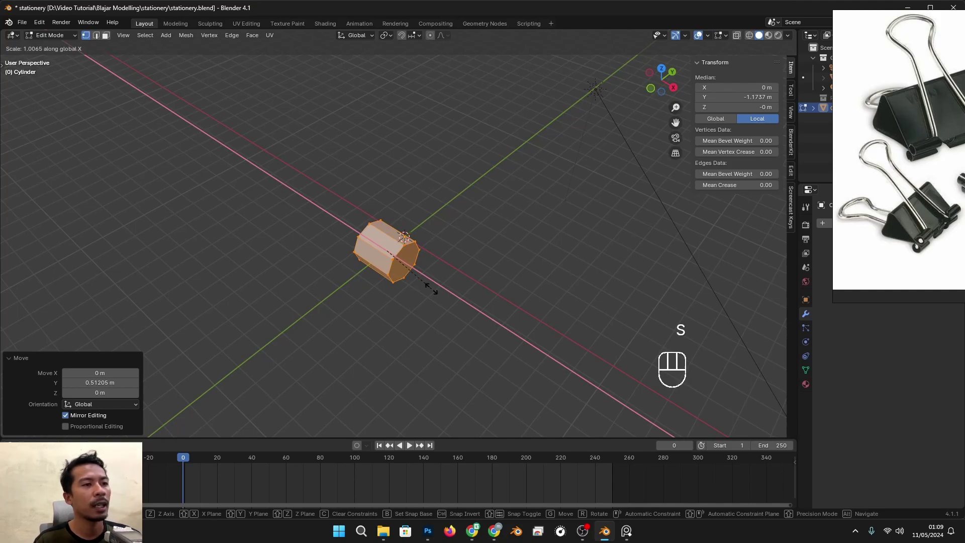
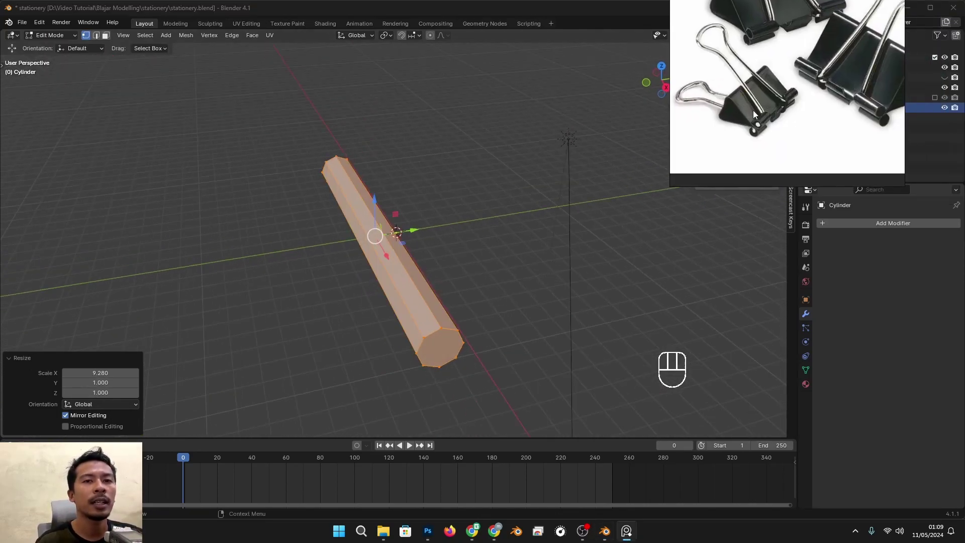
{"action": "left_click_drag", "start_coordinate": [844, 223], "coordinate": [897, 293]}
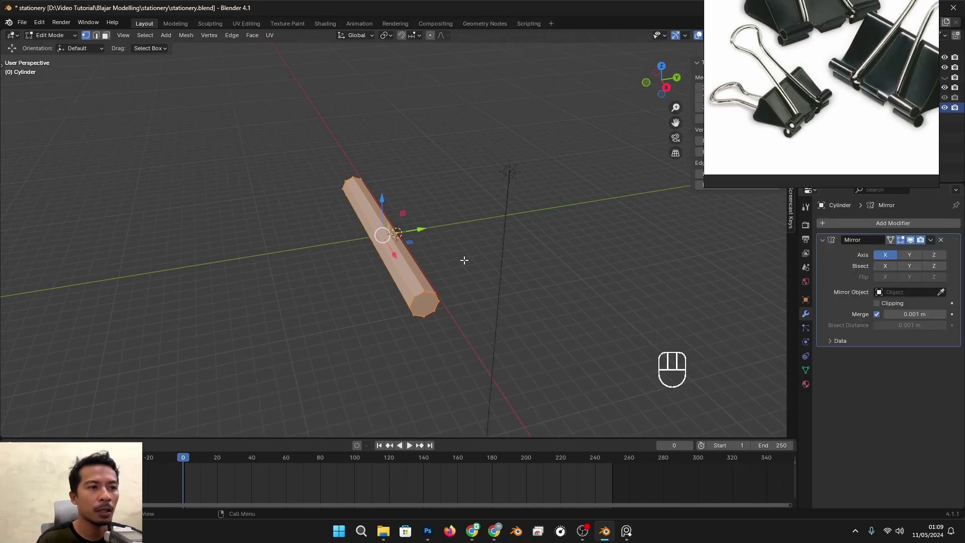
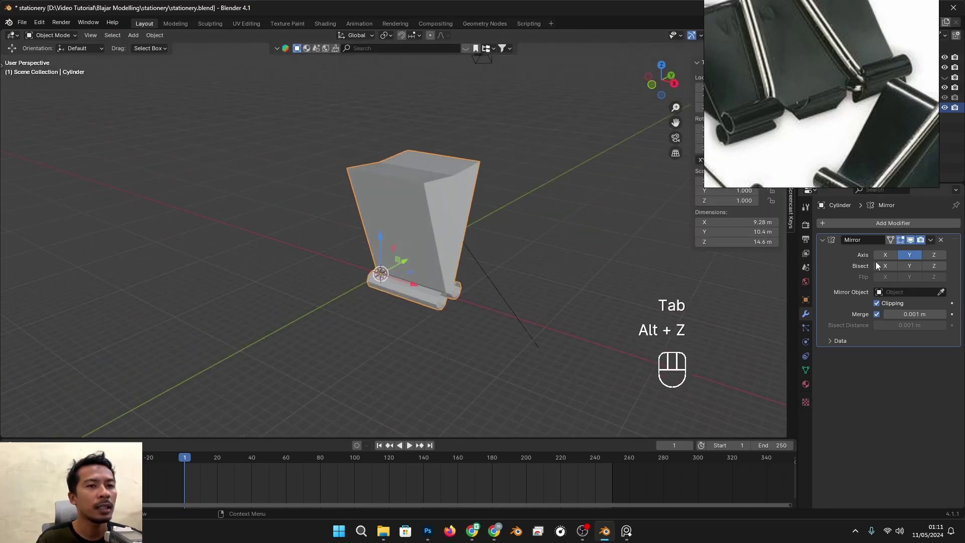
- Enable the X axis on the Mirror modifier so the clip body mirrors across X too
{"action": "left_click", "coordinate": [889, 260]}
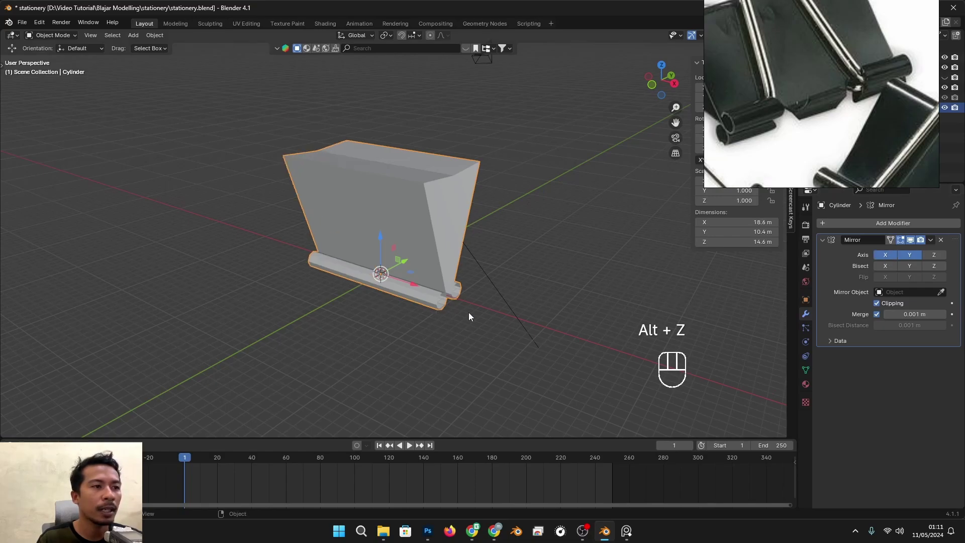
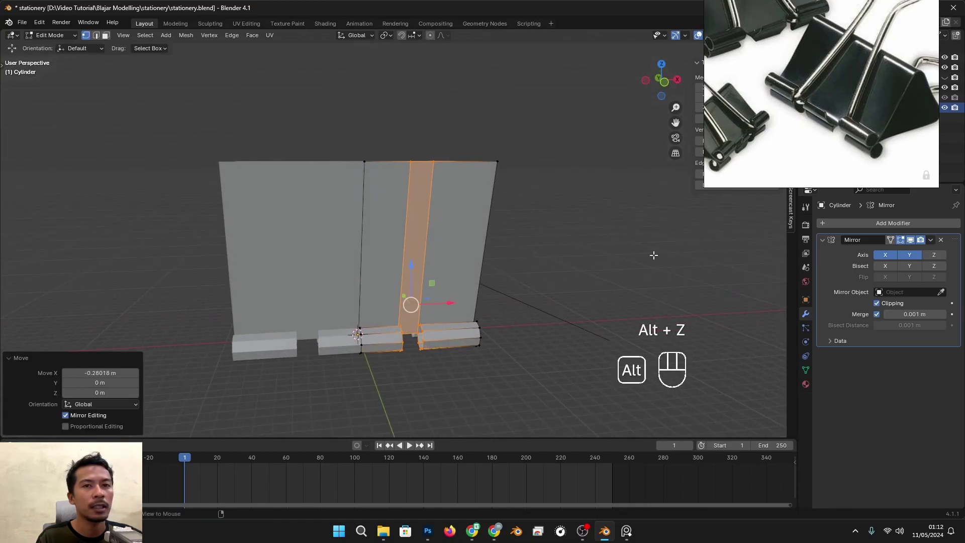
- Adjust the hinge knuckle edges and return to Object Mode, toggling X-ray to check them
{"action": "left_click_drag", "start_coordinate": [519, 365], "coordinate": [497, 358]}
{"action": "left_click", "coordinate": [442, 312]}
{"action": "key", "text": "Tab"}
{"action": "key", "text": "alt+z"}
{"action": "left_click_drag", "start_coordinate": [456, 313], "coordinate": [382, 311]}
{"action": "key", "text": "alt+z"}
{"action": "left_click_drag", "start_coordinate": [394, 323], "coordinate": [443, 312]}
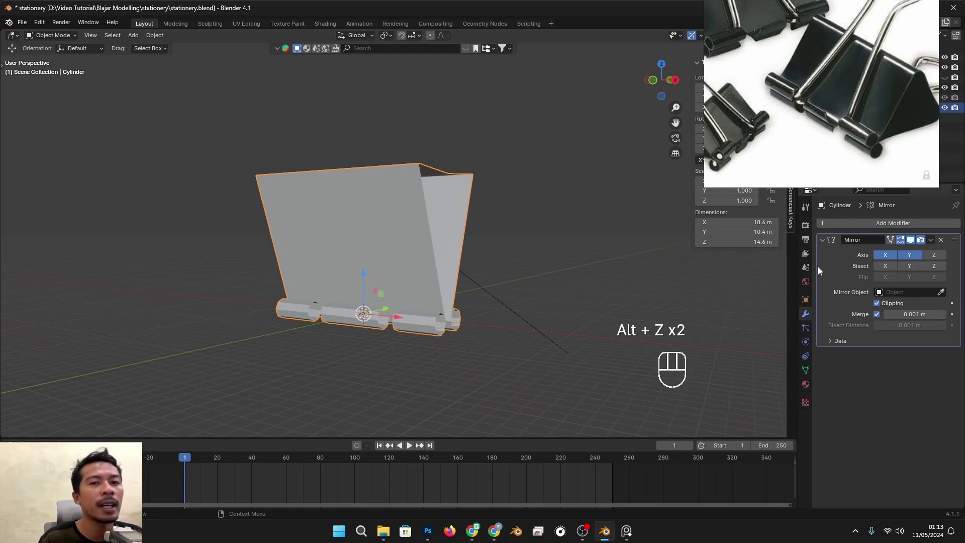
- Collapse the Mirror modifier panel and orbit around the clip body
{"action": "left_click", "coordinate": [823, 246]}
{"action": "left_click_drag", "start_coordinate": [521, 269], "coordinate": [503, 283]}
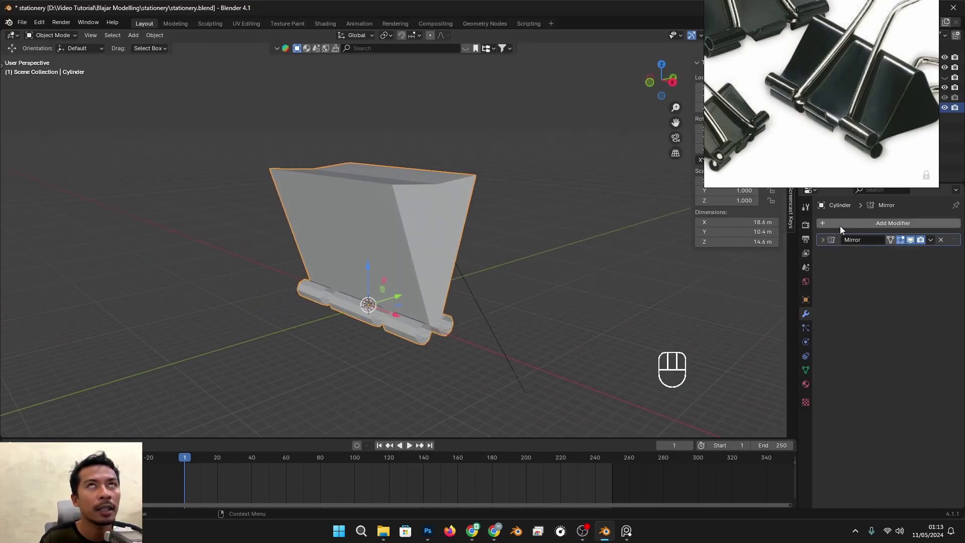
- Add a Subdivision Surface modifier at level 2 and view the smoothed clip from the front
{"action": "left_click_drag", "start_coordinate": [844, 228], "coordinate": [886, 361]}
{"action": "left_click_drag", "start_coordinate": [463, 334], "coordinate": [499, 305]}
{"action": "left_click_drag", "start_coordinate": [536, 315], "coordinate": [586, 320]}
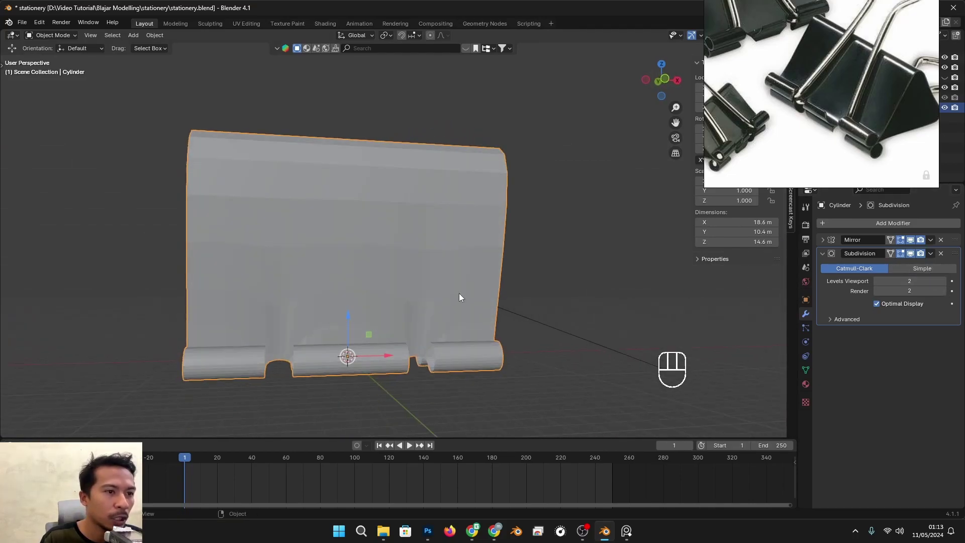
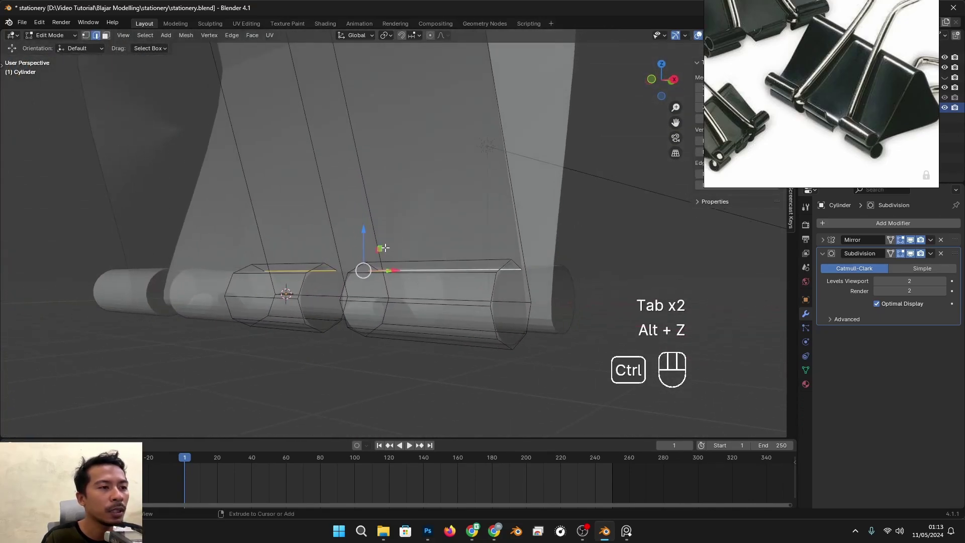
- Loop-cut the hinge segment near its end (factor ~0.95) to keep the subdivided edge crisp
{"action": "key", "text": "ctrl+r"}
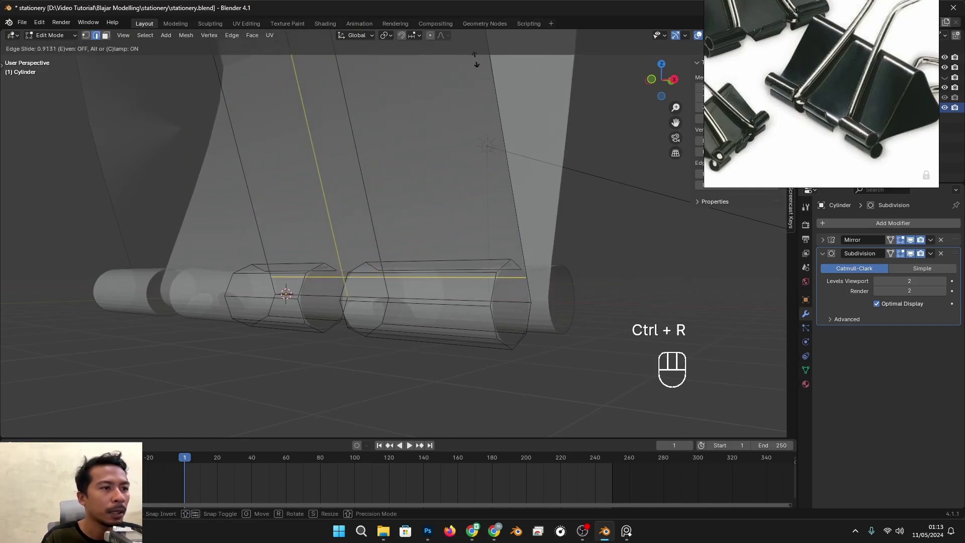
{"action": "key", "text": "alt+z"}
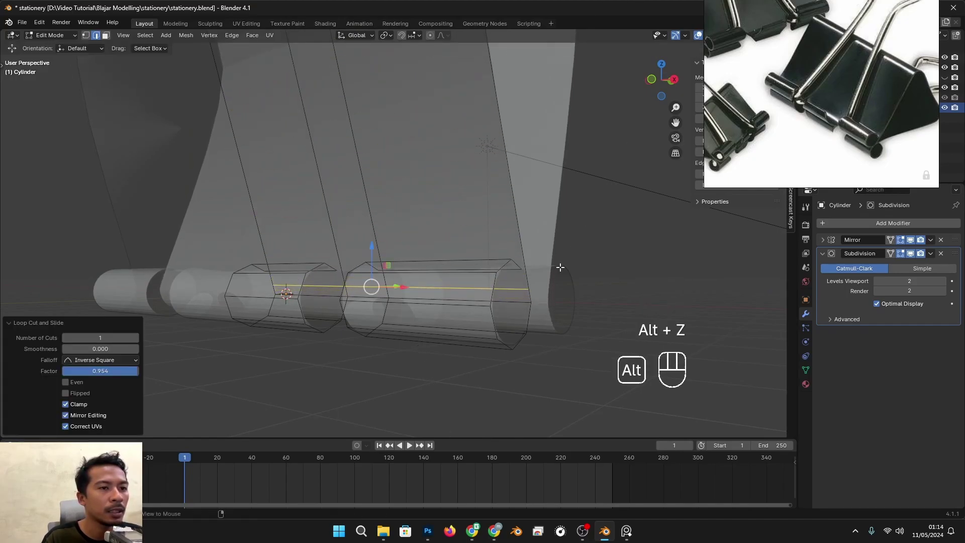
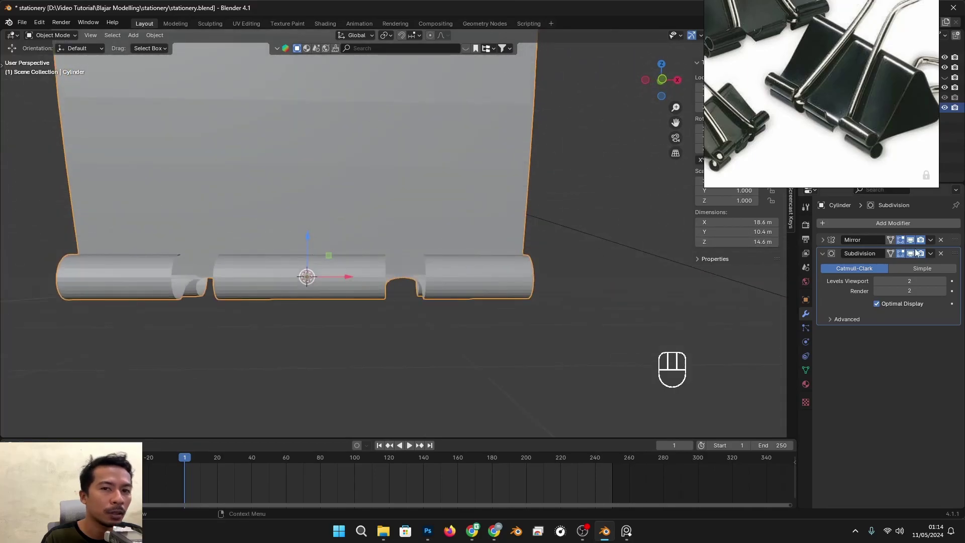
- Reorder Subdivision relative to Mirror in the modifier stack
{"action": "left_click_drag", "start_coordinate": [957, 256], "coordinate": [954, 239]}
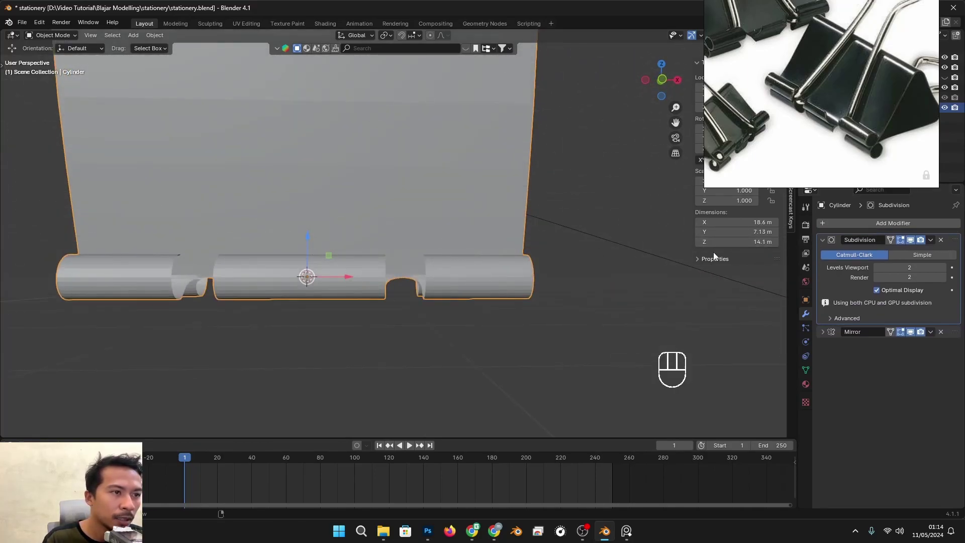
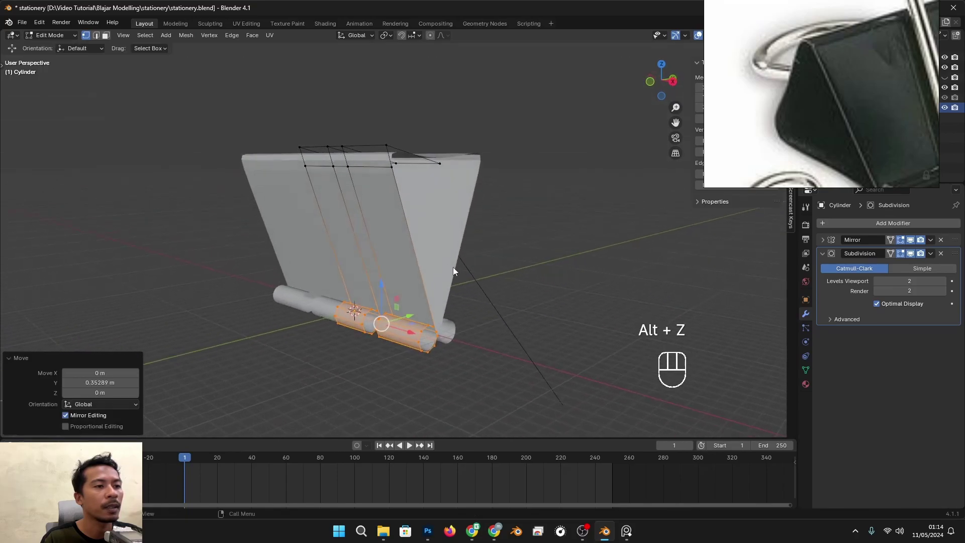
- Move the hinge notch vertices about 0.14 m and orbit to view the clip from the front
{"action": "left_click_drag", "start_coordinate": [439, 266], "coordinate": [499, 272]}
{"action": "left_click_drag", "start_coordinate": [413, 347], "coordinate": [421, 330]}
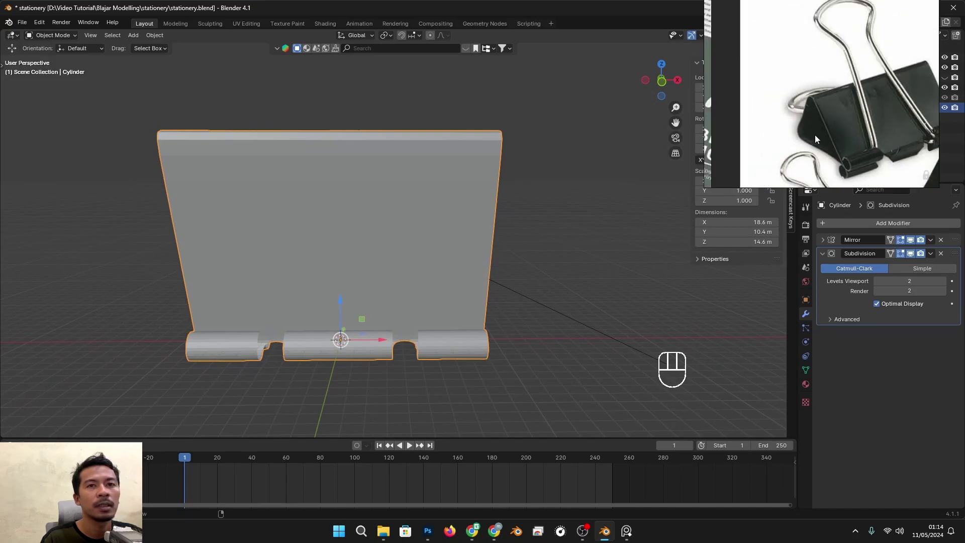
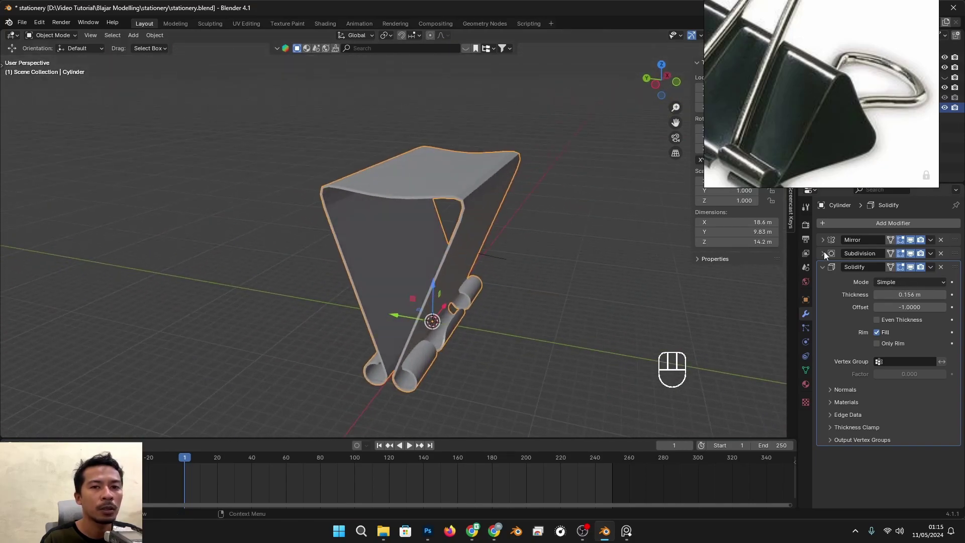
- Expand the Subdivision modifier and set its Render levels to 3
{"action": "left_click", "coordinate": [825, 254]}
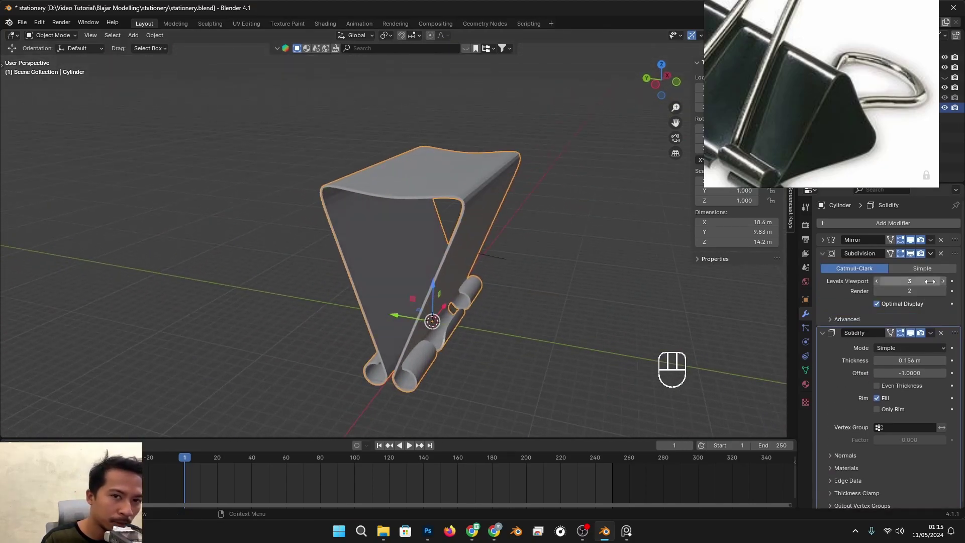
{"action": "left_click_drag", "start_coordinate": [502, 284], "coordinate": [502, 278]}
{"action": "left_click", "coordinate": [946, 295]}
- Zoom in on the rolled hinge tube and inspect its end
{"action": "left_click_drag", "start_coordinate": [554, 278], "coordinate": [460, 272]}
{"action": "left_click_drag", "start_coordinate": [457, 270], "coordinate": [436, 184]}
{"action": "left_click_drag", "start_coordinate": [406, 344], "coordinate": [382, 265]}
{"action": "left_click_drag", "start_coordinate": [371, 269], "coordinate": [518, 260]}
{"action": "left_click_drag", "start_coordinate": [301, 290], "coordinate": [331, 274]}
{"action": "left_click_drag", "start_coordinate": [384, 265], "coordinate": [385, 305]}
{"action": "left_click_drag", "start_coordinate": [321, 330], "coordinate": [295, 293]}
{"action": "left_click_drag", "start_coordinate": [265, 359], "coordinate": [292, 320]}
{"action": "left_click_drag", "start_coordinate": [350, 301], "coordinate": [325, 304]}
{"action": "left_click_drag", "start_coordinate": [330, 304], "coordinate": [406, 321]}
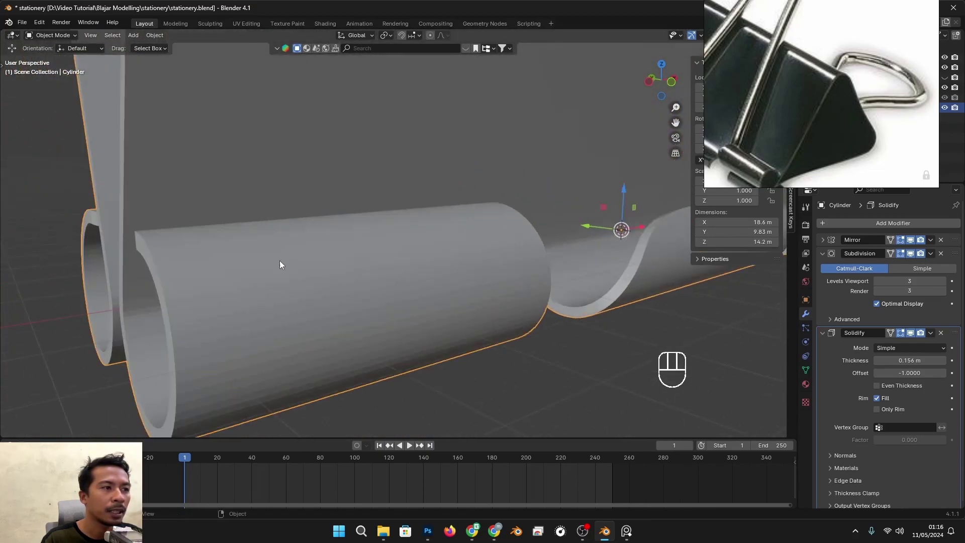
{"action": "left_click_drag", "start_coordinate": [291, 267], "coordinate": [331, 264]}
{"action": "left_click_drag", "start_coordinate": [825, 260], "coordinate": [831, 243]}
{"action": "left_click_drag", "start_coordinate": [839, 225], "coordinate": [878, 238]}
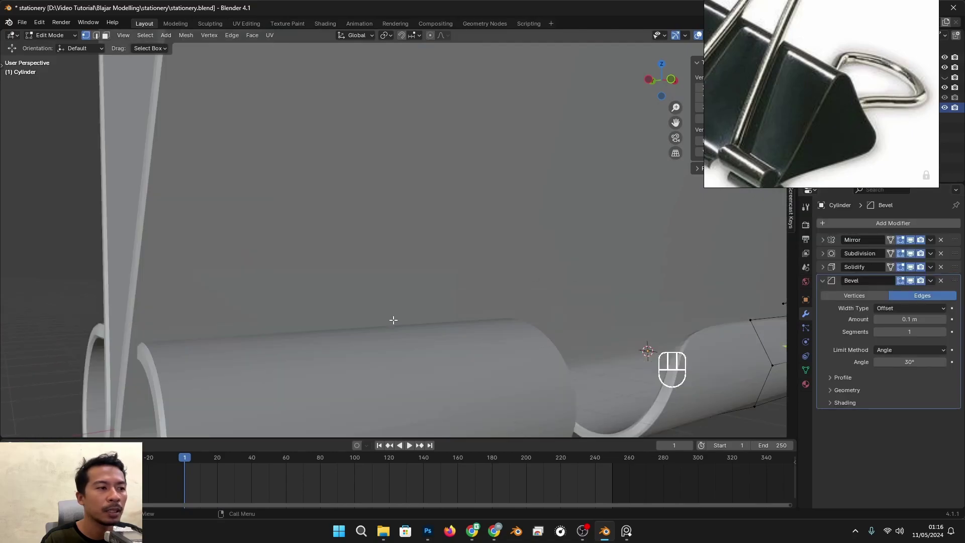
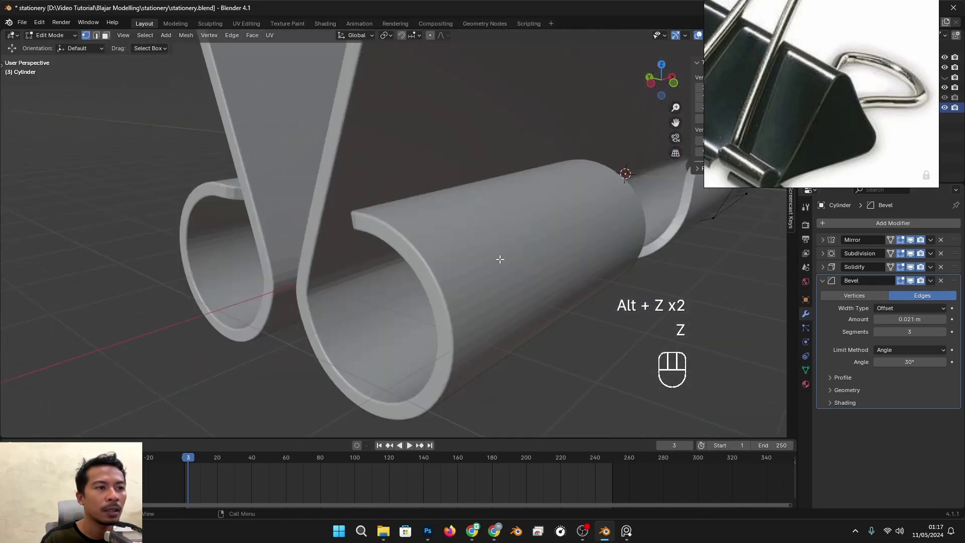
- Return to Object Mode and apply Shade Smooth with Keep Sharp Edges to the clip
{"action": "key", "text": "Tab"}
{"action": "key", "text": "Tab"}
{"action": "key", "text": "Tab"}
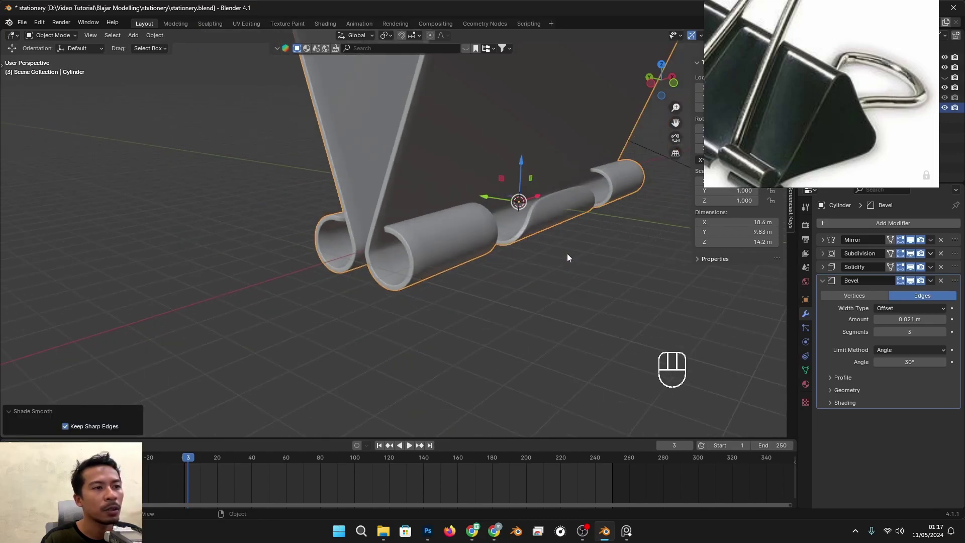
- Orbit around the clip to inspect the tubes, underside and top fold, then pull back
{"action": "left_click_drag", "start_coordinate": [562, 255], "coordinate": [454, 249]}
{"action": "left_click_drag", "start_coordinate": [458, 258], "coordinate": [469, 284]}
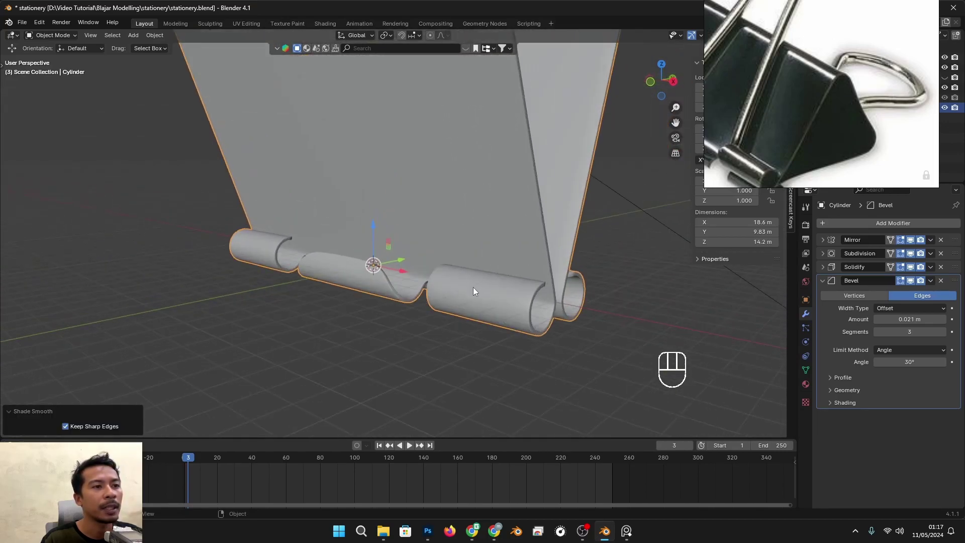
{"action": "left_click_drag", "start_coordinate": [504, 306], "coordinate": [558, 303]}
{"action": "left_click_drag", "start_coordinate": [500, 251], "coordinate": [490, 317]}
{"action": "left_click_drag", "start_coordinate": [488, 312], "coordinate": [538, 317]}
{"action": "left_click_drag", "start_coordinate": [484, 211], "coordinate": [456, 249]}
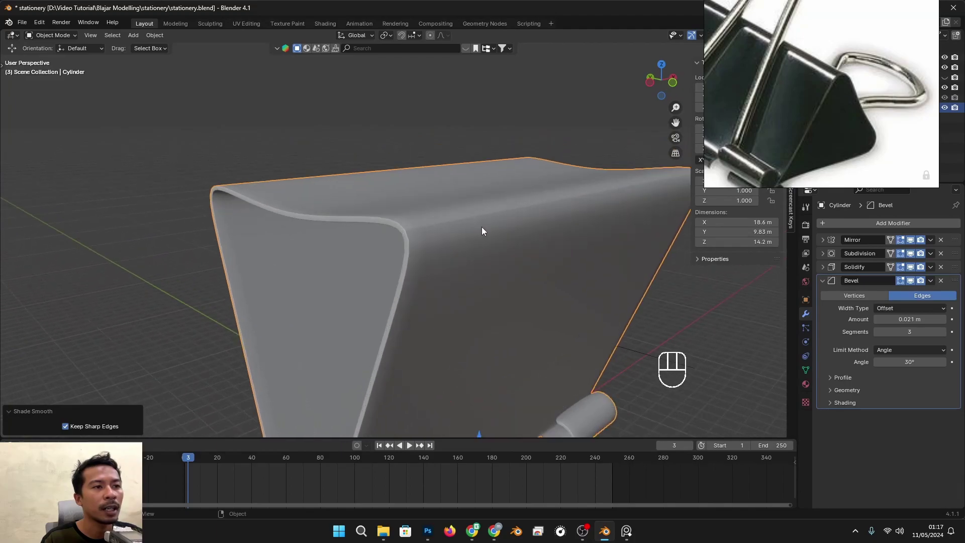
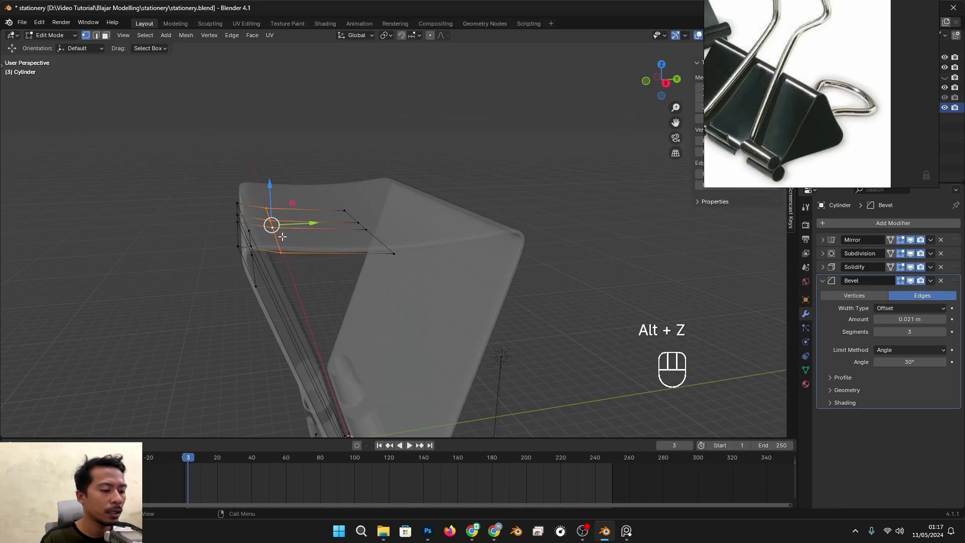
- Slide the new edge loop along the clip surface toward the top fold
{"action": "key", "text": "g"}
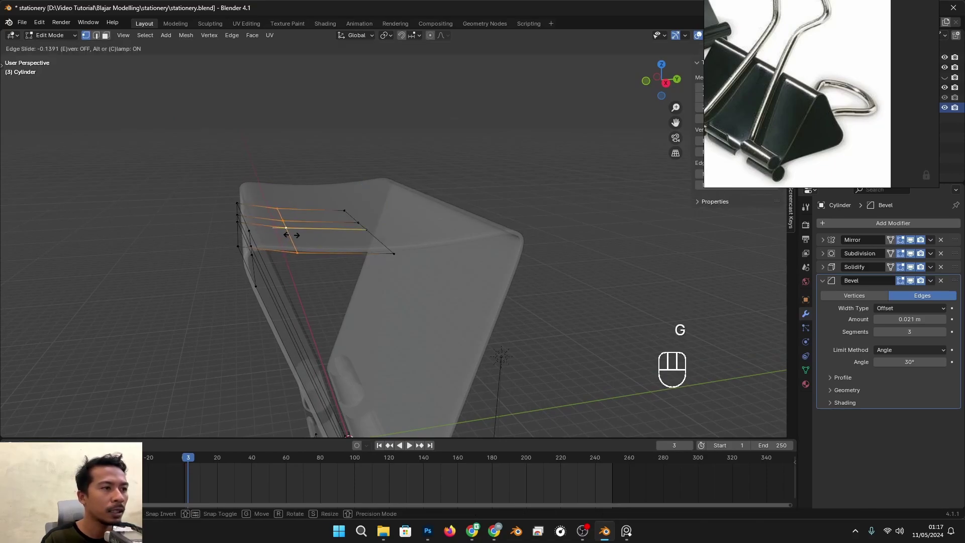
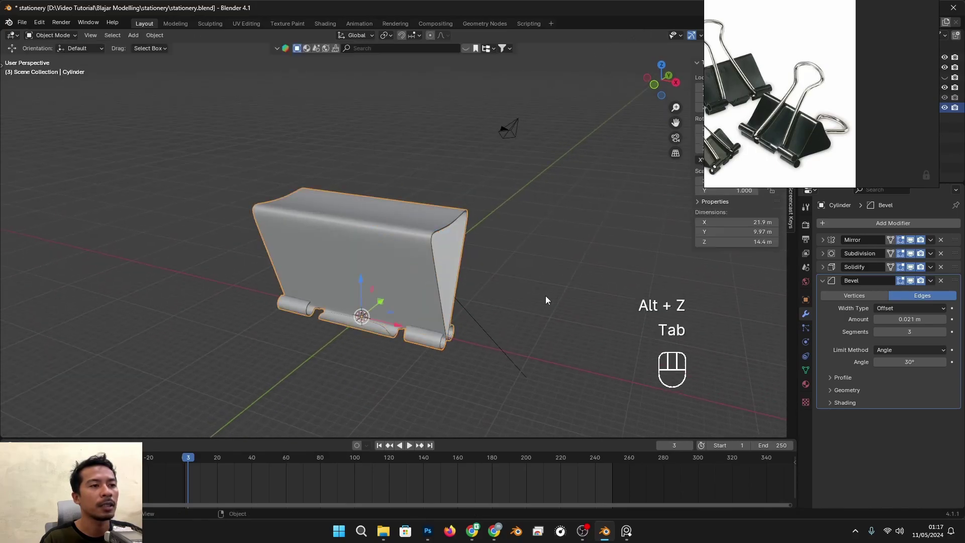
- Orbit and zoom around the clip body and hinge tubes to inspect them
{"action": "left_click_drag", "start_coordinate": [500, 325], "coordinate": [405, 302]}
{"action": "middle_click", "coordinate": [371, 338]}
{"action": "left_click_drag", "start_coordinate": [415, 224], "coordinate": [450, 218]}
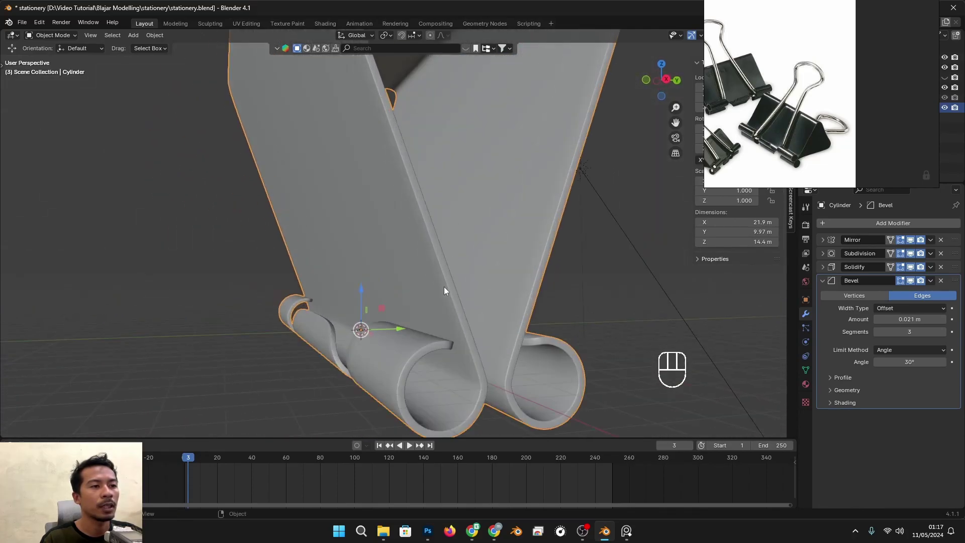
{"action": "left_click_drag", "start_coordinate": [441, 281], "coordinate": [495, 300]}
{"action": "left_click_drag", "start_coordinate": [492, 285], "coordinate": [479, 354]}
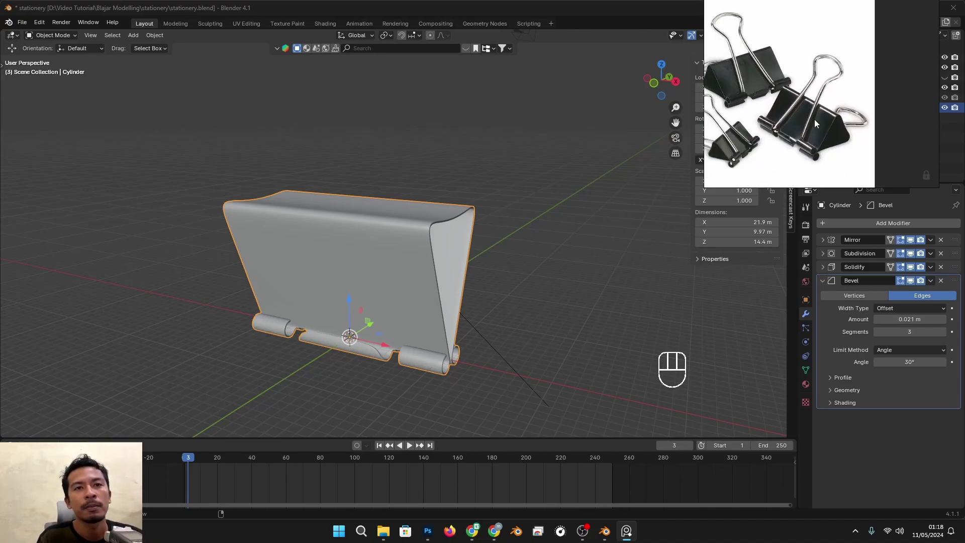
{"action": "left_click_drag", "start_coordinate": [403, 288], "coordinate": [439, 291]}
{"action": "left_click_drag", "start_coordinate": [499, 293], "coordinate": [441, 295]}
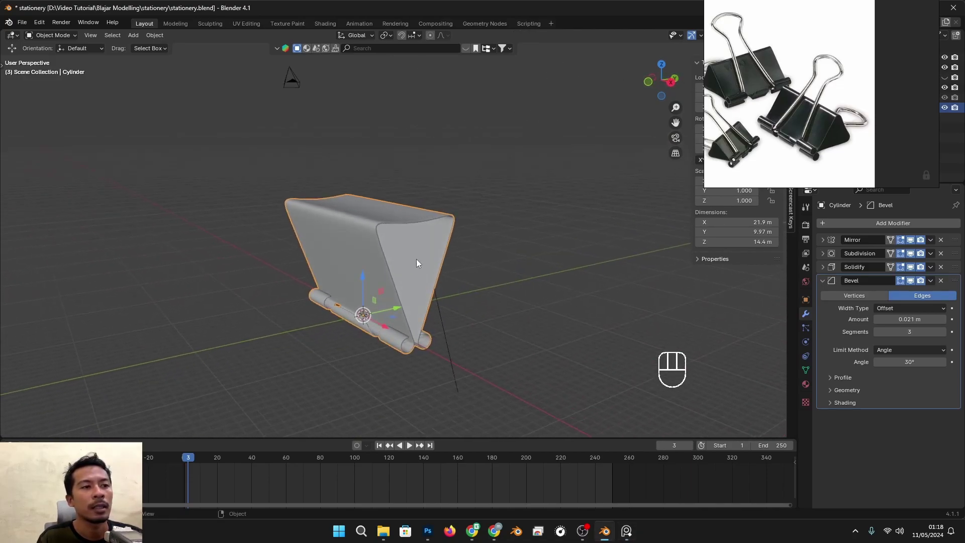
- Add a new NURBS path curve and face the clip from the front
{"action": "key", "text": "shift+a"}
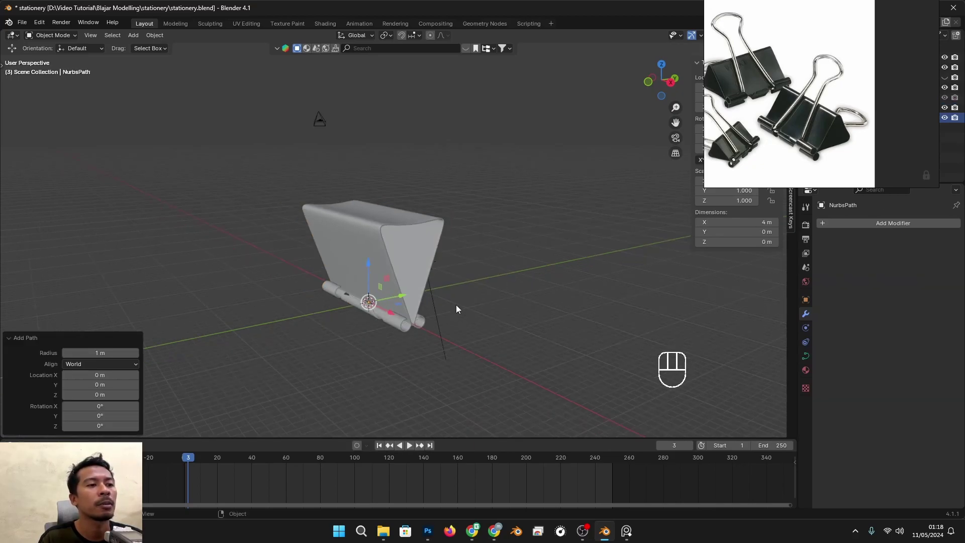
{"action": "left_click_drag", "start_coordinate": [388, 313], "coordinate": [427, 310]}
{"action": "key", "text": "alt+z"}
{"action": "left_click_drag", "start_coordinate": [410, 316], "coordinate": [440, 312]}
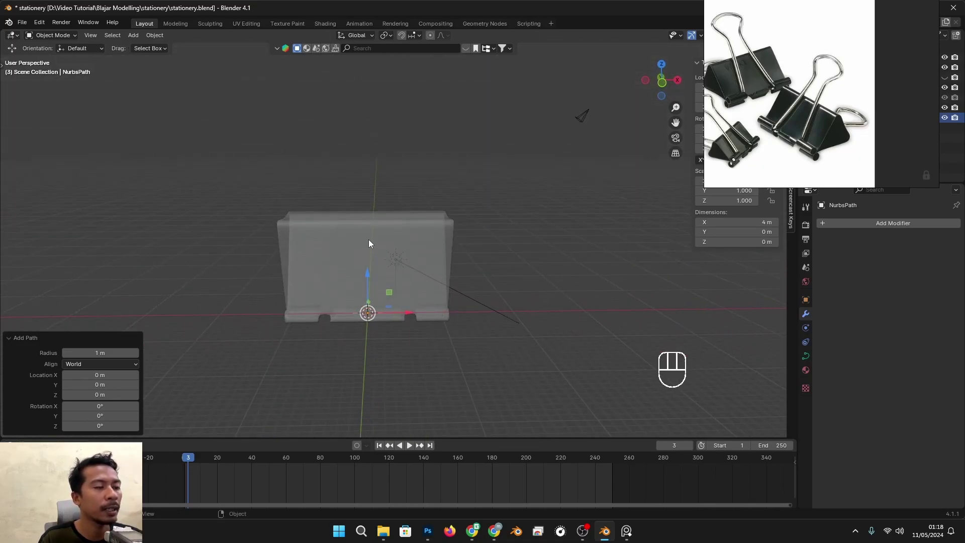
- Enlarge the path's points, raise it above the clip and rotate it 90° on Y
{"action": "key", "text": "Tab"}
{"action": "key", "text": "s"}
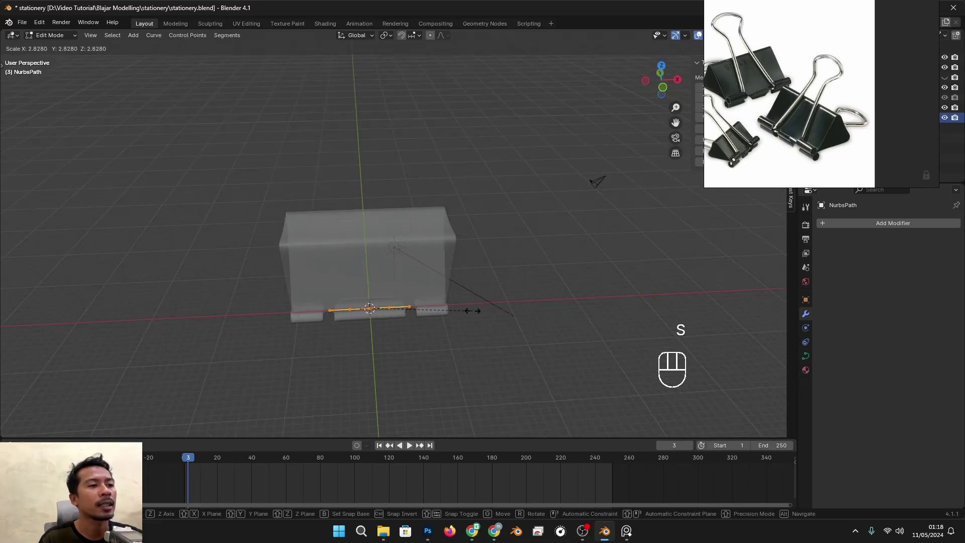
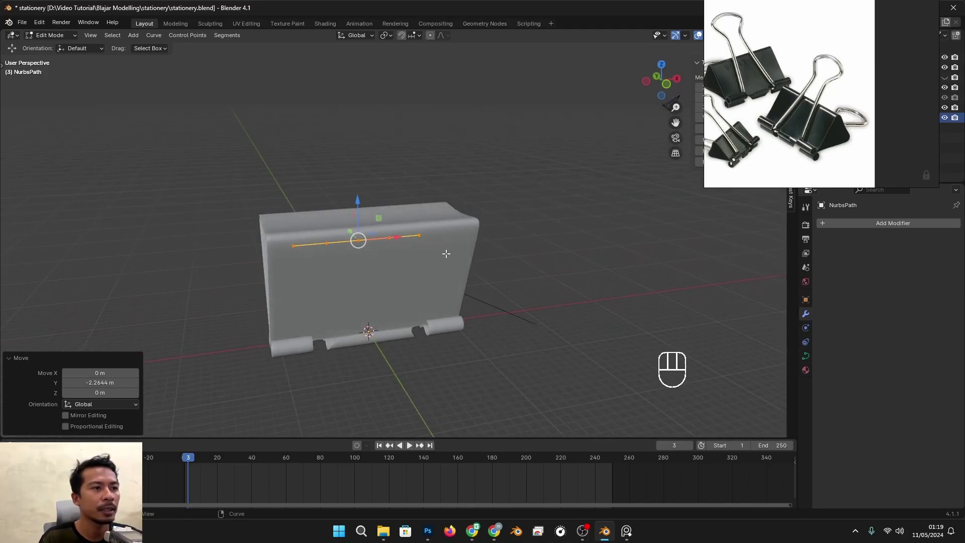
{"action": "key", "text": "r"}
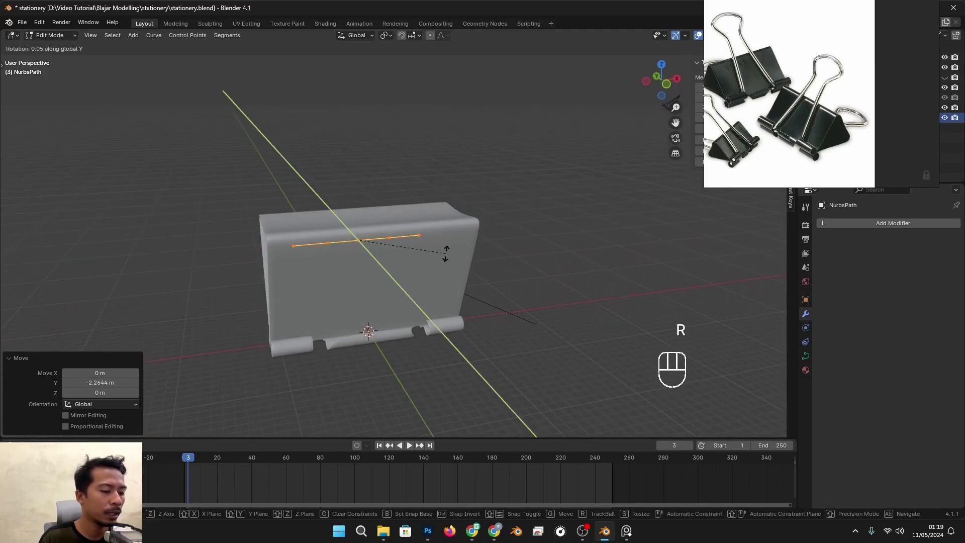
{"action": "key", "text": "r"}
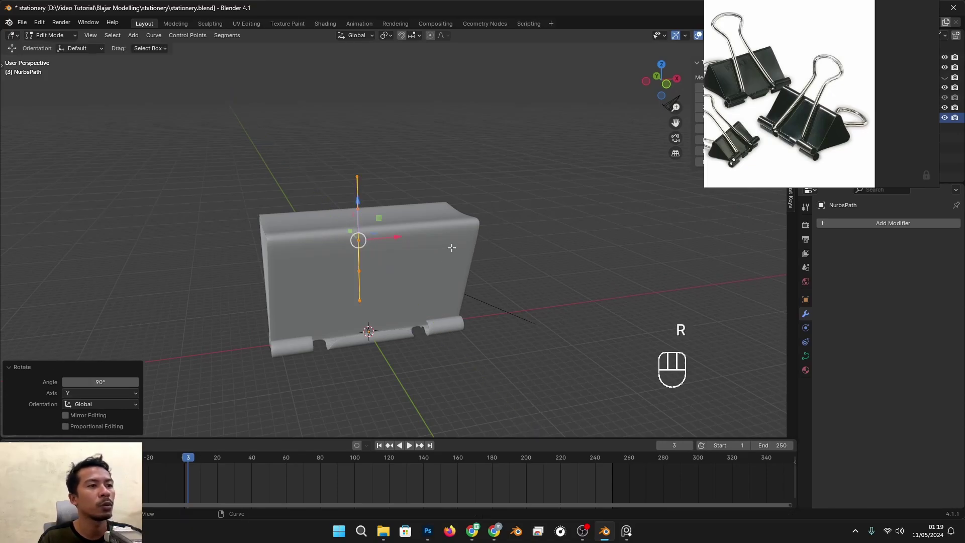
- Add a Mirror modifier to the path and extrude a new control point from its end
{"action": "left_click_drag", "start_coordinate": [833, 229], "coordinate": [875, 284]}
{"action": "left_click", "coordinate": [875, 284]}
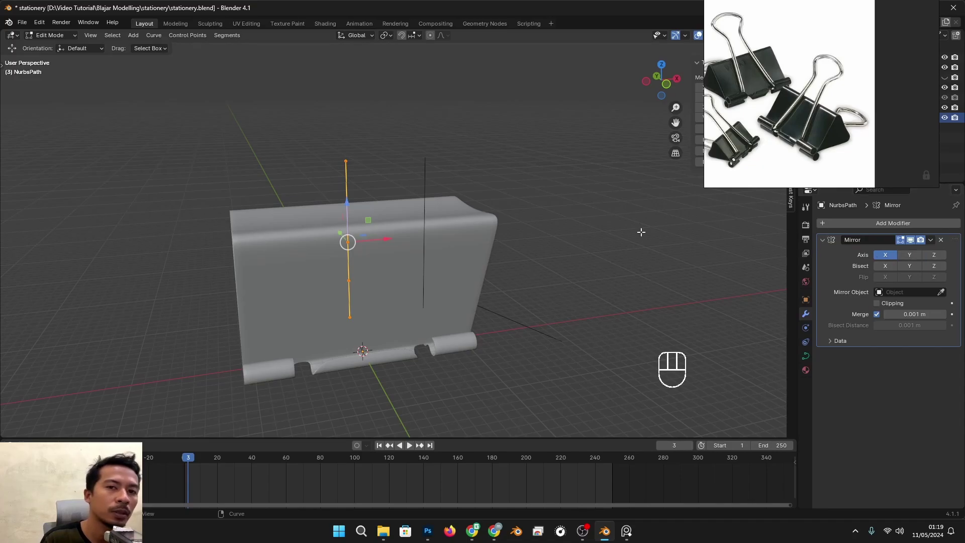
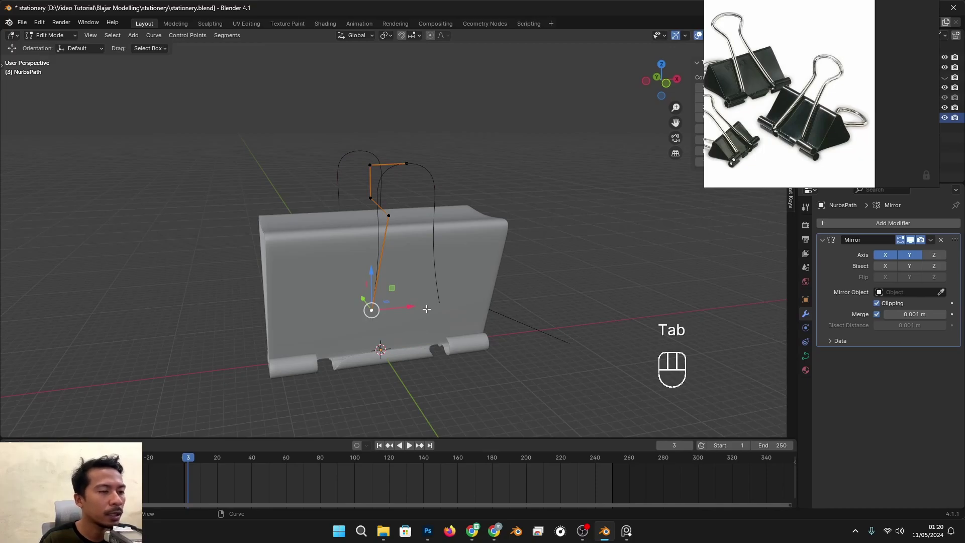
{"action": "key", "text": "e"}
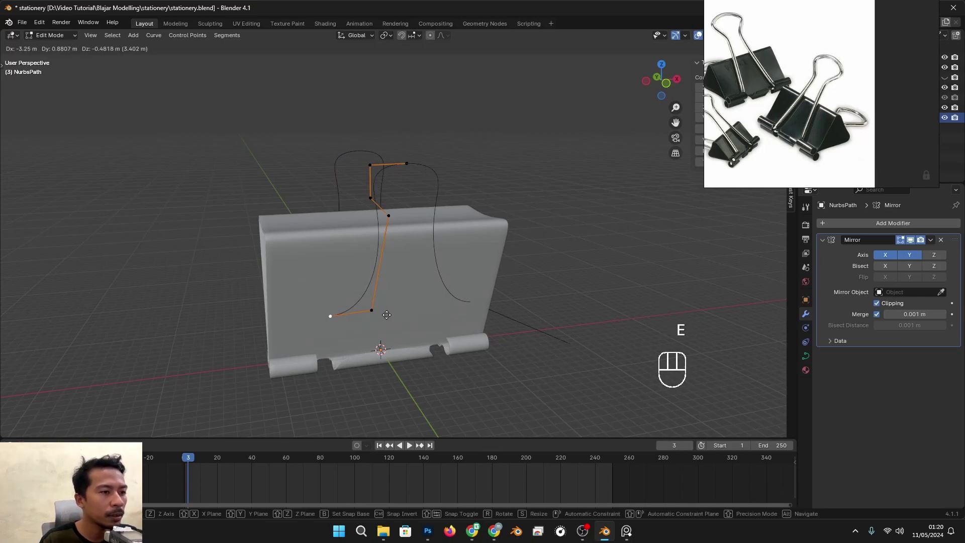
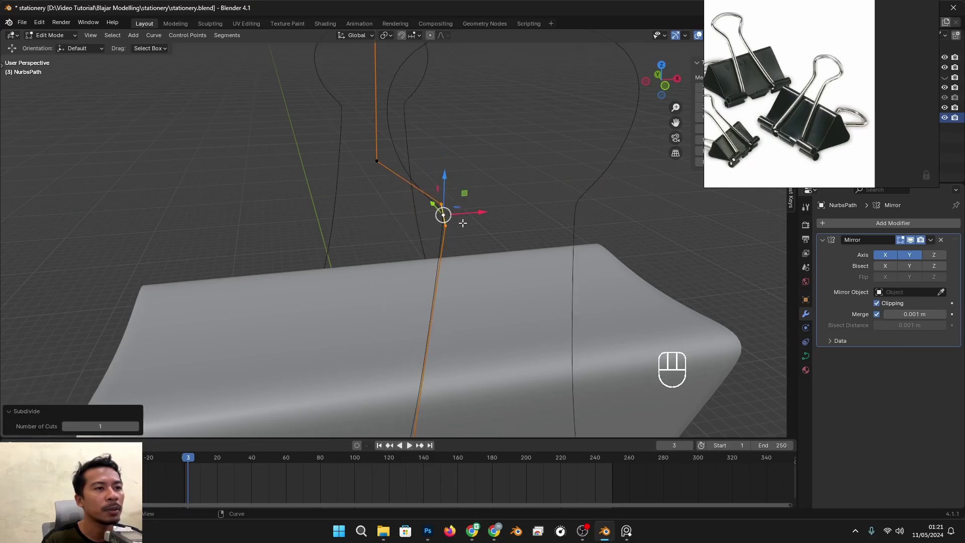
- Enable X-ray through the clip body and start adjusting the handle's control points
{"action": "left_click_drag", "start_coordinate": [498, 244], "coordinate": [483, 239]}
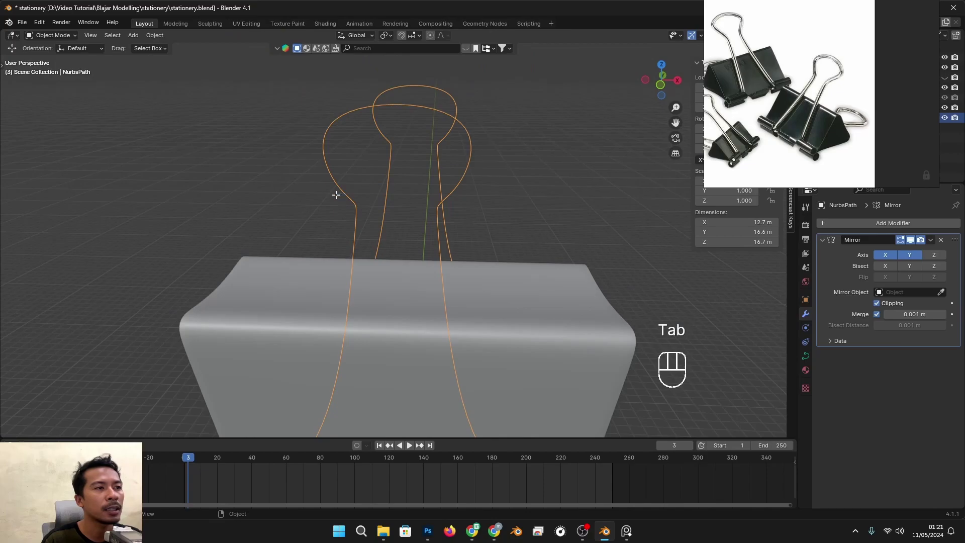
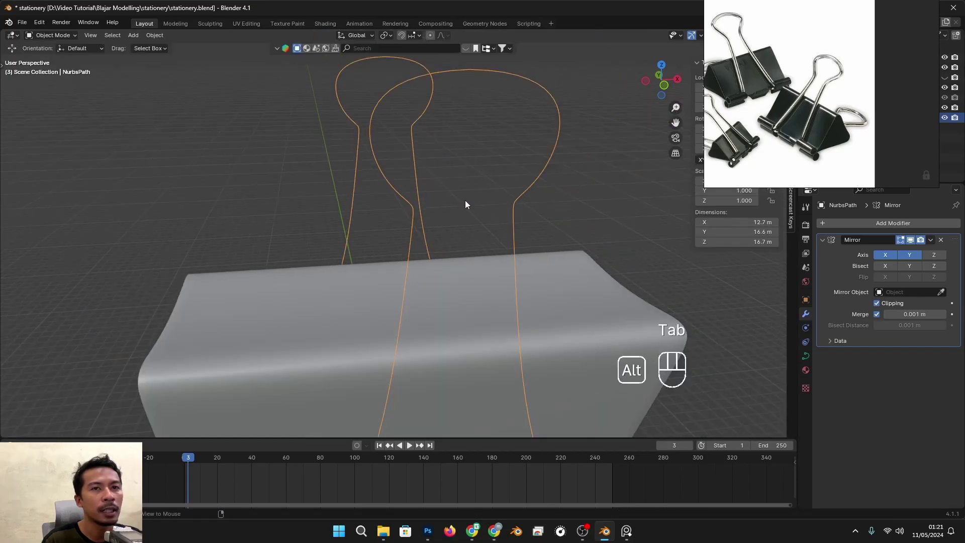
{"action": "key", "text": "alt+z"}
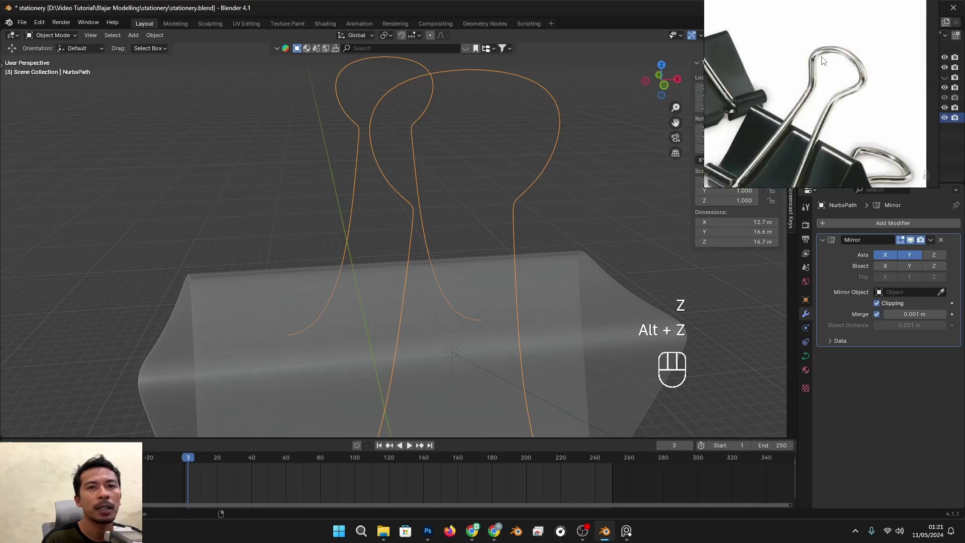
{"action": "left_click", "coordinate": [384, 117]}
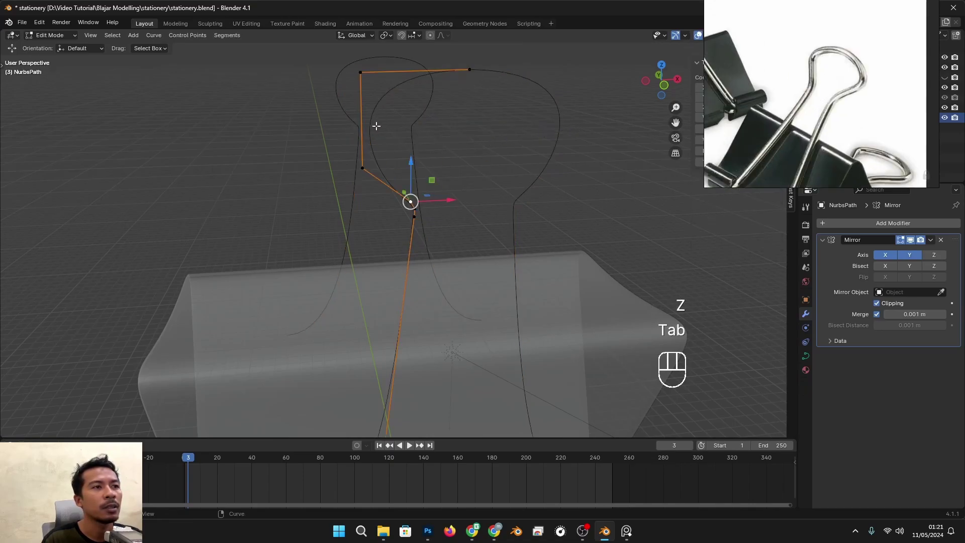
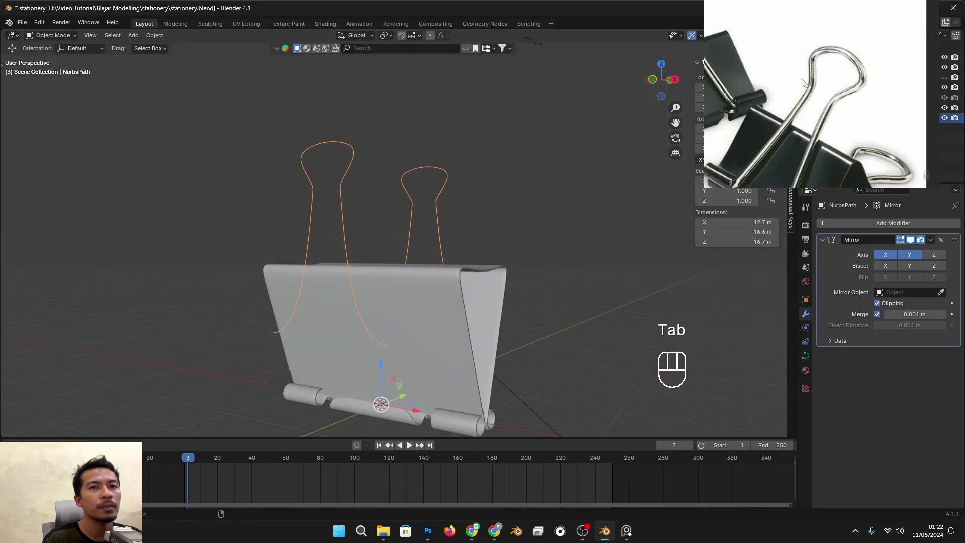
- Face the clip from the front and resize the selected handle points
{"action": "left_click_drag", "start_coordinate": [402, 179], "coordinate": [455, 180]}
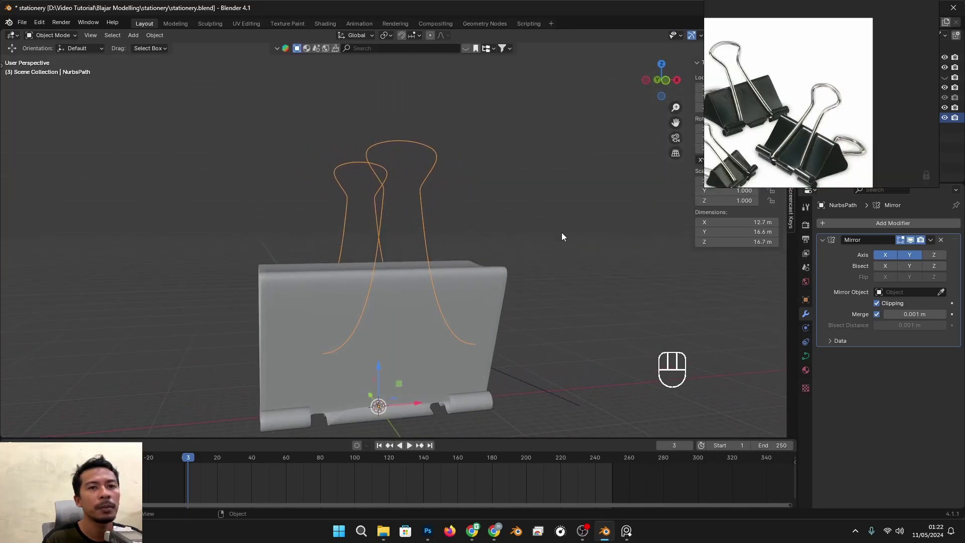
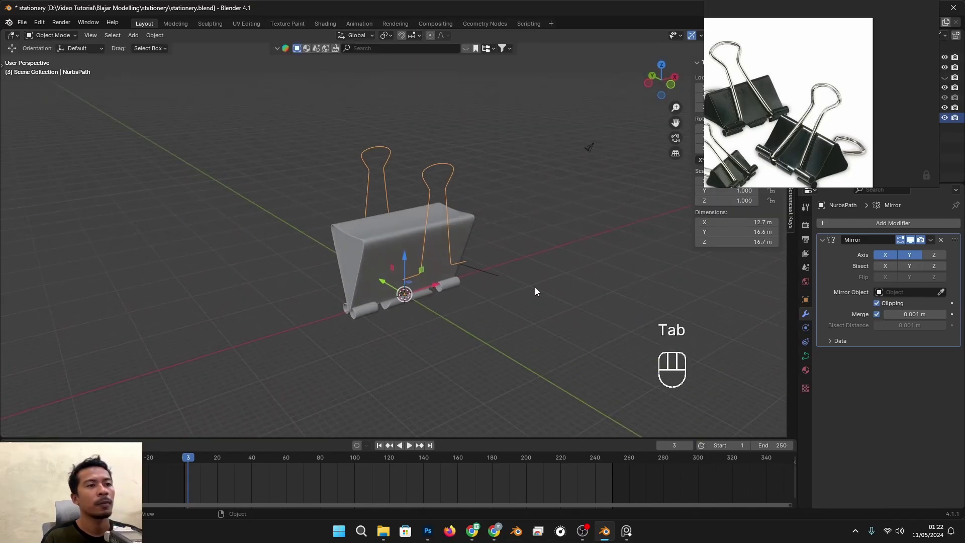
{"action": "left_click_drag", "start_coordinate": [503, 287], "coordinate": [467, 261]}
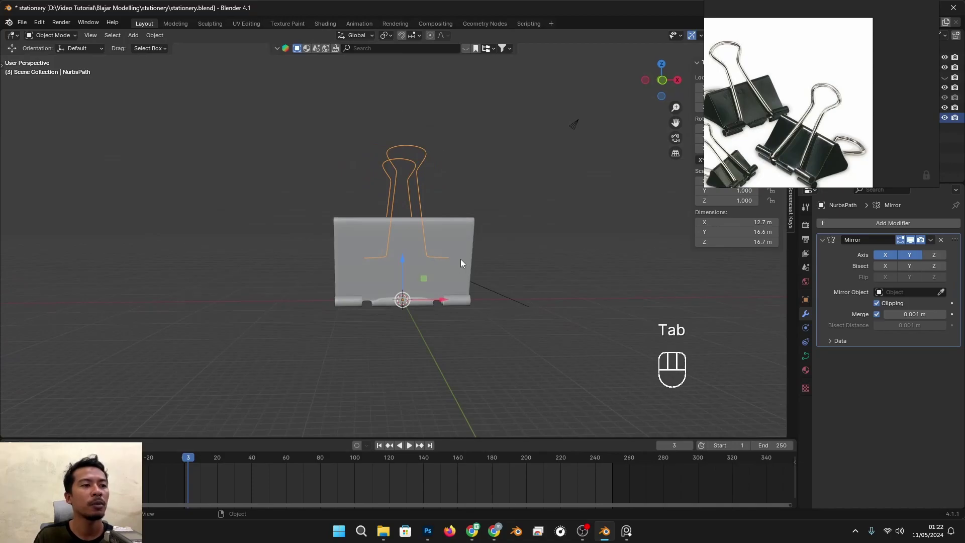
{"action": "key", "text": "s"}
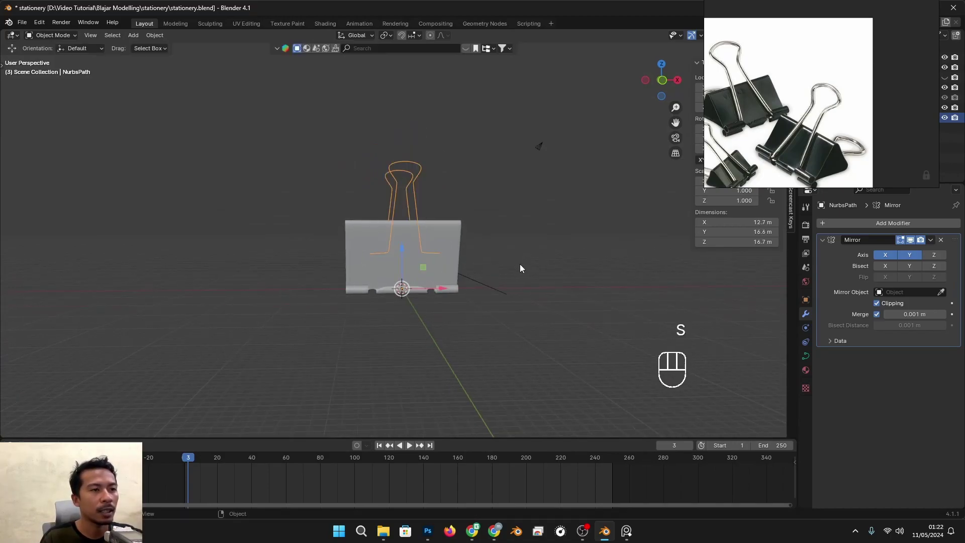
{"action": "key", "text": "Tab"}
{"action": "key", "text": "s"}
{"action": "key", "text": "a"}
{"action": "key", "text": "s"}
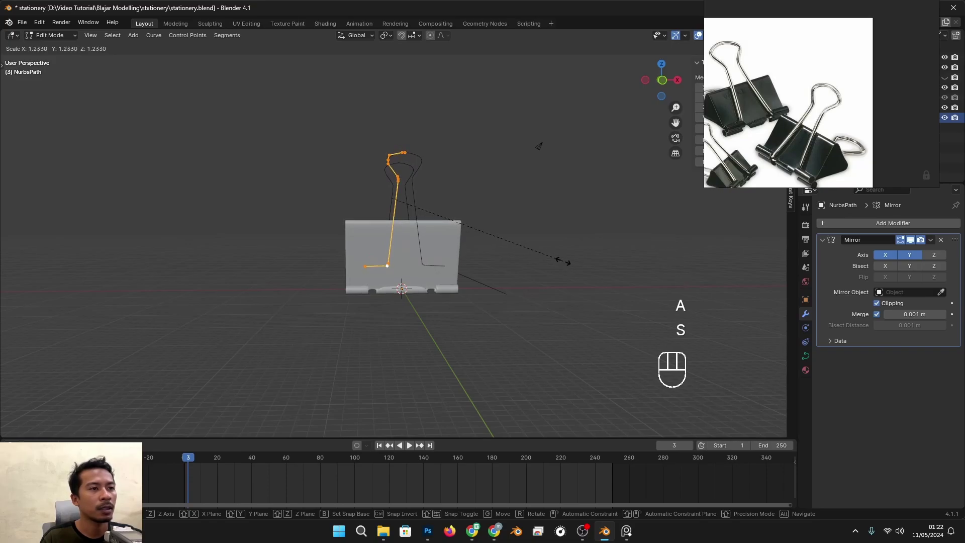
- Scale the whole wire handle up about 1.41 times over the clip
{"action": "key", "text": "Tab"}
{"action": "key", "text": "s"}
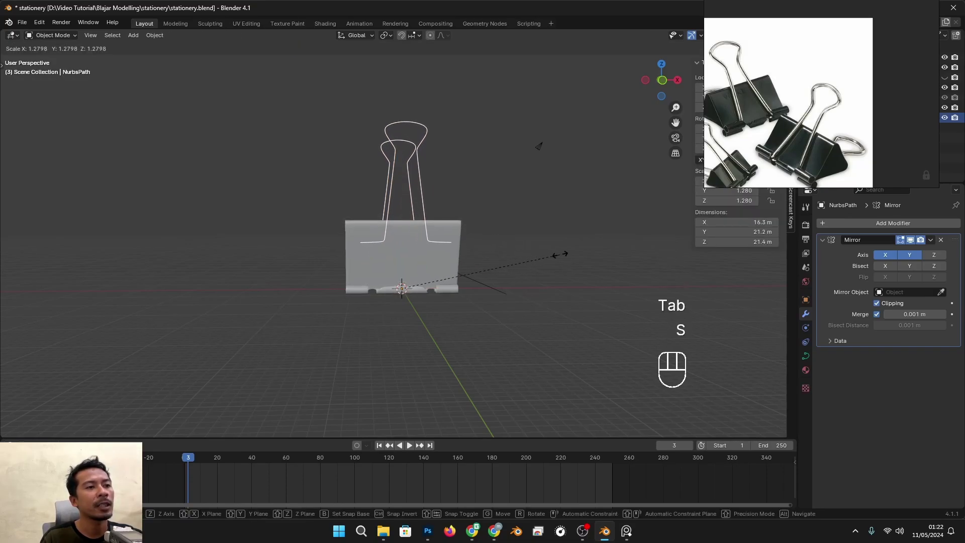
- Show the curve's Geometry bevel settings to give the wire a round tube about 0.338 m thick
{"action": "left_click_drag", "start_coordinate": [474, 248], "coordinate": [508, 245]}
{"action": "left_click_drag", "start_coordinate": [450, 274], "coordinate": [503, 279]}
{"action": "left_click", "coordinate": [824, 247]}
{"action": "left_click_drag", "start_coordinate": [841, 229], "coordinate": [813, 377]}
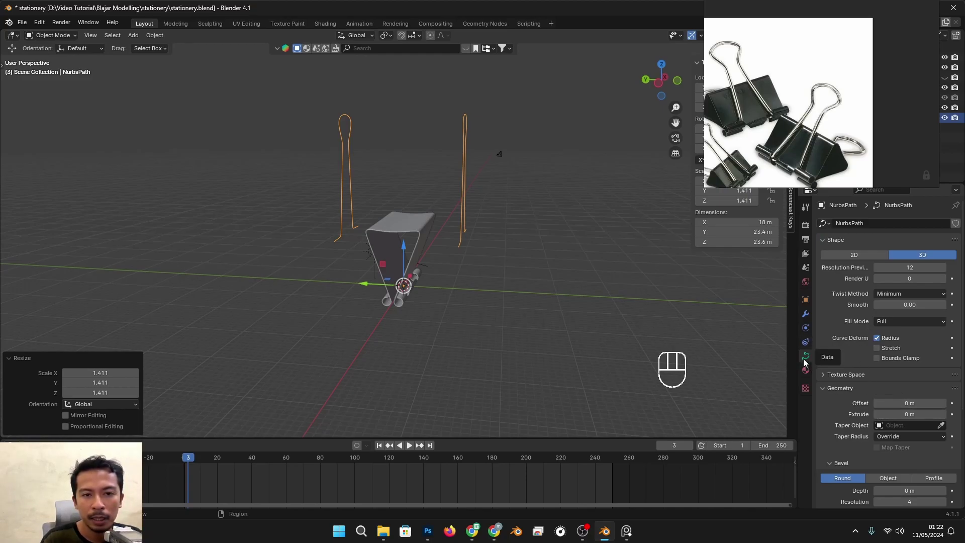
{"action": "left_click", "coordinate": [806, 363]}
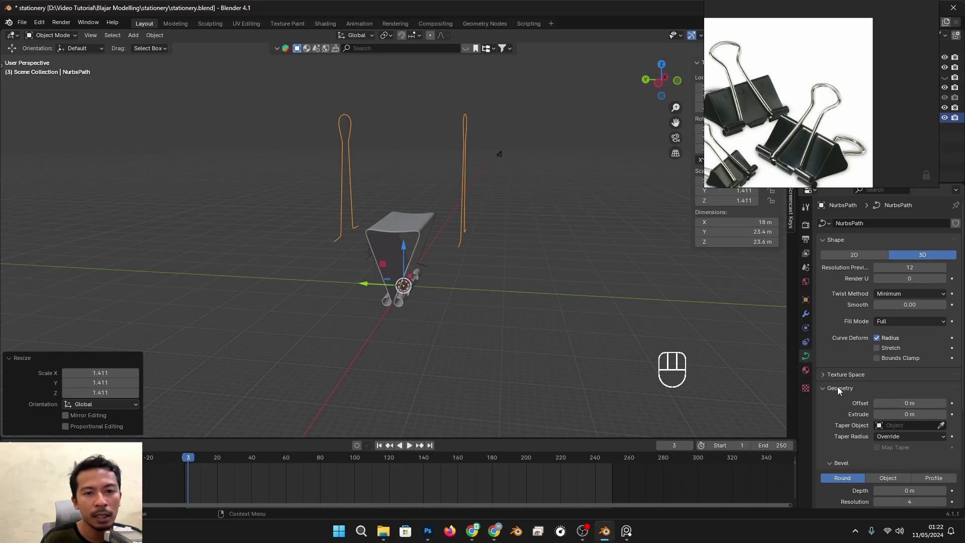
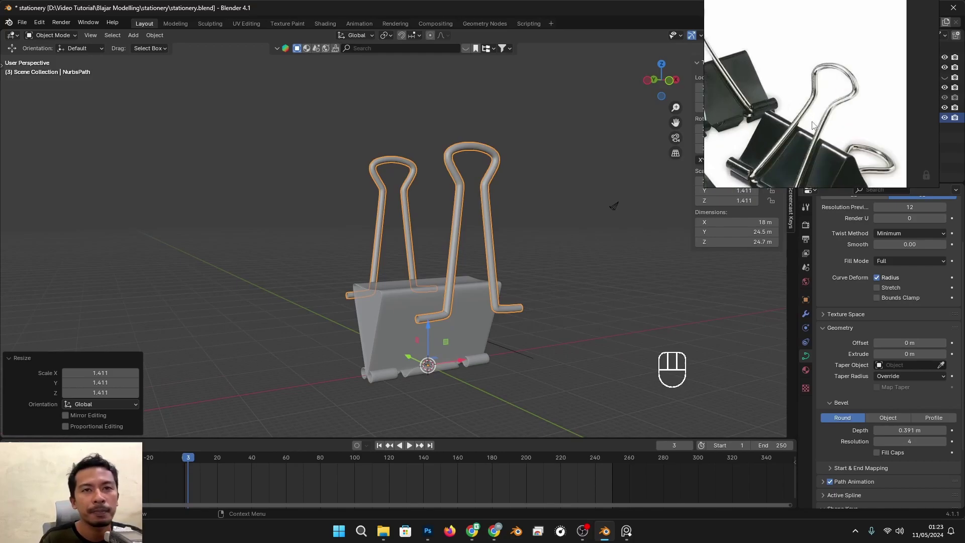
- Compare the wire loops closely against the handle in the reference photo
{"action": "left_click_drag", "start_coordinate": [561, 244], "coordinate": [566, 249]}
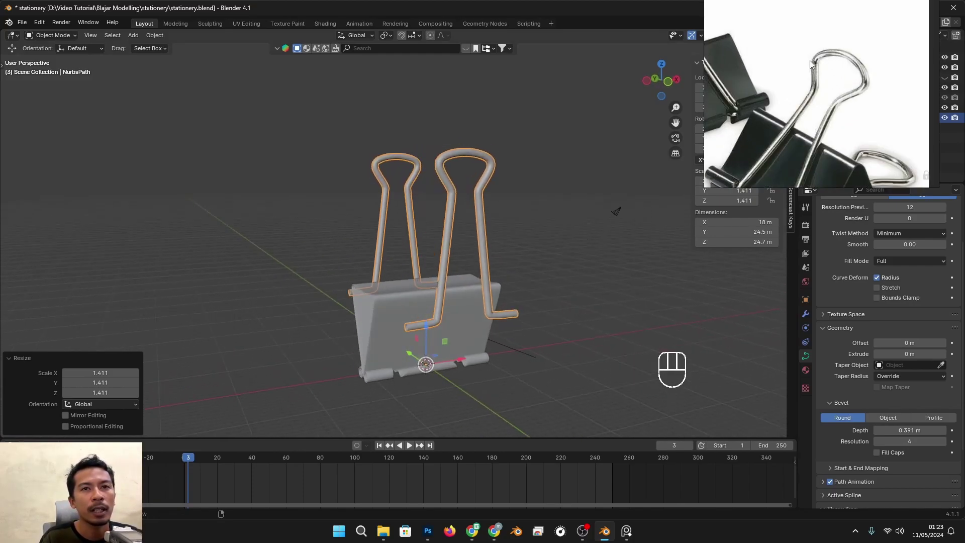
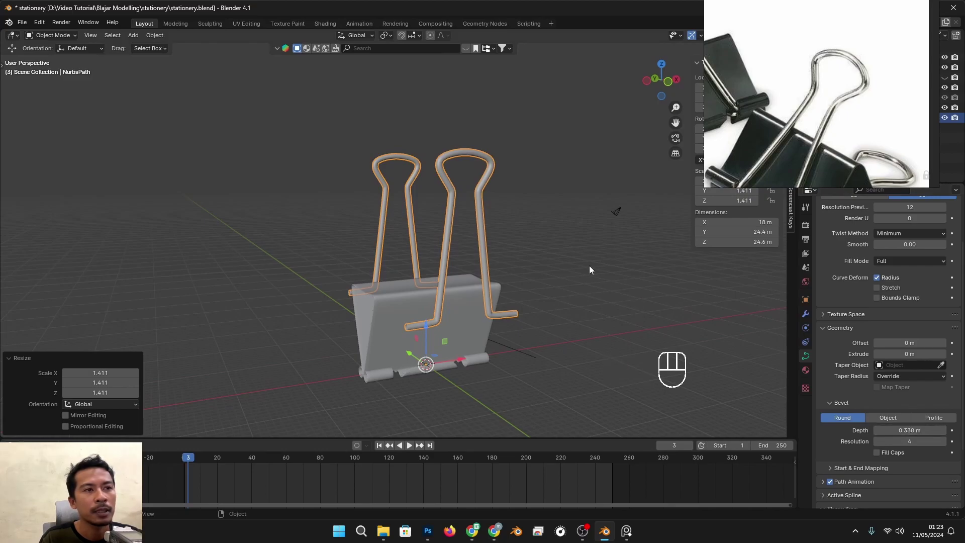
{"action": "left_click_drag", "start_coordinate": [492, 221], "coordinate": [481, 261]}
{"action": "left_click_drag", "start_coordinate": [476, 259], "coordinate": [465, 261]}
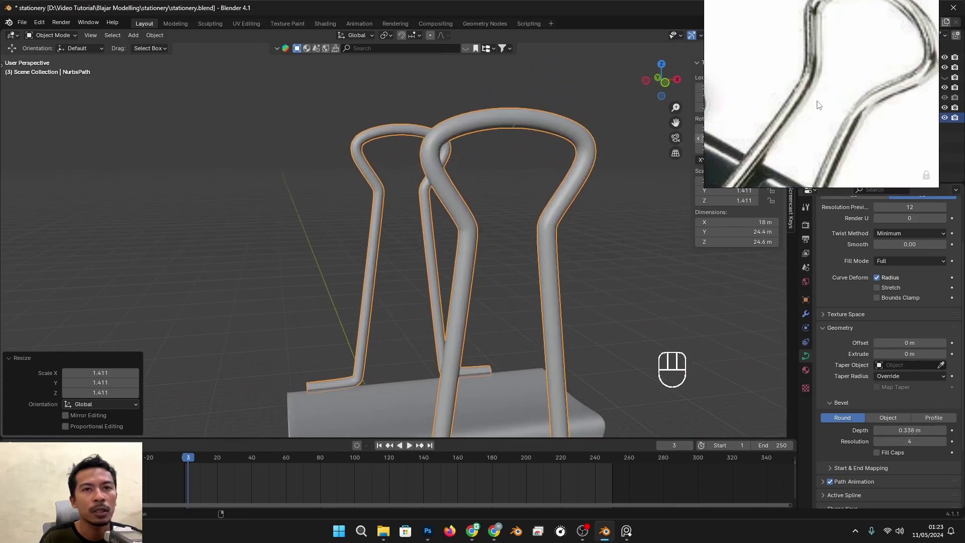
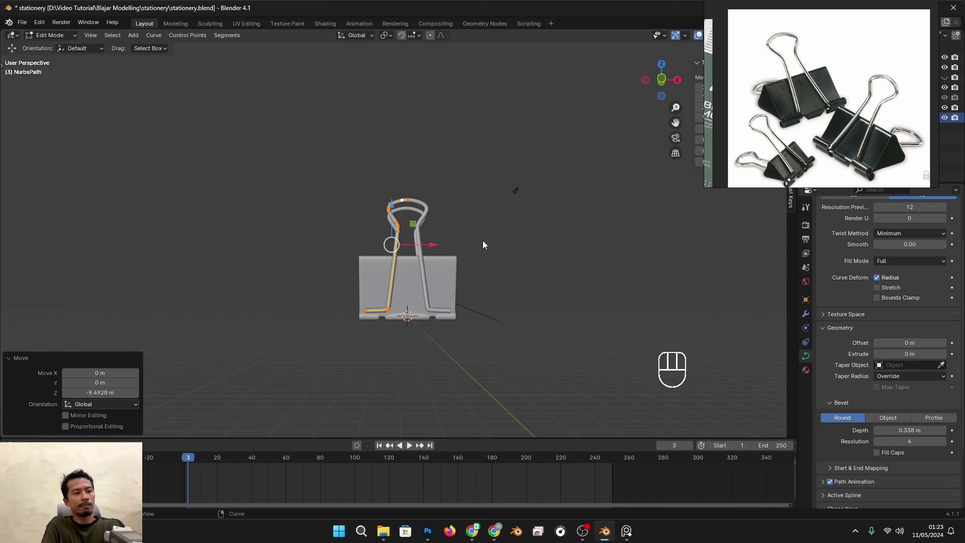
- Enlarge the whole wire handles slightly, about 1.109 times
{"action": "left_click_drag", "start_coordinate": [452, 294], "coordinate": [506, 300]}
{"action": "key", "text": "Tab"}
{"action": "key", "text": "s"}
{"action": "left_click_drag", "start_coordinate": [532, 296], "coordinate": [470, 298]}
- Line up the clip in right side orthographic view, zoomed on the wire
{"action": "left_click_drag", "start_coordinate": [455, 295], "coordinate": [572, 286]}
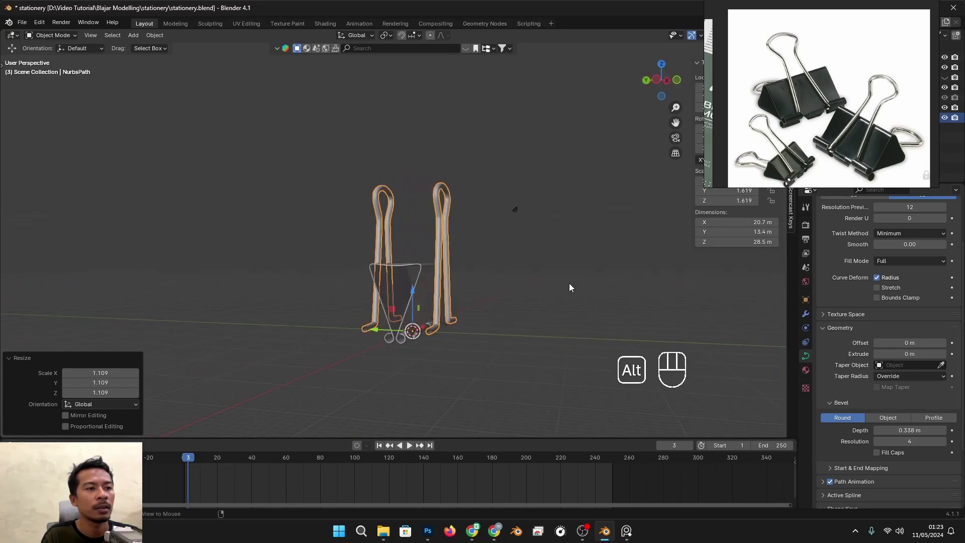
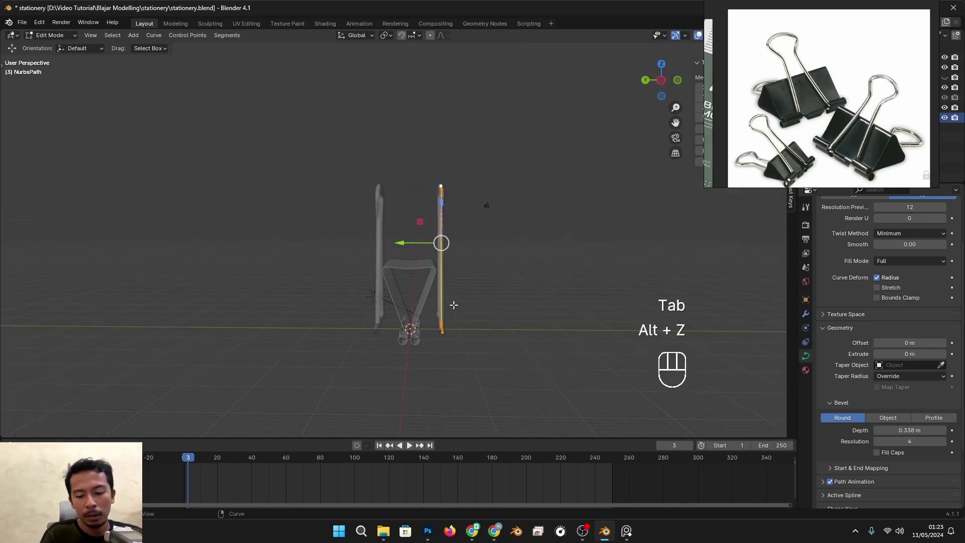
{"action": "key", "text": "KP_Decimal"}
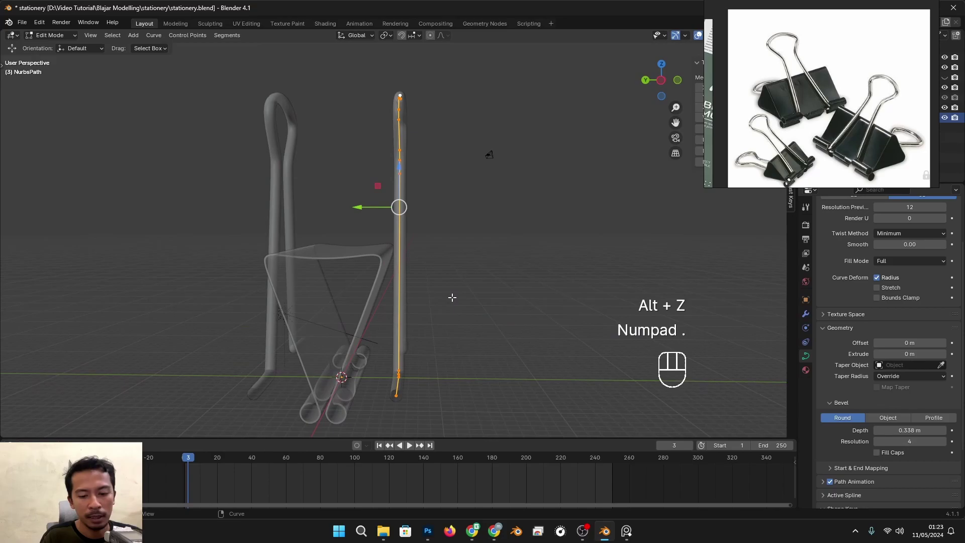
{"action": "key", "text": "KP_3"}
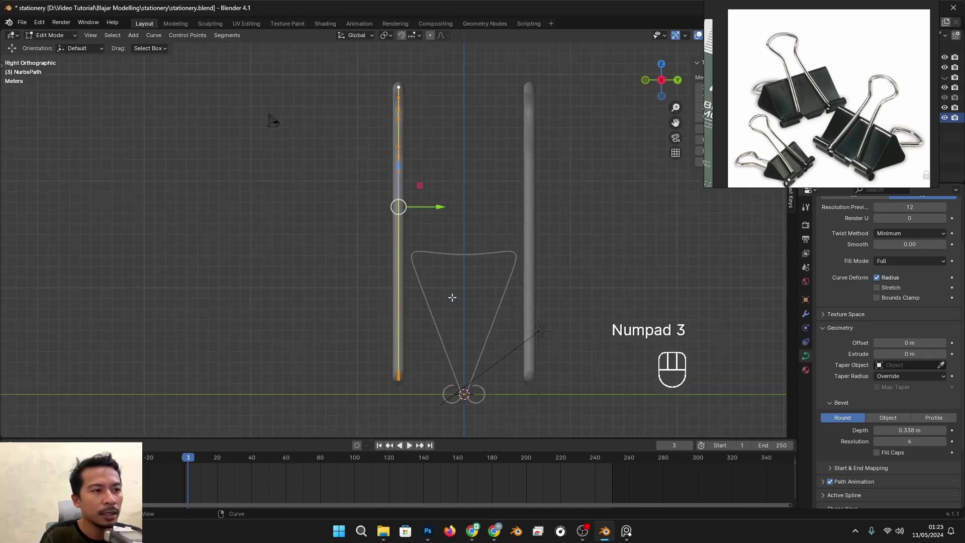
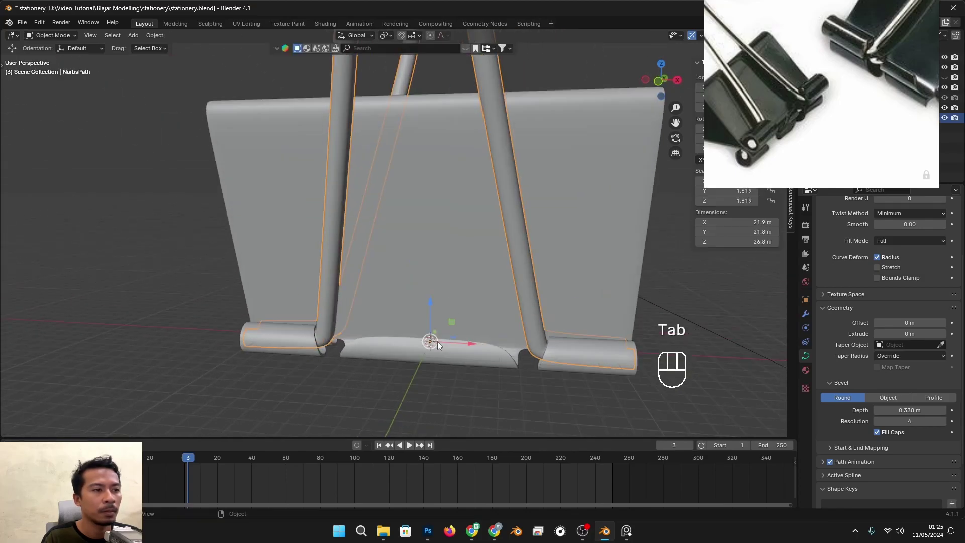
{"action": "left_click_drag", "start_coordinate": [511, 320], "coordinate": [497, 304]}
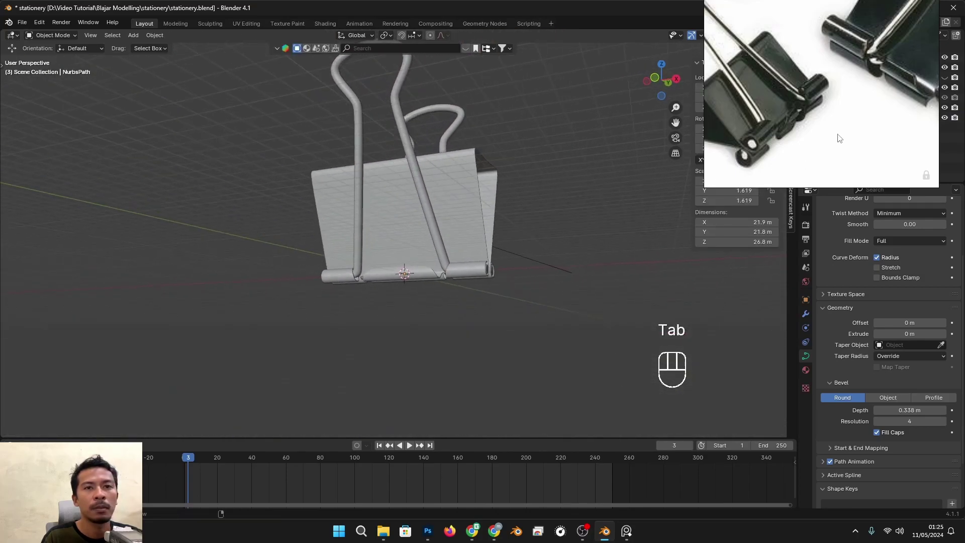
{"action": "left_click_drag", "start_coordinate": [468, 314], "coordinate": [507, 346]}
{"action": "left_click_drag", "start_coordinate": [465, 335], "coordinate": [408, 315]}
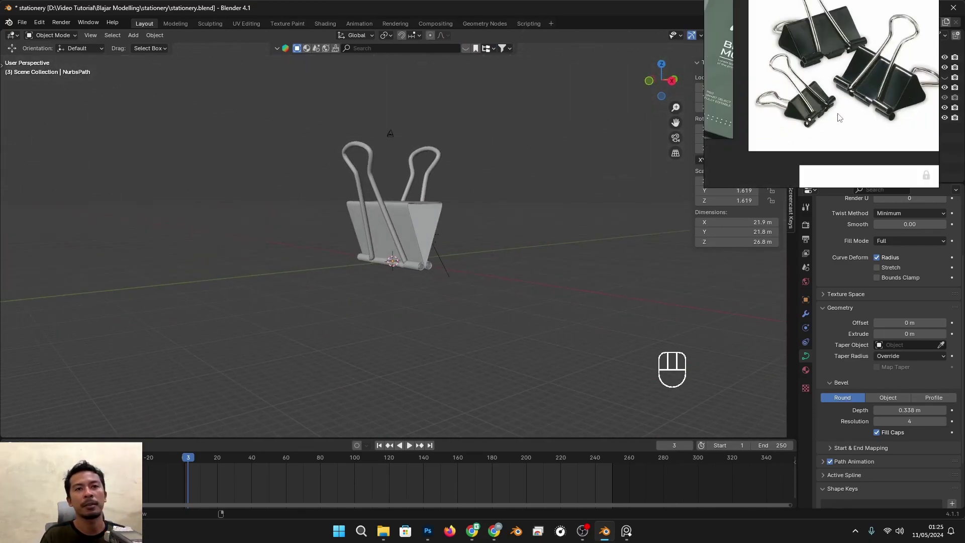
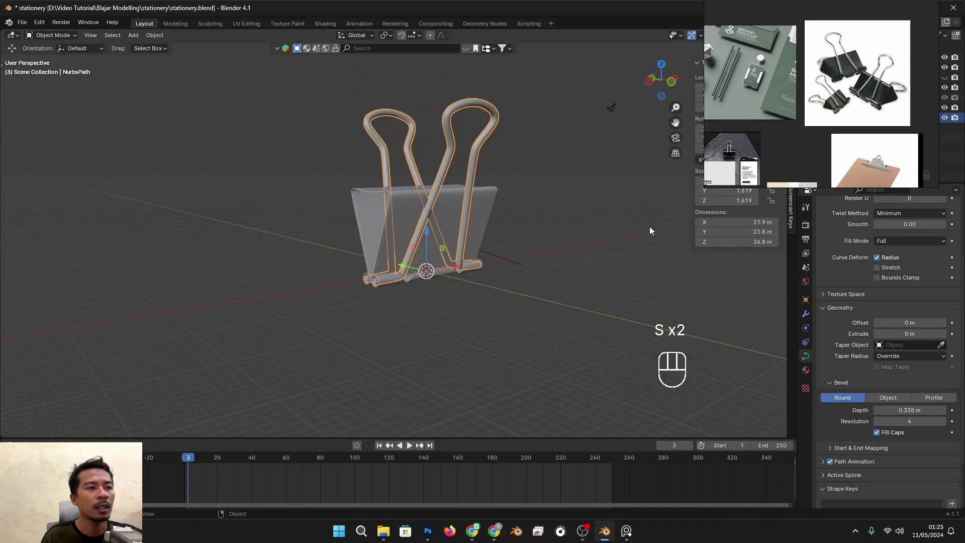
{"action": "middle_click", "coordinate": [445, 324]}
{"action": "key", "text": "s"}
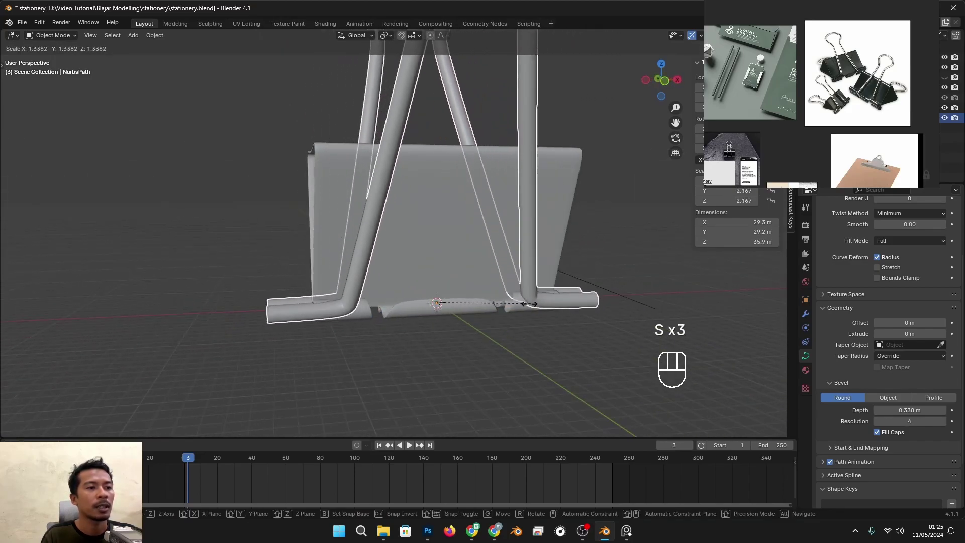
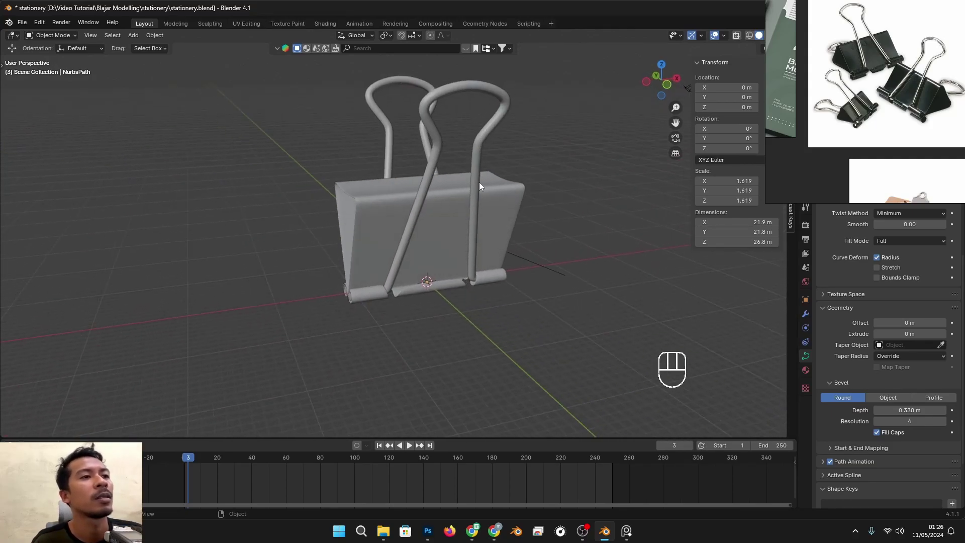
- Scale the wire handles up to about 1.811 and inspect their ends at the hinge
{"action": "left_click_drag", "start_coordinate": [547, 227], "coordinate": [520, 207]}
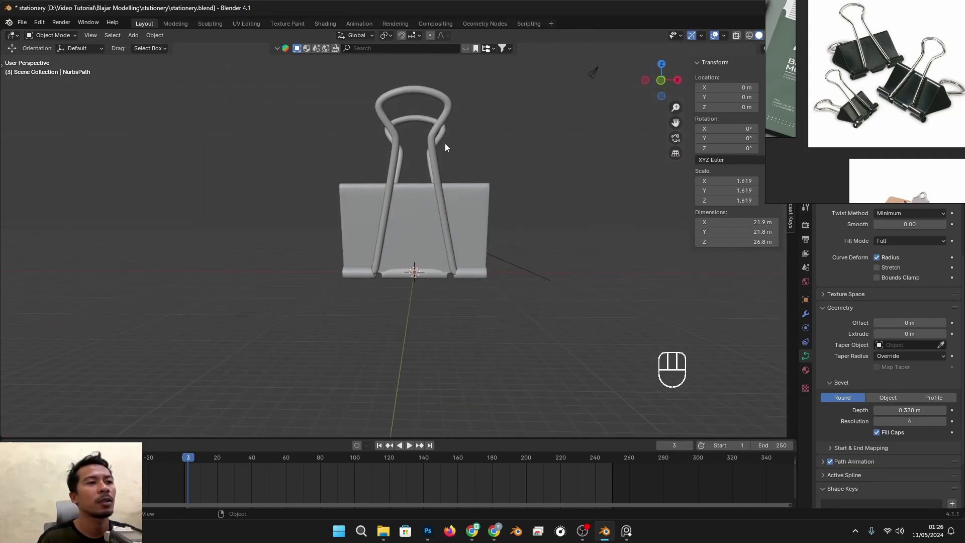
{"action": "key", "text": "s"}
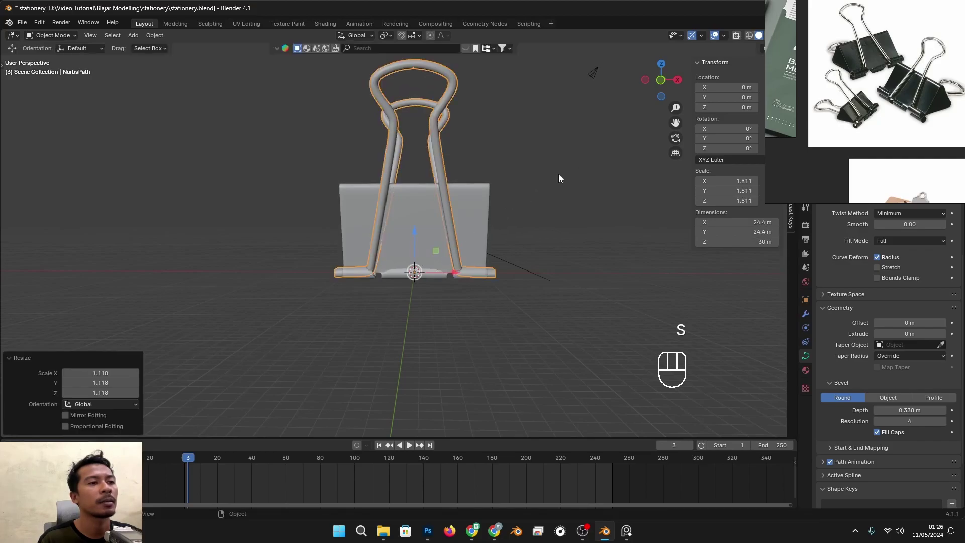
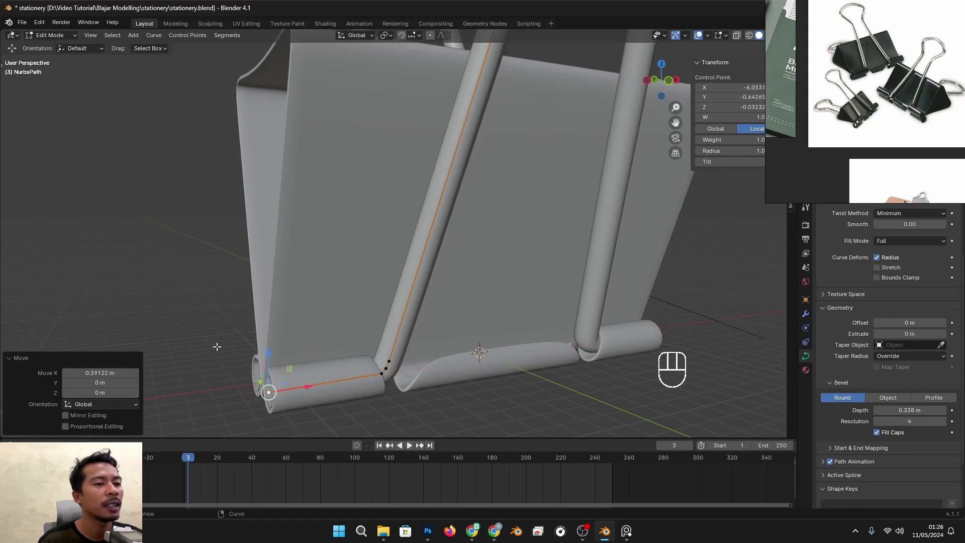
{"action": "key", "text": "Tab"}
{"action": "left_click_drag", "start_coordinate": [369, 287], "coordinate": [314, 298]}
{"action": "left_click_drag", "start_coordinate": [366, 269], "coordinate": [477, 260]}
{"action": "left_click_drag", "start_coordinate": [462, 236], "coordinate": [434, 239]}
{"action": "left_click_drag", "start_coordinate": [400, 304], "coordinate": [435, 289]}
{"action": "left_click_drag", "start_coordinate": [433, 348], "coordinate": [413, 275]}
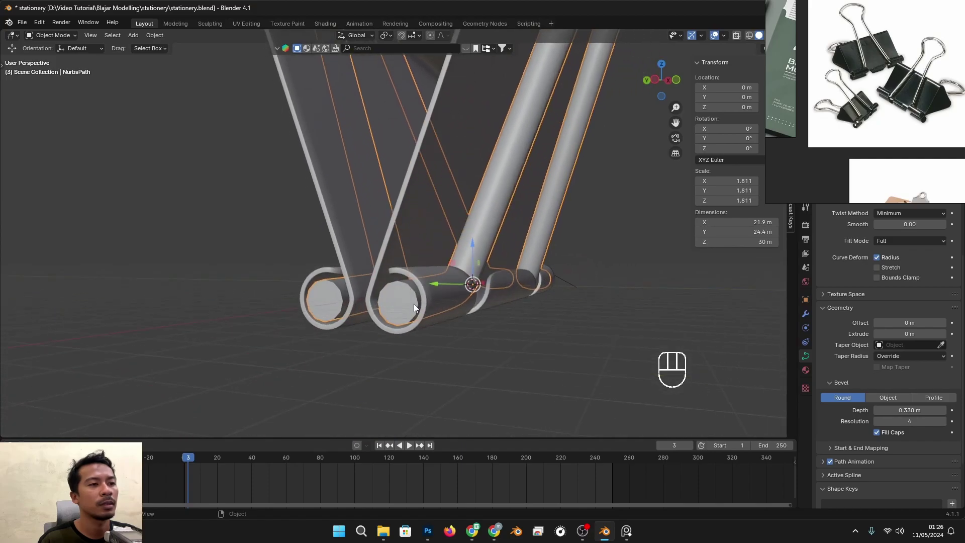
- Check the wire tube ends tuck inside the hinge rolls from all around the clip
{"action": "left_click", "coordinate": [417, 321]}
{"action": "key", "text": "Tab"}
{"action": "key", "text": "Tab"}
{"action": "left_click_drag", "start_coordinate": [520, 287], "coordinate": [478, 285]}
{"action": "left_click_drag", "start_coordinate": [492, 288], "coordinate": [459, 366]}
{"action": "left_click_drag", "start_coordinate": [502, 296], "coordinate": [480, 298]}
{"action": "left_click_drag", "start_coordinate": [487, 285], "coordinate": [480, 371]}
{"action": "left_click_drag", "start_coordinate": [525, 290], "coordinate": [491, 332]}
{"action": "left_click_drag", "start_coordinate": [485, 298], "coordinate": [505, 318]}
{"action": "left_click_drag", "start_coordinate": [505, 303], "coordinate": [567, 240]}
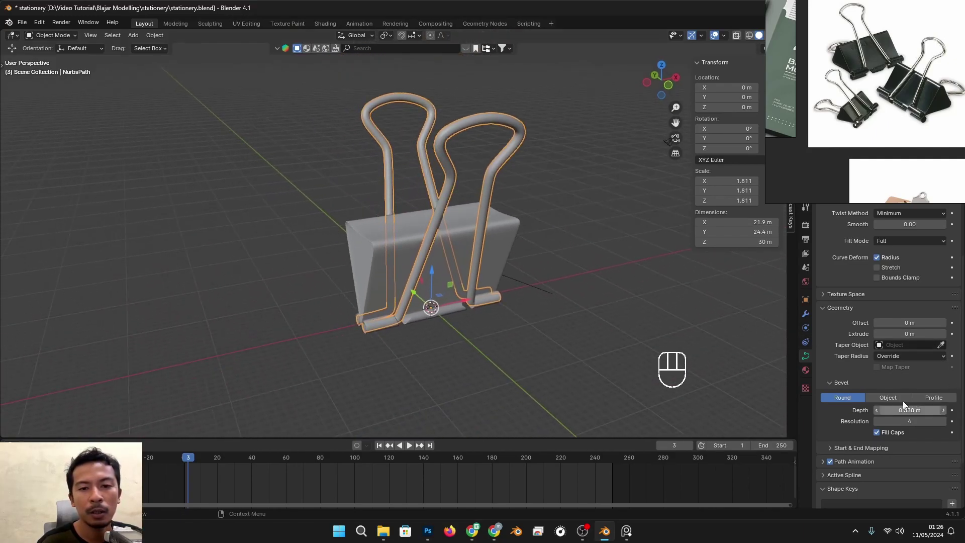
- Reduce the wire tube's bevel depth from 0.338 m to about 0.276 m
{"action": "left_click_drag", "start_coordinate": [540, 229], "coordinate": [532, 307]}
{"action": "left_click_drag", "start_coordinate": [512, 294], "coordinate": [498, 281]}
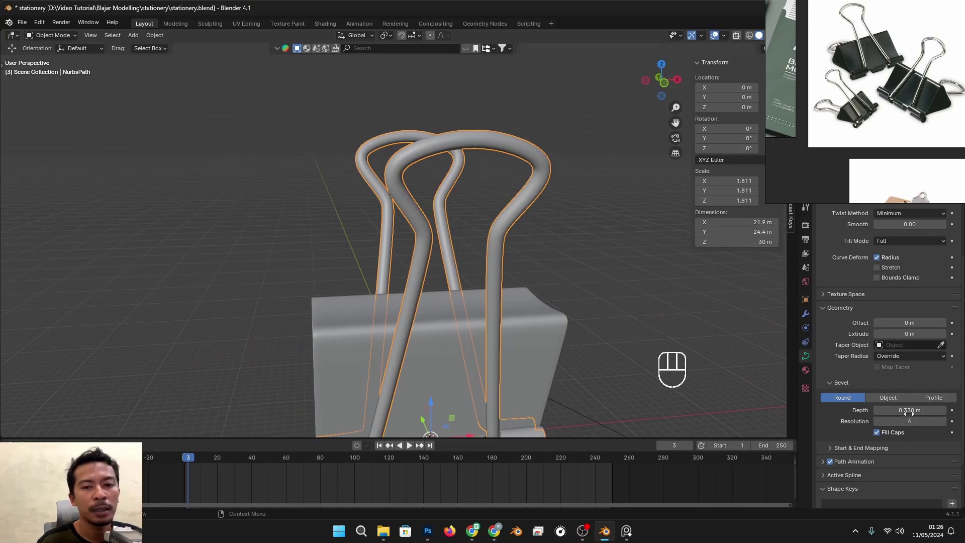
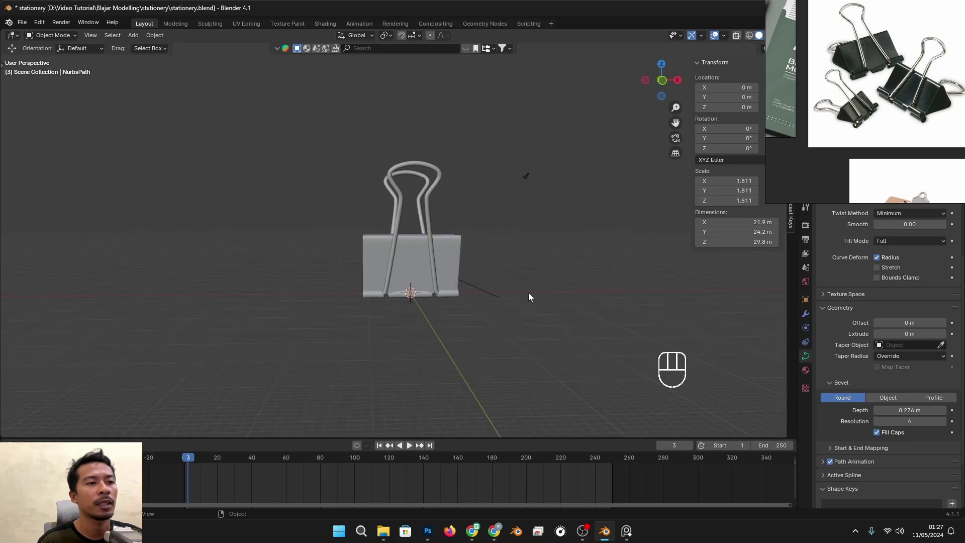
- Add a plain-axes empty at the origin and scale it up to about 24 around the clip
{"action": "left_click_drag", "start_coordinate": [461, 295], "coordinate": [511, 291]}
{"action": "key", "text": "shift+a"}
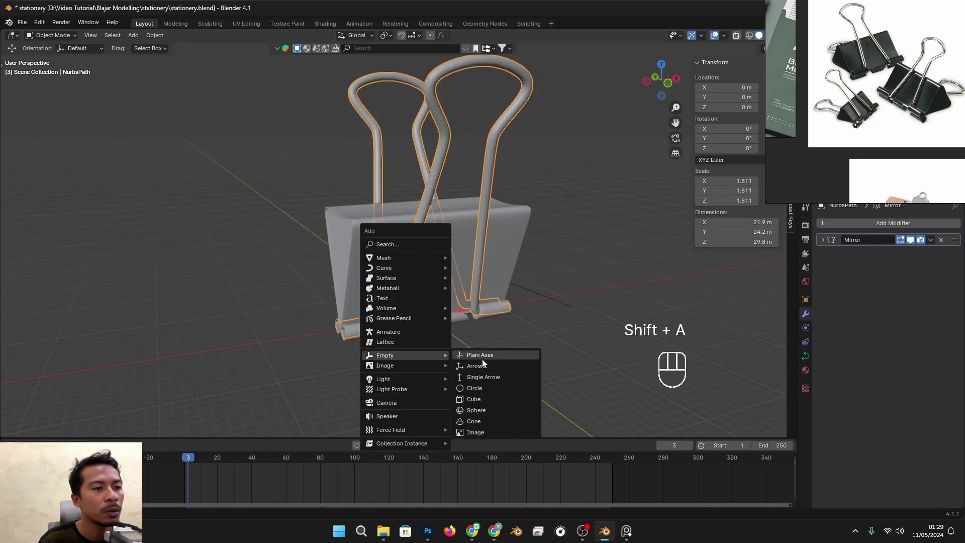
{"action": "key", "text": "s"}
{"action": "key", "text": "s"}
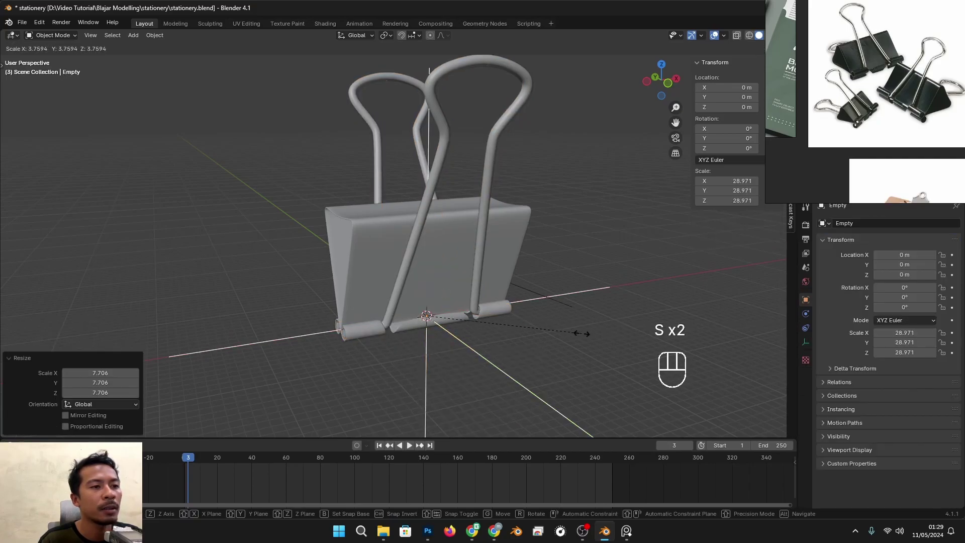
{"action": "left_click_drag", "start_coordinate": [451, 308], "coordinate": [440, 319]}
{"action": "left_click_drag", "start_coordinate": [362, 270], "coordinate": [328, 221]}
{"action": "left_click_drag", "start_coordinate": [341, 266], "coordinate": [360, 258]}
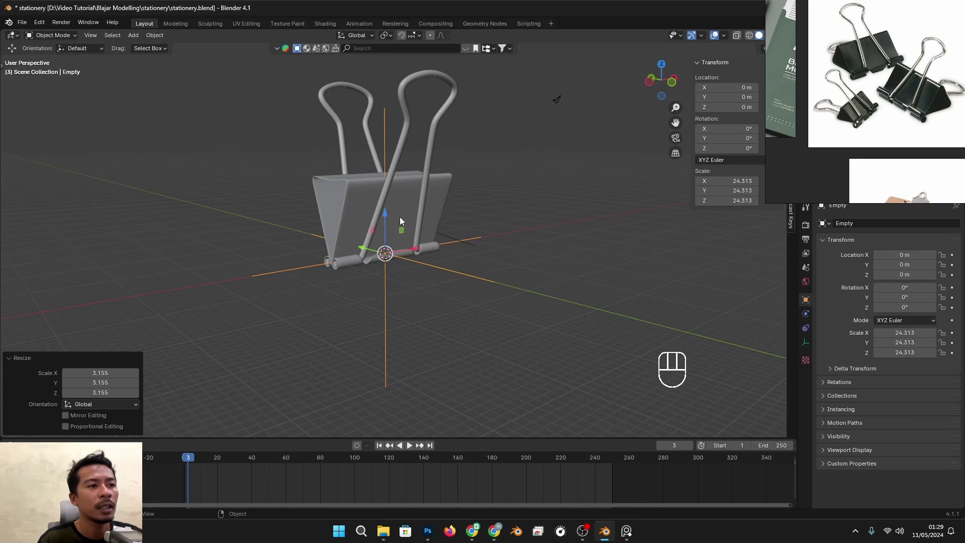
{"action": "left_click_drag", "start_coordinate": [419, 242], "coordinate": [424, 278]}
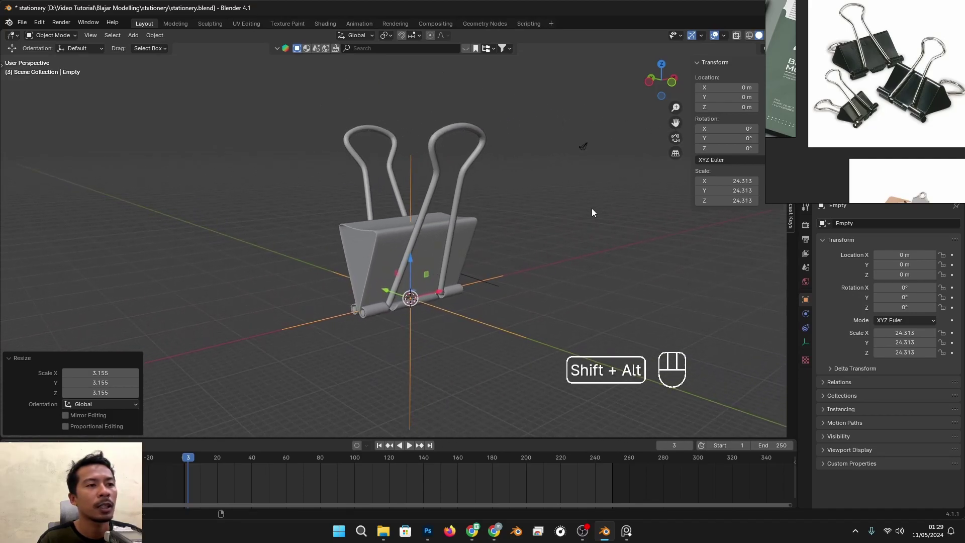
{"action": "left_click_drag", "start_coordinate": [339, 206], "coordinate": [375, 201]}
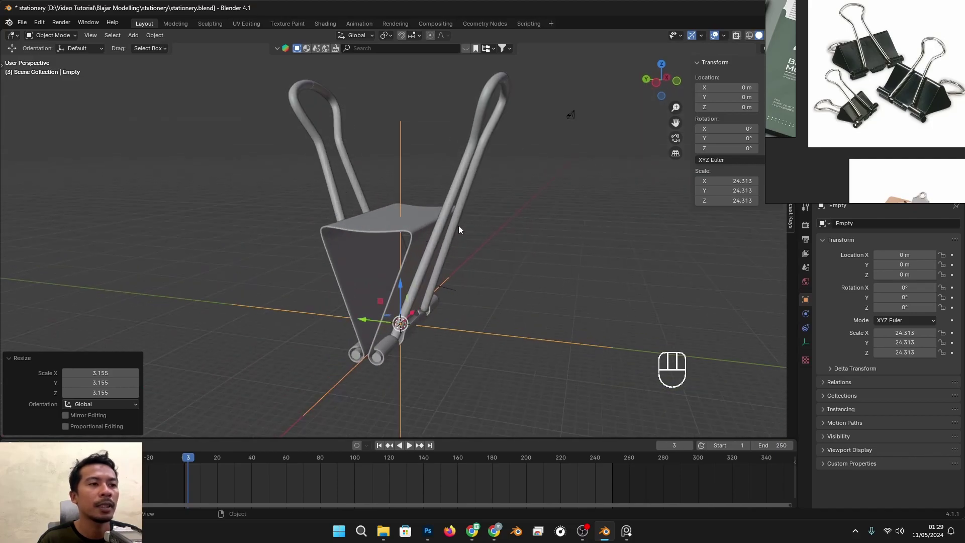
{"action": "left_click_drag", "start_coordinate": [494, 254], "coordinate": [464, 260]}
{"action": "middle_click", "coordinate": [472, 285]}
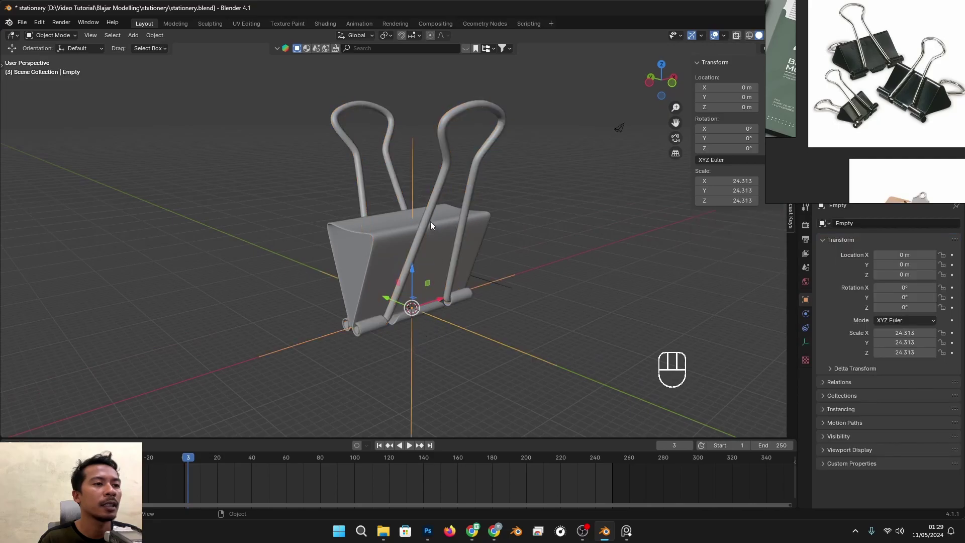
{"action": "left_click_drag", "start_coordinate": [409, 294], "coordinate": [410, 280]}
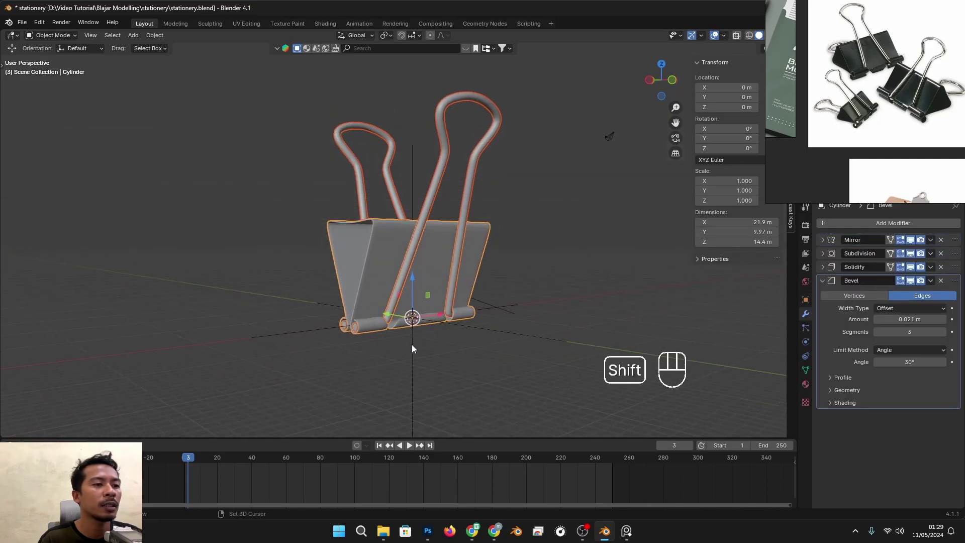
{"action": "left_click_drag", "start_coordinate": [382, 296], "coordinate": [382, 311]}
{"action": "left_click_drag", "start_coordinate": [383, 302], "coordinate": [406, 258]}
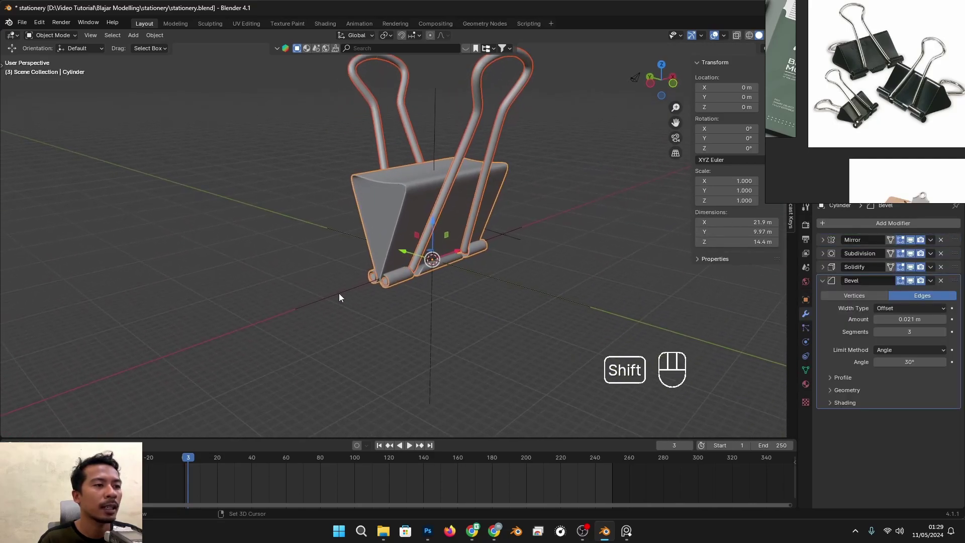
- Parent the clip body and wire handles to the empty (Ctrl+P > Object)
{"action": "left_click", "coordinate": [342, 297]}
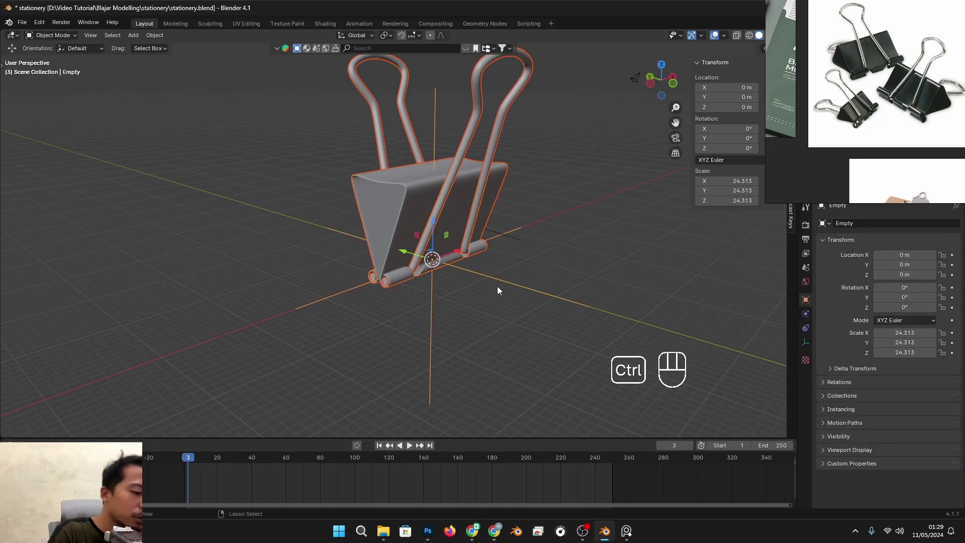
{"action": "key", "text": "ctrl+p"}
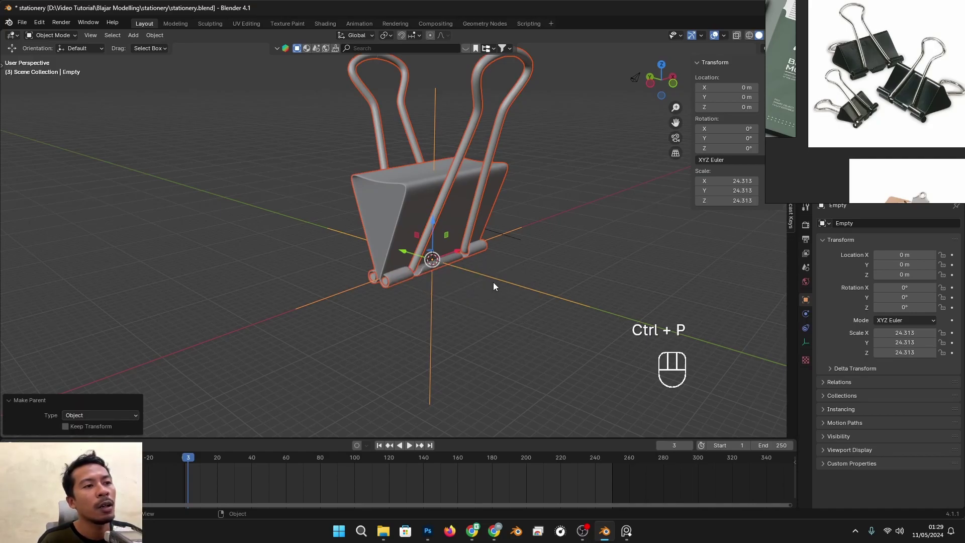
{"action": "left_click", "coordinate": [493, 279]}
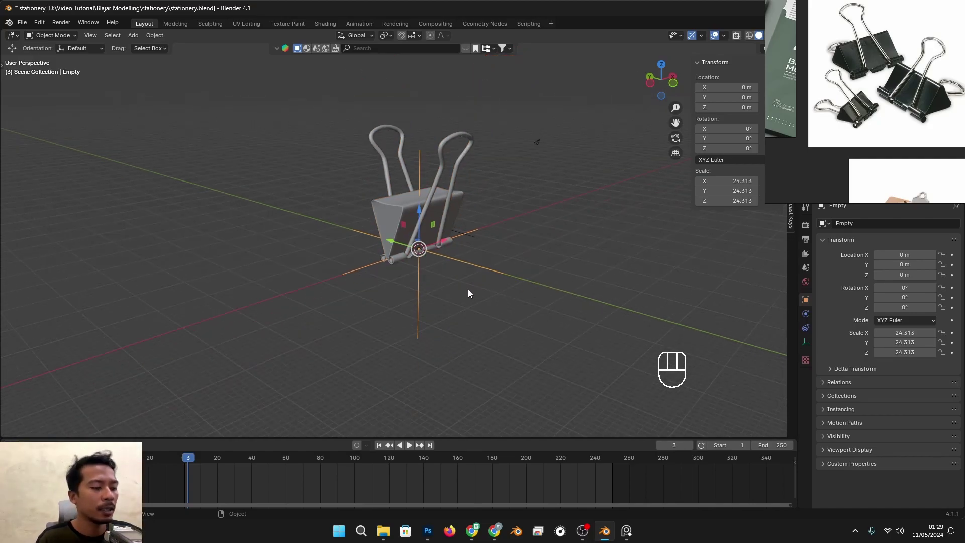
{"action": "key", "text": "g"}
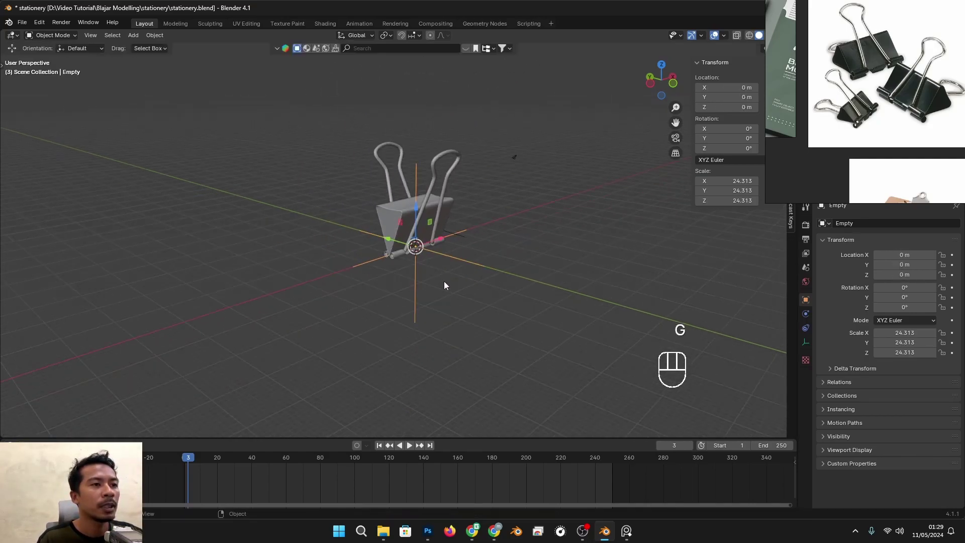
{"action": "left_click_drag", "start_coordinate": [401, 289], "coordinate": [507, 277]}
{"action": "left_click_drag", "start_coordinate": [545, 275], "coordinate": [466, 291]}
- Rotate the empty about -71° on X so the clip tips over onto its side
{"action": "left_click", "coordinate": [370, 134]}
{"action": "left_click", "coordinate": [433, 186]}
{"action": "left_click_drag", "start_coordinate": [470, 296], "coordinate": [461, 278]}
{"action": "left_click", "coordinate": [468, 278]}
{"action": "left_click_drag", "start_coordinate": [463, 287], "coordinate": [494, 282]}
{"action": "key", "text": "r"}
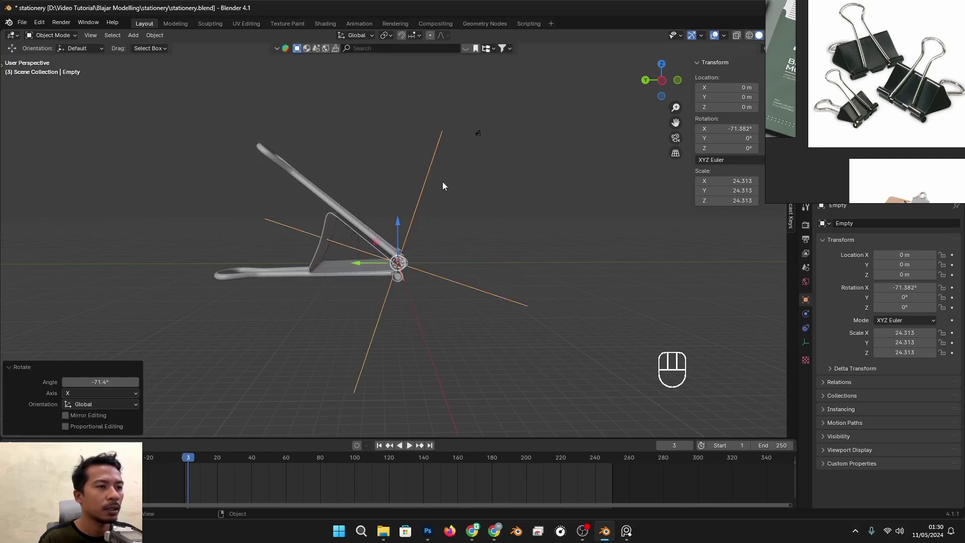
{"action": "left_click_drag", "start_coordinate": [469, 228], "coordinate": [420, 233]}
- Raise the empty about 1.35 m on Z, lifting the tipped clip off the grid
{"action": "left_click", "coordinate": [440, 216]}
{"action": "left_click", "coordinate": [428, 228]}
{"action": "left_click", "coordinate": [430, 219]}
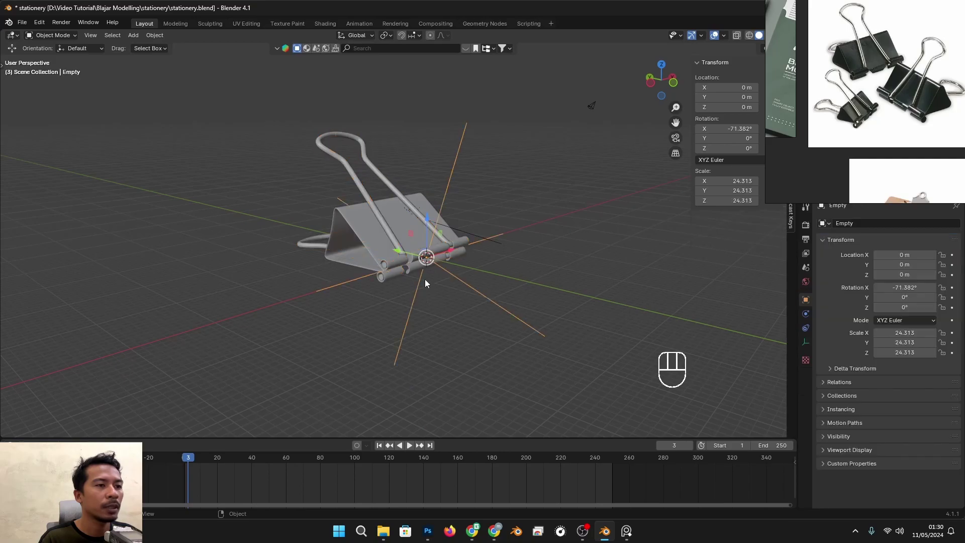
{"action": "left_click", "coordinate": [430, 218]}
{"action": "left_click_drag", "start_coordinate": [430, 217], "coordinate": [456, 214]}
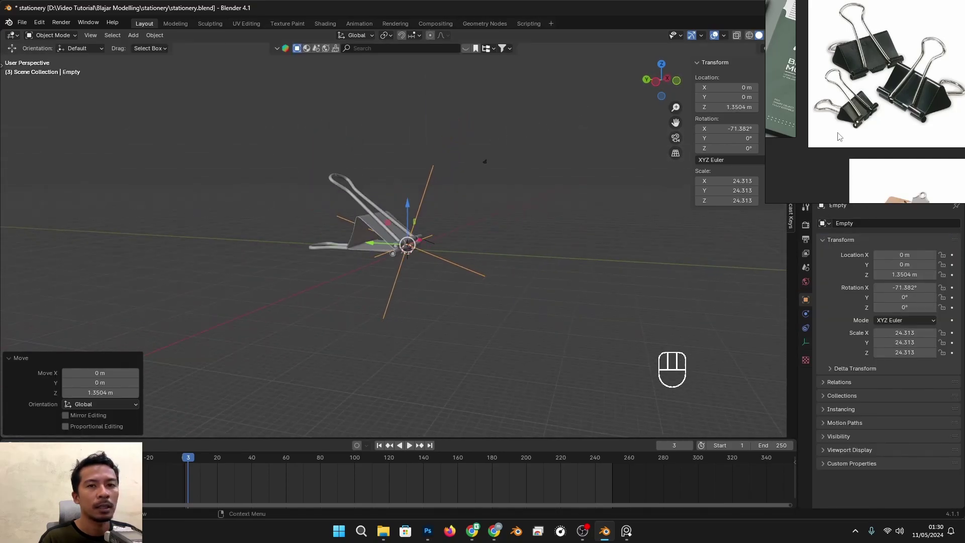
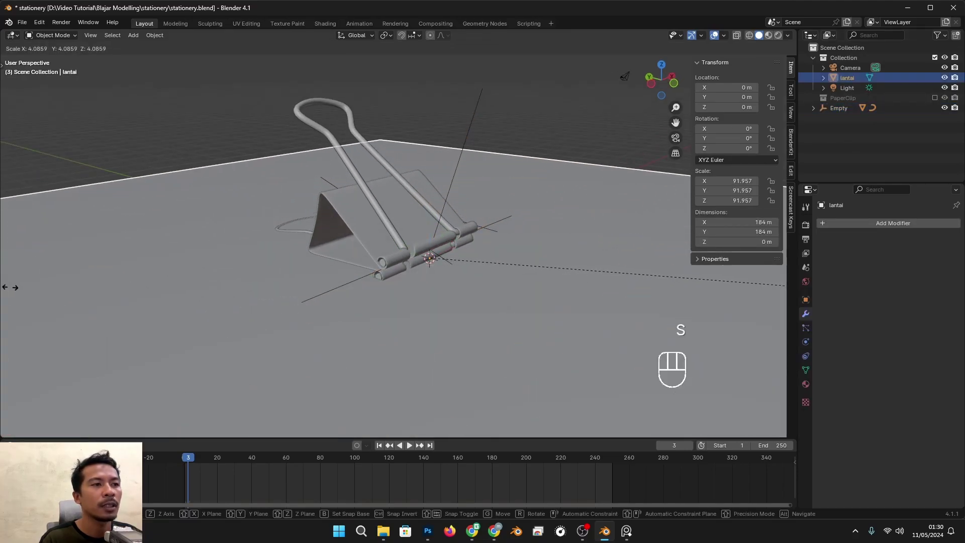
- Enlarge the floor plane, then in right orthographic view nudge the empty's X rotation to about -70.6°
{"action": "left_click_drag", "start_coordinate": [510, 229], "coordinate": [539, 200]}
{"action": "middle_click", "coordinate": [438, 247]}
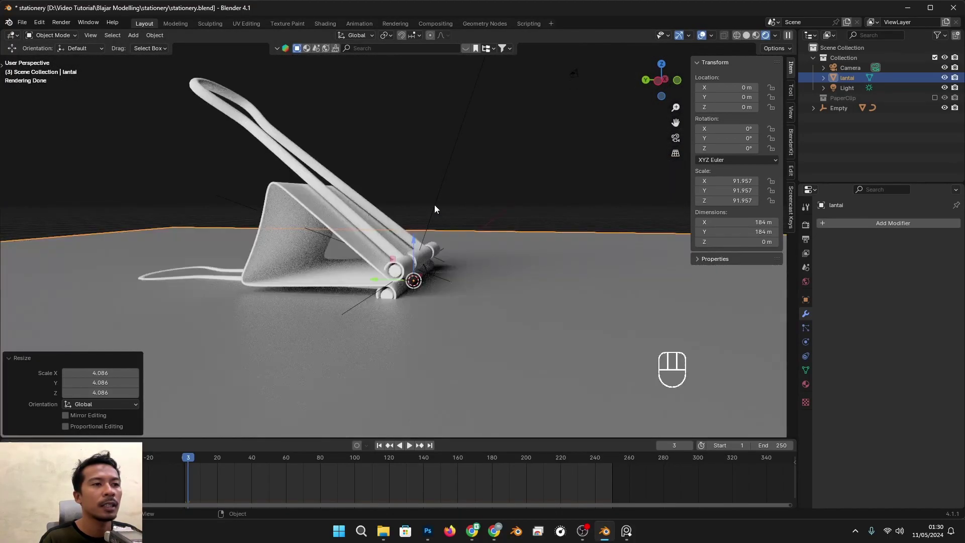
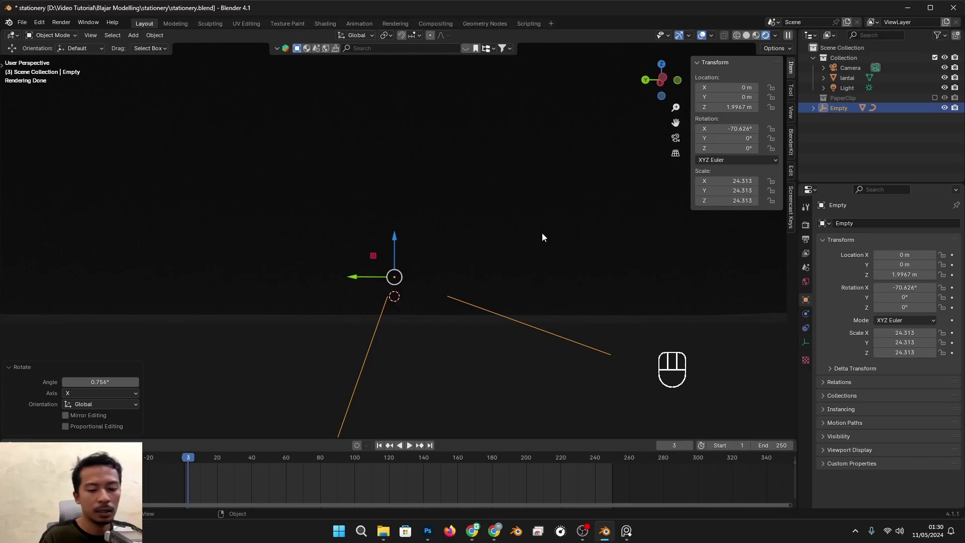
{"action": "key", "text": "KP_3"}
{"action": "middle_click", "coordinate": [614, 279]}
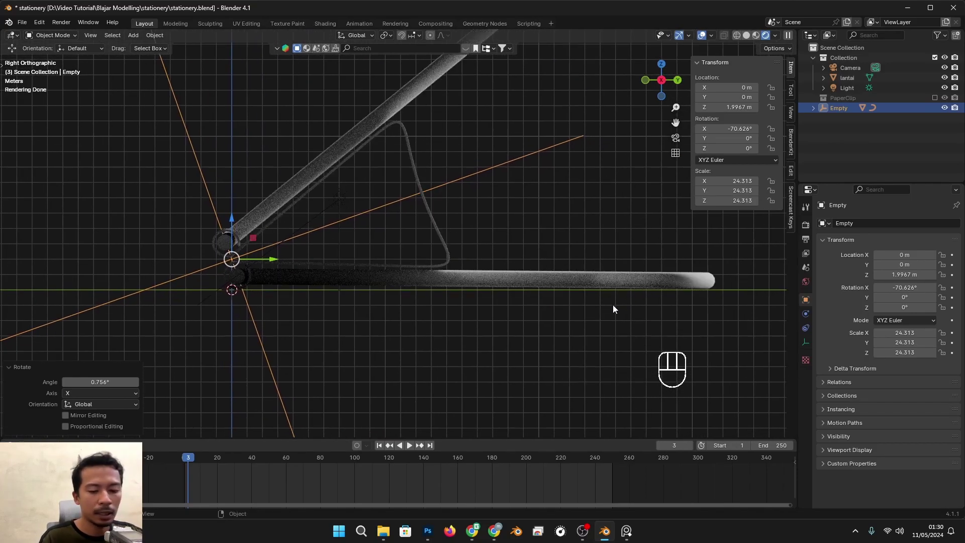
{"action": "key", "text": "r"}
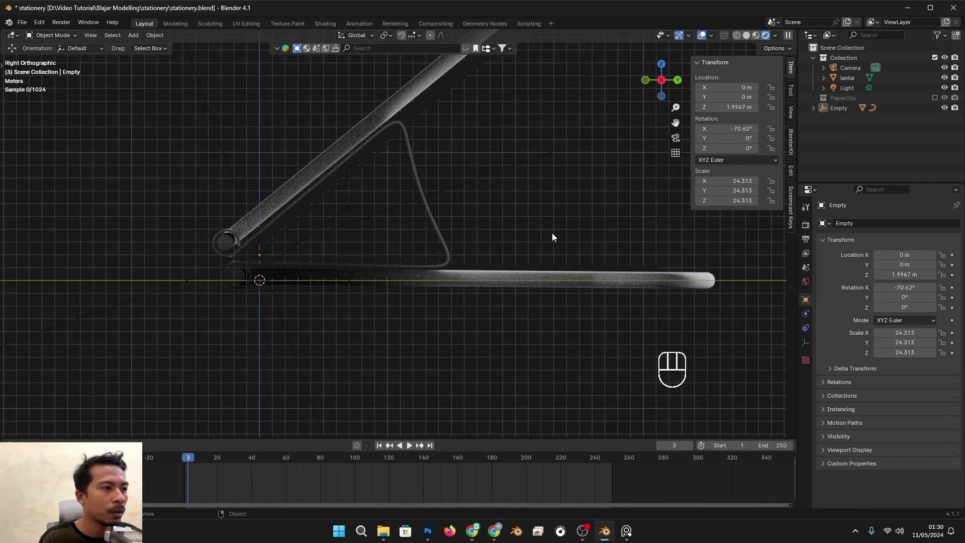
- Orbit back to a perspective view of the clip resting on the floor
{"action": "left_click_drag", "start_coordinate": [406, 233], "coordinate": [457, 253]}
{"action": "left_click_drag", "start_coordinate": [432, 246], "coordinate": [576, 242]}
{"action": "left_click_drag", "start_coordinate": [571, 258], "coordinate": [561, 295]}
{"action": "left_click_drag", "start_coordinate": [543, 286], "coordinate": [519, 285]}
{"action": "middle_click", "coordinate": [518, 284]}
{"action": "middle_click", "coordinate": [486, 298]}
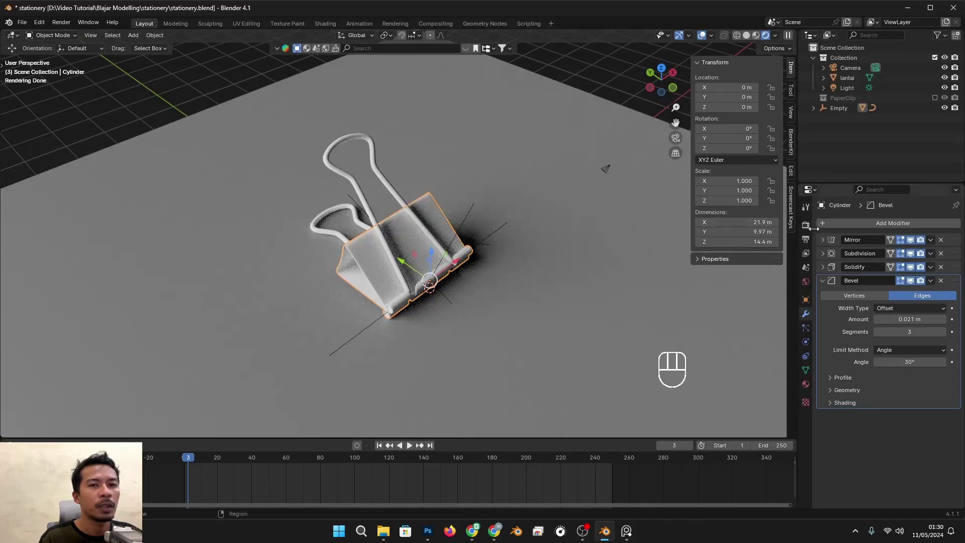
- Name the clip body's material 'black' and darken its Base Color to black
{"action": "left_click", "coordinate": [865, 266]}
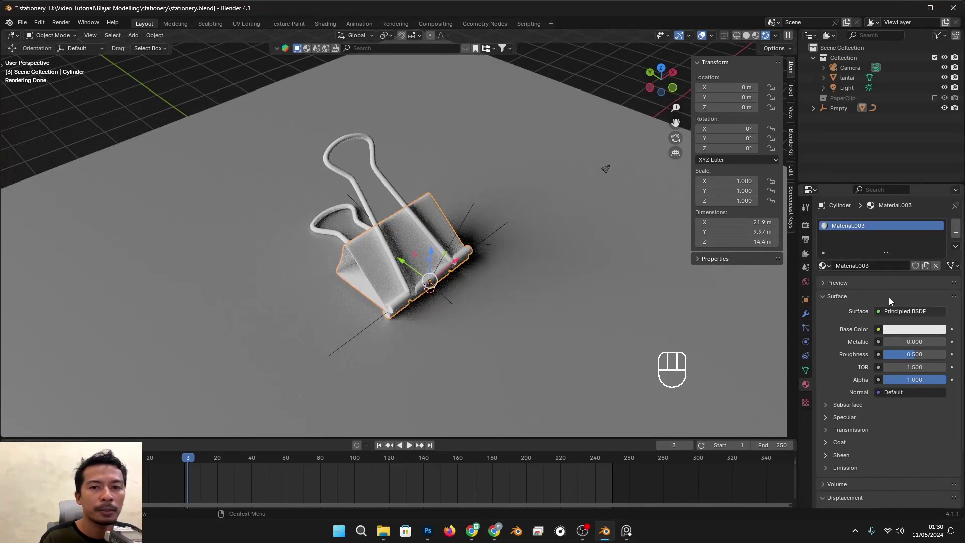
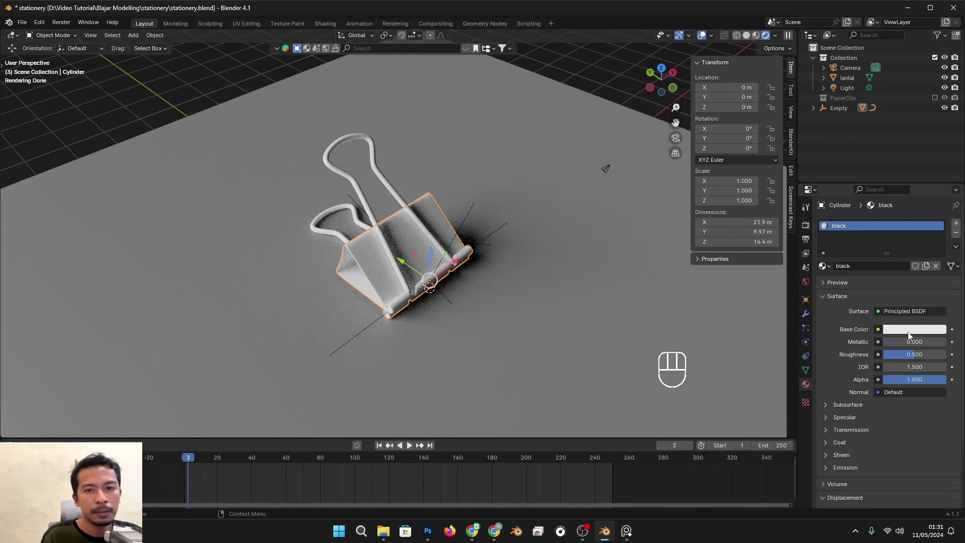
{"action": "left_click", "coordinate": [911, 336]}
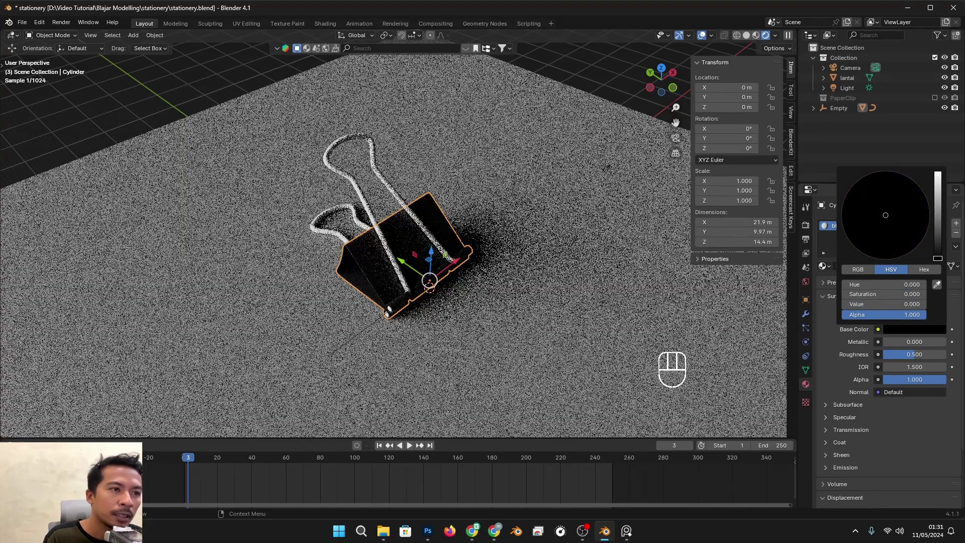
{"action": "left_click_drag", "start_coordinate": [581, 308], "coordinate": [508, 302]}
{"action": "left_click_drag", "start_coordinate": [462, 290], "coordinate": [426, 284]}
{"action": "left_click", "coordinate": [415, 254]}
{"action": "left_click", "coordinate": [908, 334]}
{"action": "left_click", "coordinate": [833, 357]}
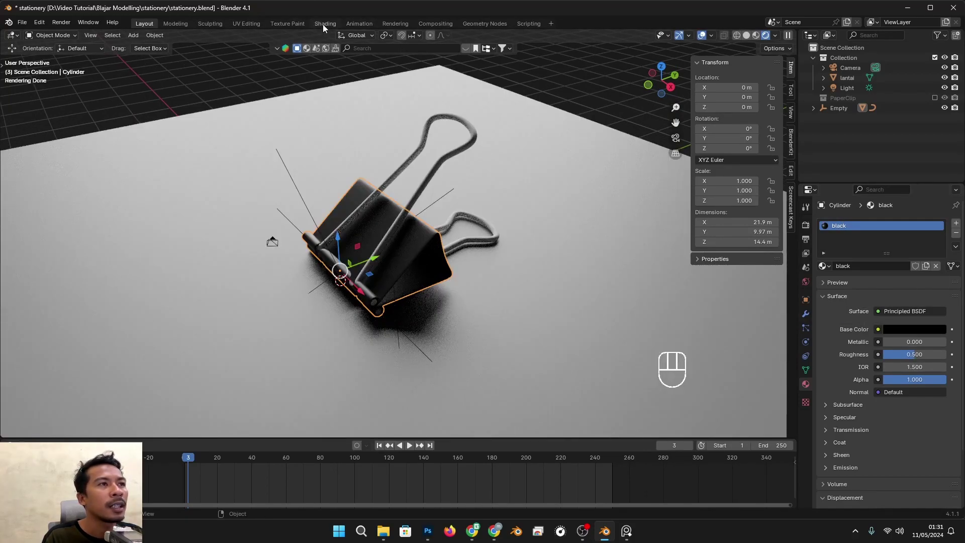
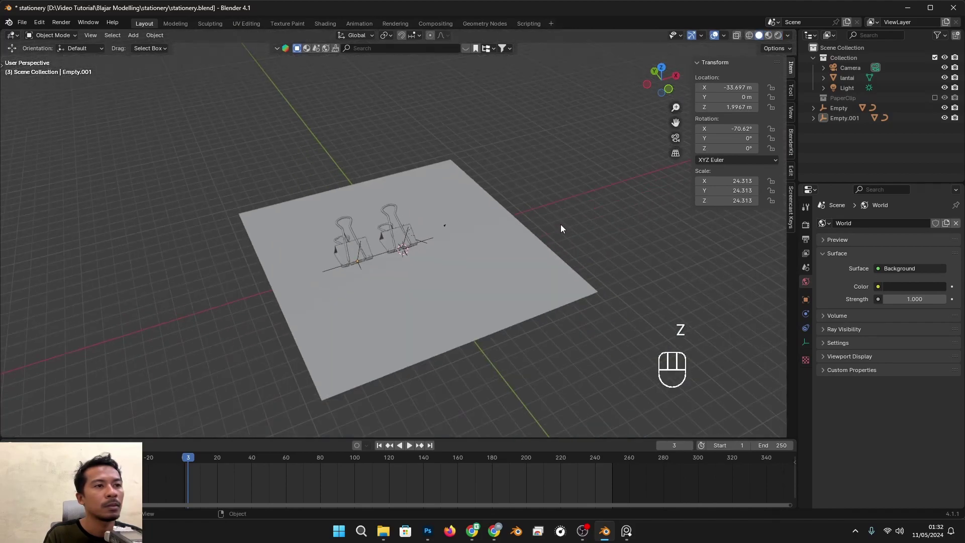
- Select the sun light and raise it higher above the two clips
{"action": "left_click_drag", "start_coordinate": [480, 254], "coordinate": [466, 244]}
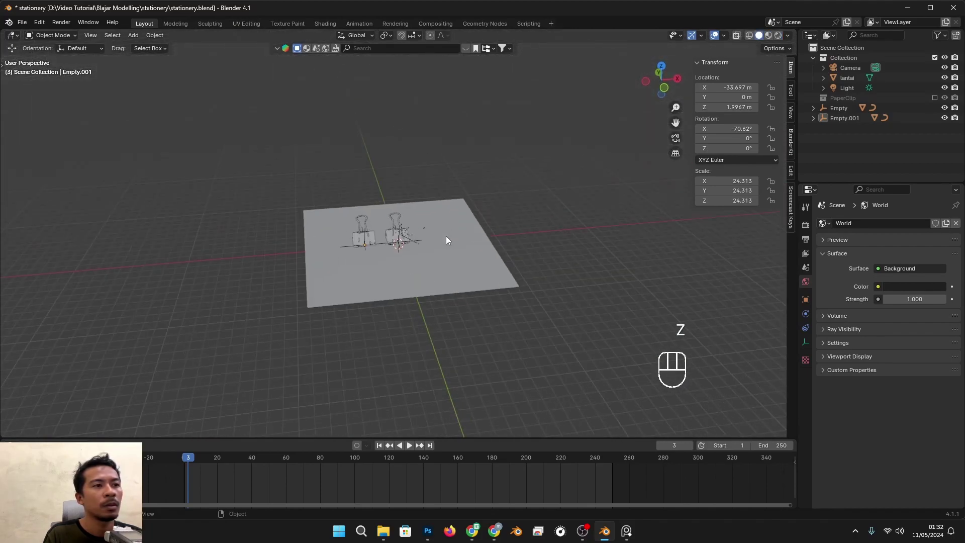
{"action": "left_click_drag", "start_coordinate": [495, 259], "coordinate": [486, 254]}
{"action": "left_click_drag", "start_coordinate": [414, 246], "coordinate": [465, 249]}
{"action": "left_click_drag", "start_coordinate": [569, 211], "coordinate": [557, 209]}
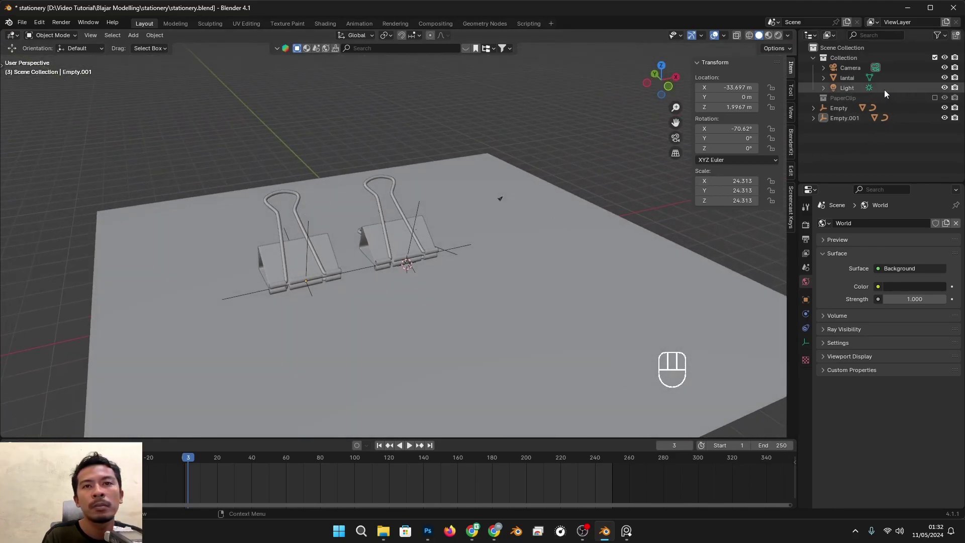
{"action": "left_click", "coordinate": [884, 93]}
{"action": "left_click", "coordinate": [413, 200]}
{"action": "left_click_drag", "start_coordinate": [534, 167], "coordinate": [551, 161]}
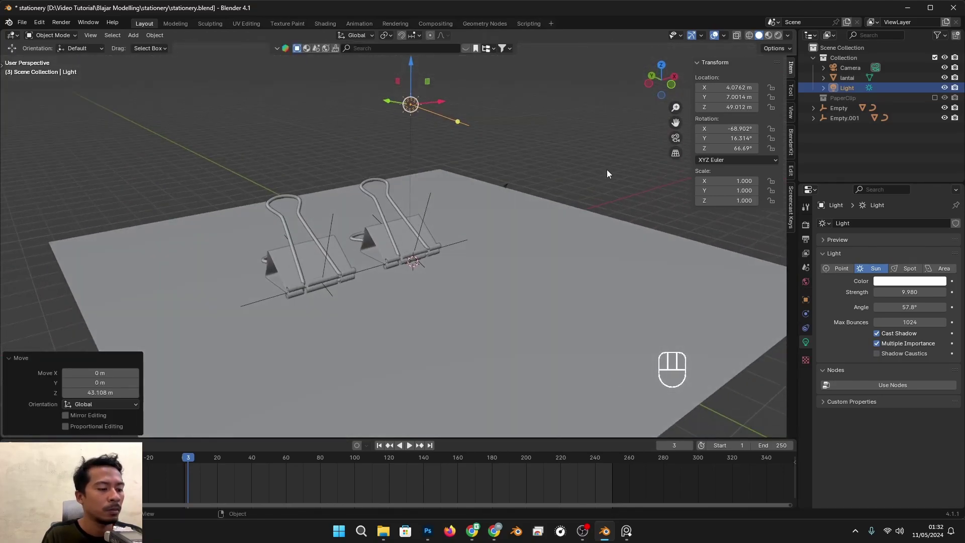
{"action": "left_click_drag", "start_coordinate": [550, 144], "coordinate": [517, 152]}
- Rotate the sun so both black clips cast shadows across the floor
{"action": "key", "text": "r"}
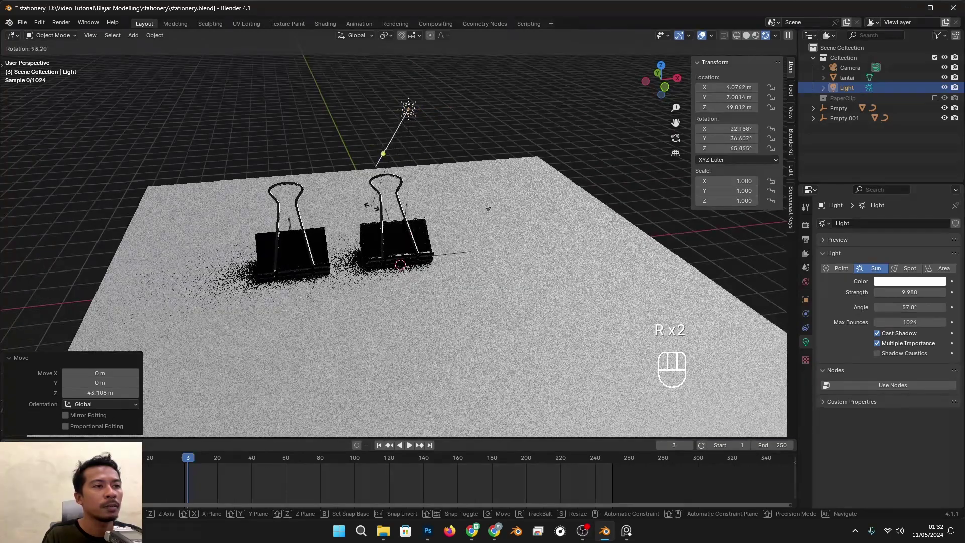
{"action": "left_click_drag", "start_coordinate": [514, 194], "coordinate": [423, 193]}
{"action": "left_click_drag", "start_coordinate": [452, 201], "coordinate": [449, 221]}
{"action": "middle_click", "coordinate": [410, 140]}
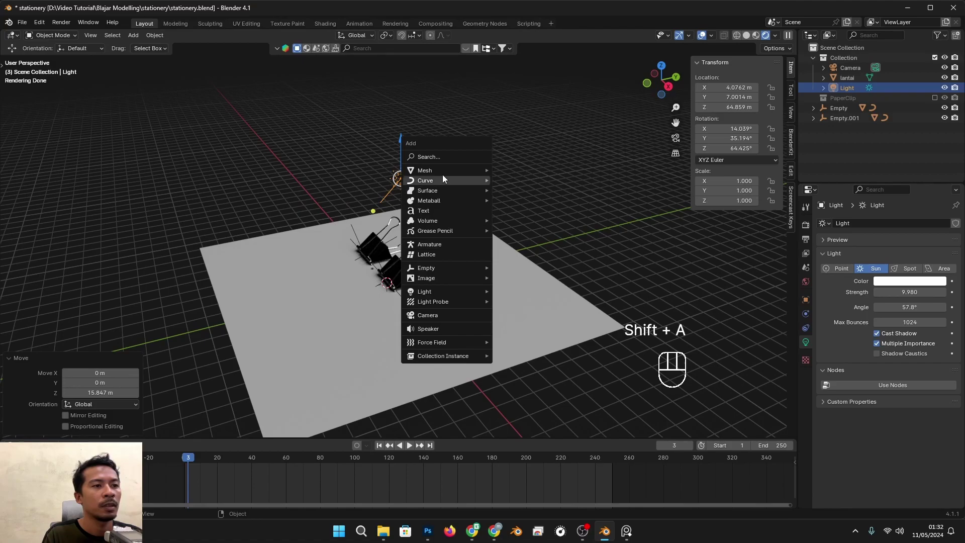
- Add a large plane and rotate it 90° on X to stand as the back wall
{"action": "key", "text": "s"}
{"action": "key", "text": "s"}
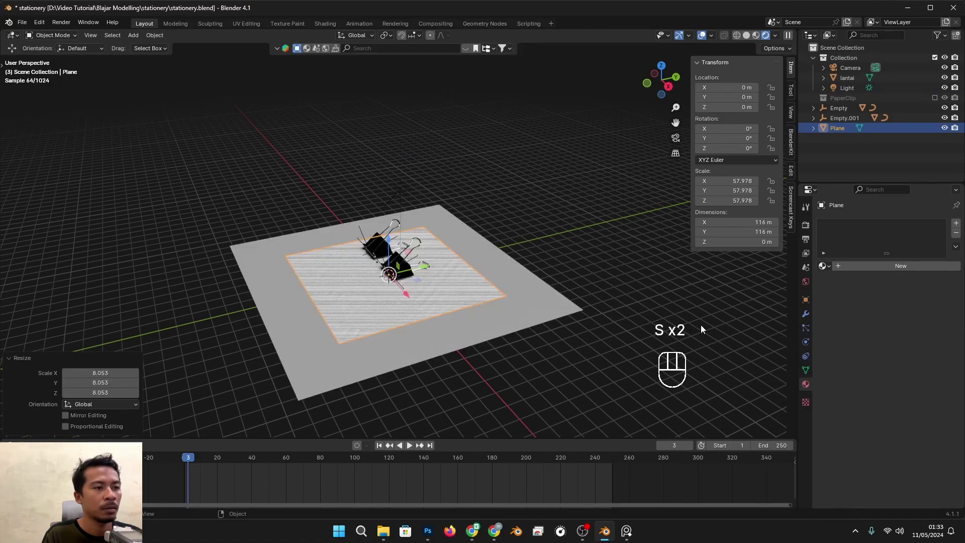
{"action": "key", "text": "t"}
{"action": "key", "text": "r"}
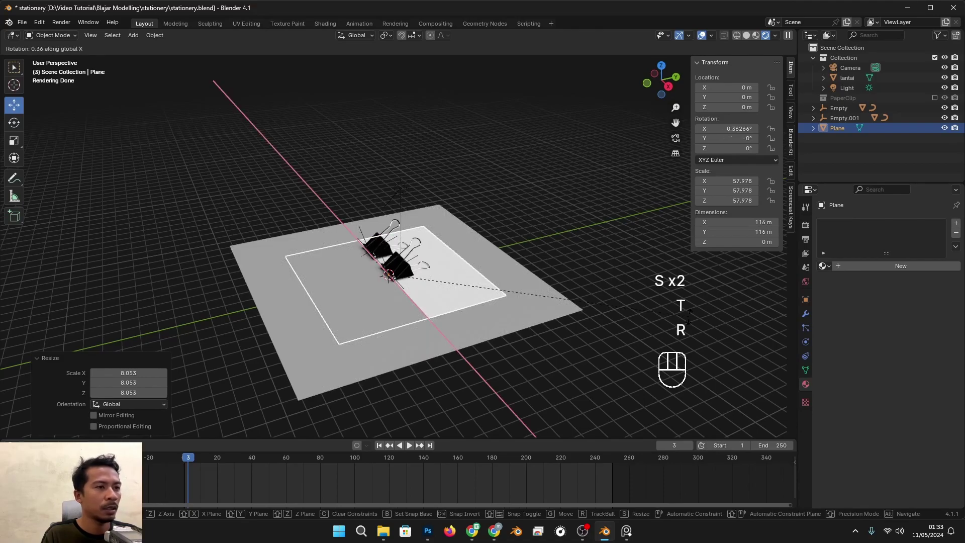
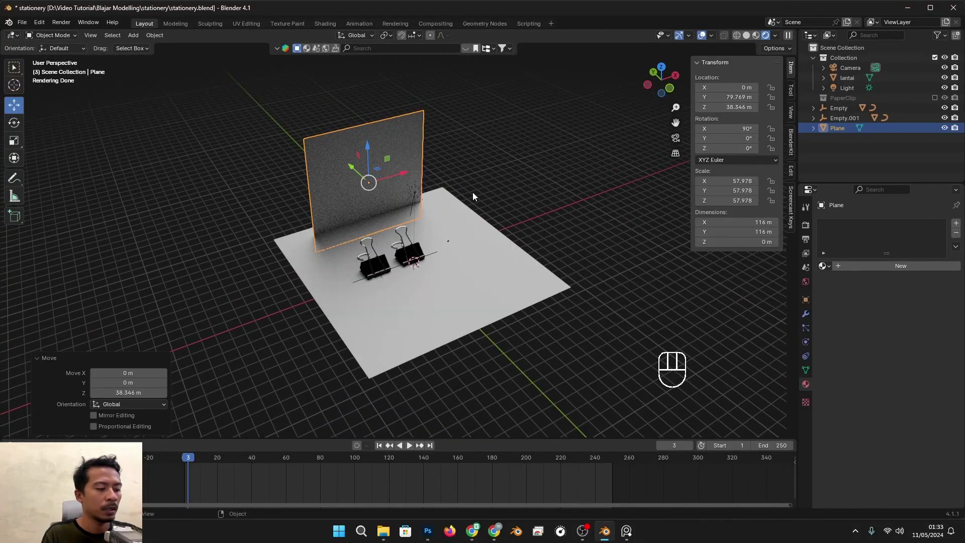
- Duplicate the wall, turn it 90° on Z and place it upright along the floor's side
{"action": "key", "text": "shift+d"}
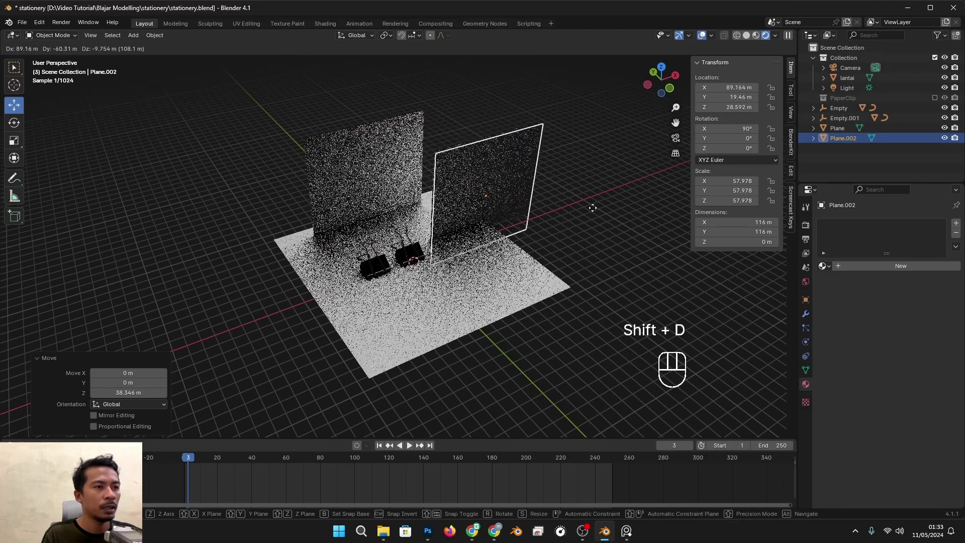
{"action": "key", "text": "r"}
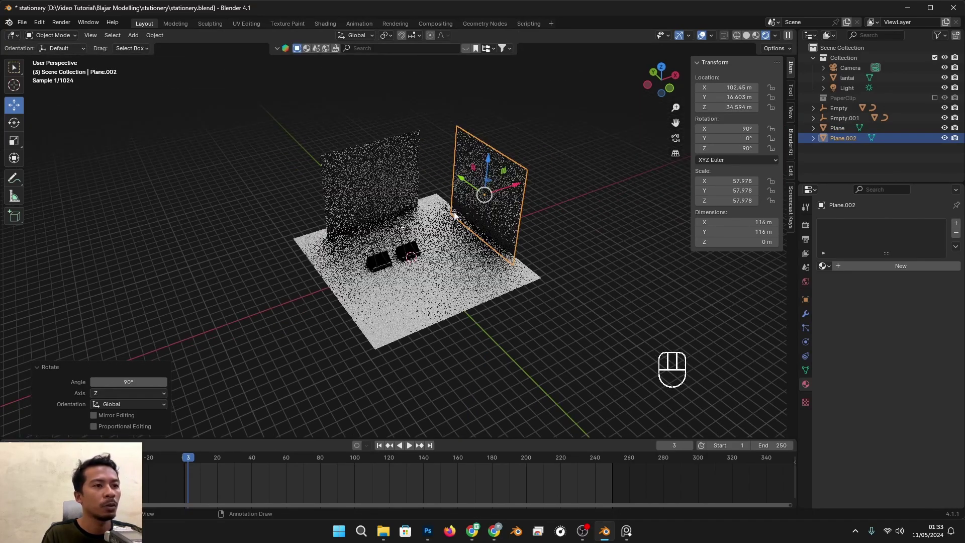
{"action": "left_click_drag", "start_coordinate": [495, 195], "coordinate": [492, 178]}
{"action": "right_click", "coordinate": [488, 166]}
{"action": "left_click_drag", "start_coordinate": [496, 163], "coordinate": [470, 187]}
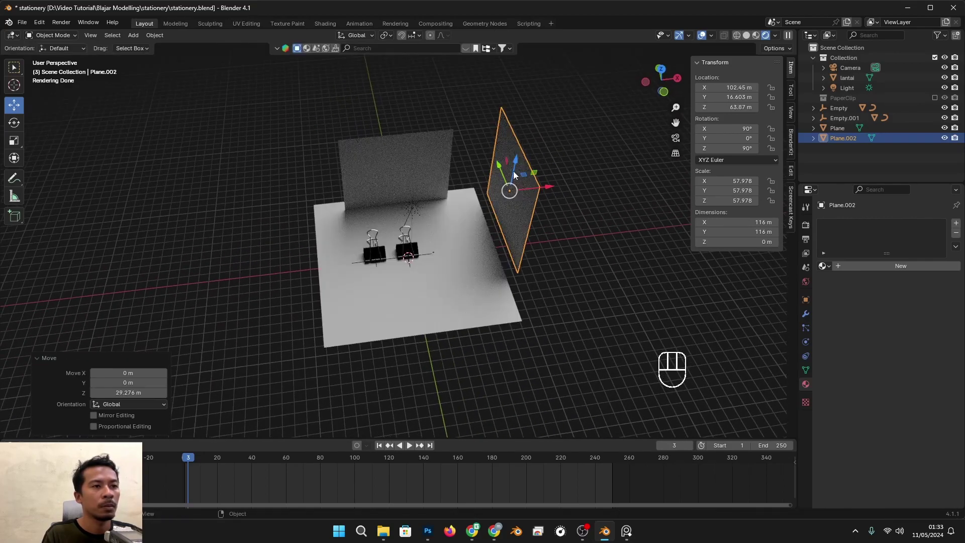
{"action": "left_click", "coordinate": [518, 169]}
{"action": "left_click_drag", "start_coordinate": [419, 212], "coordinate": [453, 210]}
{"action": "left_click_drag", "start_coordinate": [449, 209], "coordinate": [416, 201]}
{"action": "left_click", "coordinate": [428, 189]}
- Rotate the sun about -98.7° on Z to light the clips from a new direction
{"action": "key", "text": "r"}
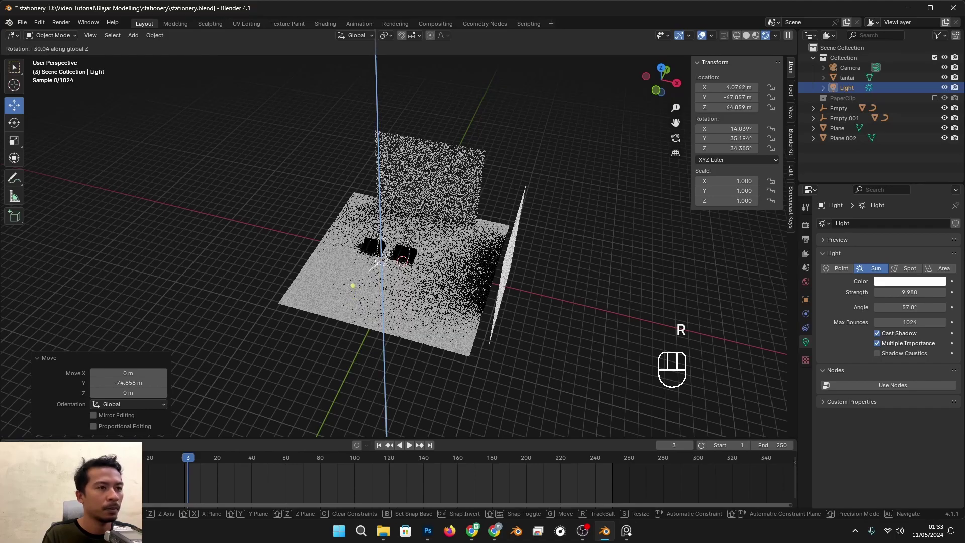
{"action": "left_click_drag", "start_coordinate": [358, 287], "coordinate": [411, 278]}
{"action": "left_click_drag", "start_coordinate": [428, 293], "coordinate": [437, 276]}
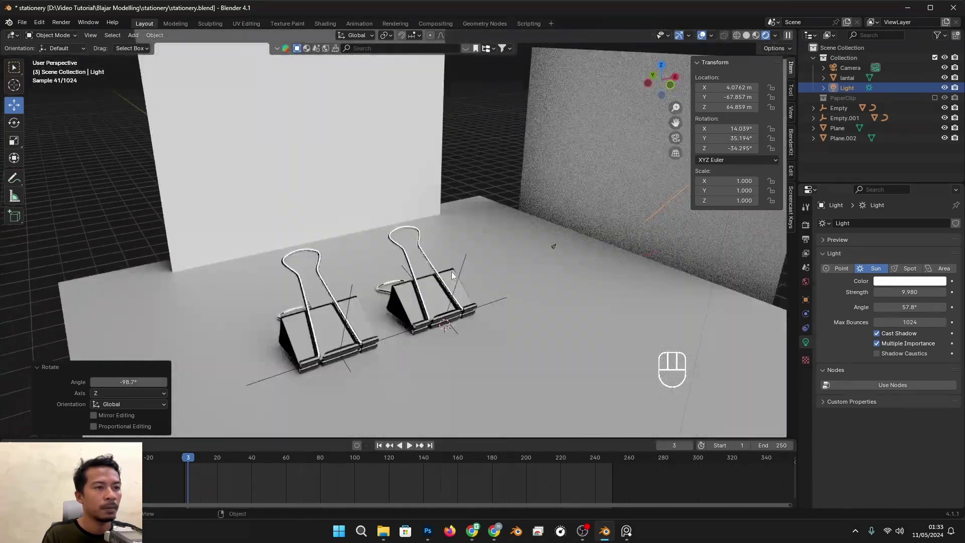
{"action": "left_click_drag", "start_coordinate": [486, 282], "coordinate": [486, 249]}
{"action": "left_click_drag", "start_coordinate": [487, 262], "coordinate": [492, 285]}
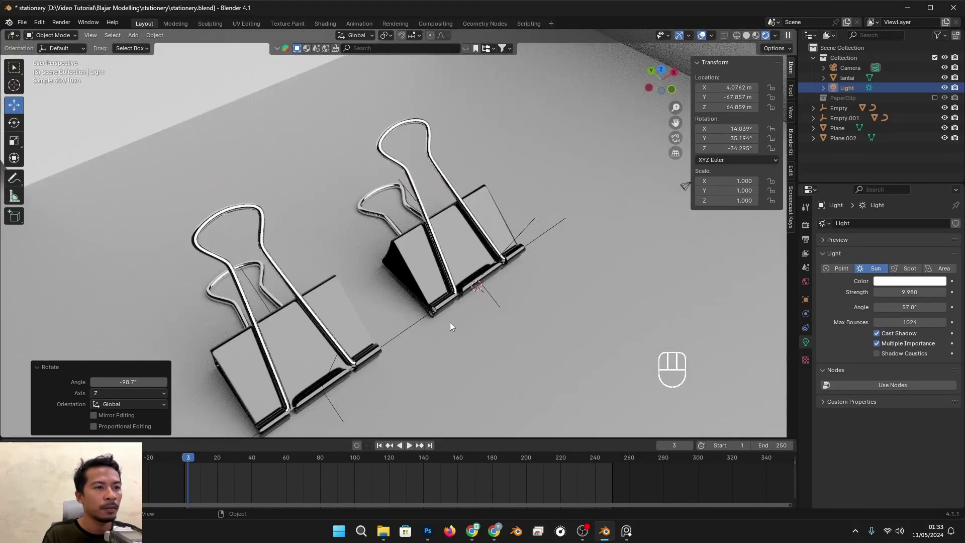
{"action": "left_click_drag", "start_coordinate": [458, 322], "coordinate": [474, 297]}
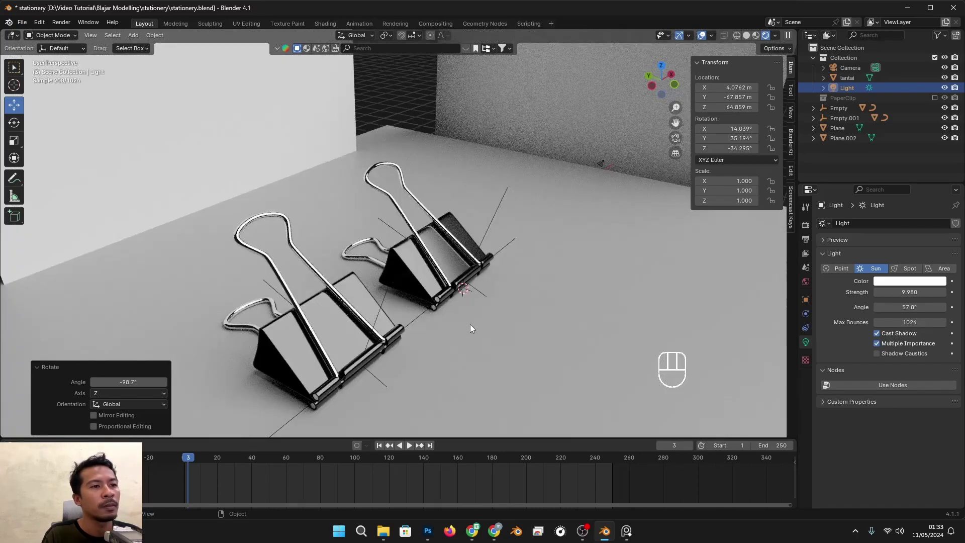
{"action": "left_click_drag", "start_coordinate": [478, 320], "coordinate": [493, 300]}
- Orbit around the clips from the side to check the new shadows
{"action": "middle_click", "coordinate": [497, 313]}
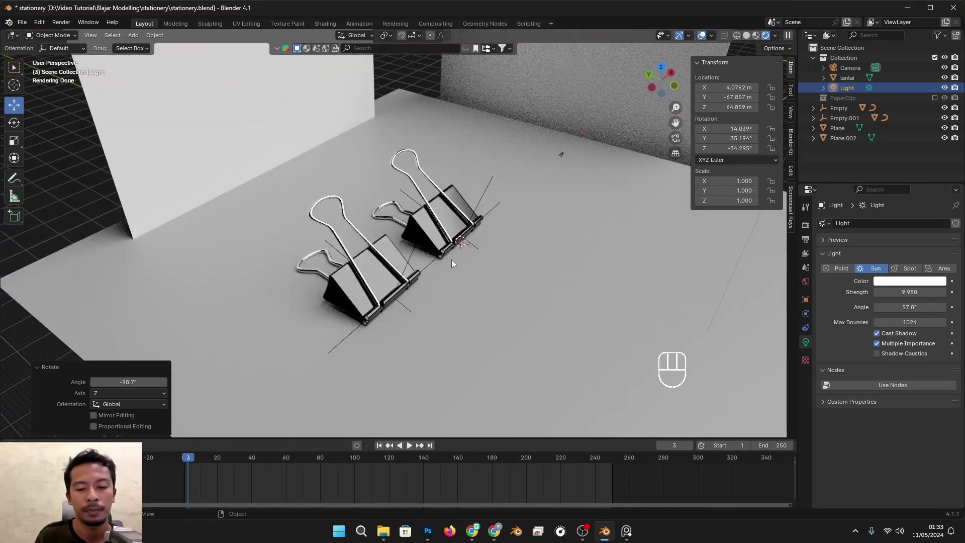
{"action": "left_click_drag", "start_coordinate": [394, 282], "coordinate": [440, 269]}
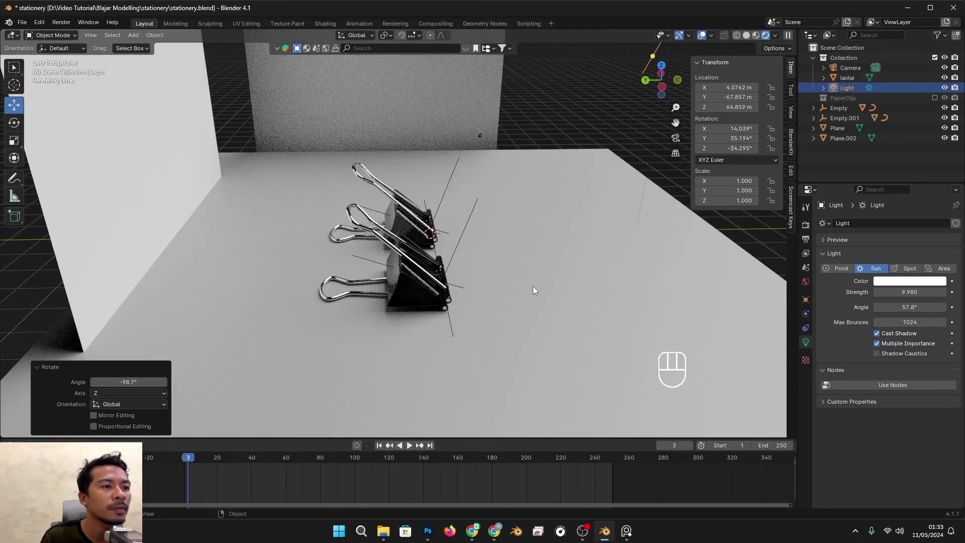
{"action": "left_click_drag", "start_coordinate": [540, 290], "coordinate": [481, 293]}
{"action": "left_click_drag", "start_coordinate": [448, 293], "coordinate": [451, 304]}
{"action": "right_click", "coordinate": [434, 225]}
{"action": "right_click", "coordinate": [511, 208]}
- Duplicate the second clip via its empty and slide the copy about 24 m along Y
{"action": "left_click_drag", "start_coordinate": [483, 245], "coordinate": [509, 223]}
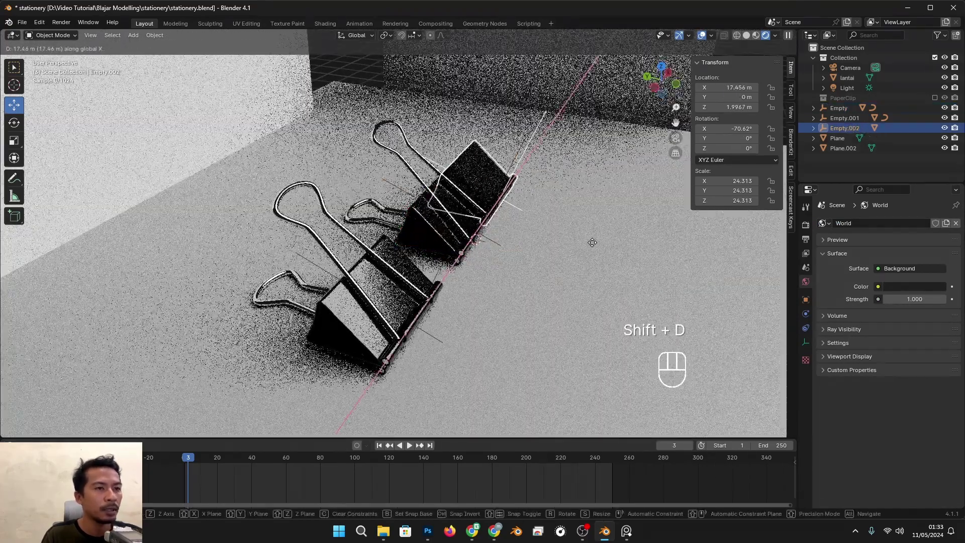
{"action": "left_click_drag", "start_coordinate": [574, 297], "coordinate": [533, 318]}
{"action": "middle_click", "coordinate": [531, 320]}
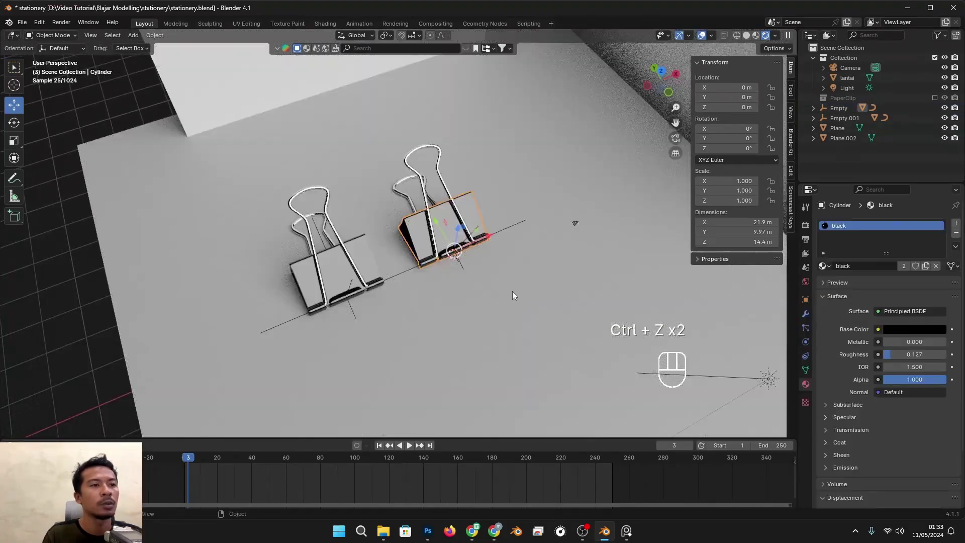
{"action": "middle_click", "coordinate": [444, 271]}
{"action": "middle_click", "coordinate": [416, 197]}
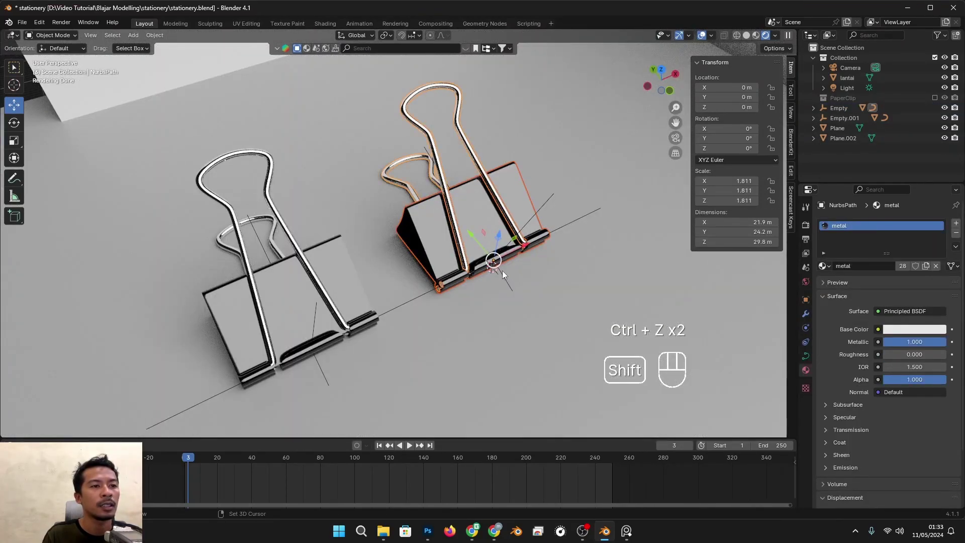
{"action": "left_click_drag", "start_coordinate": [509, 277], "coordinate": [524, 262]}
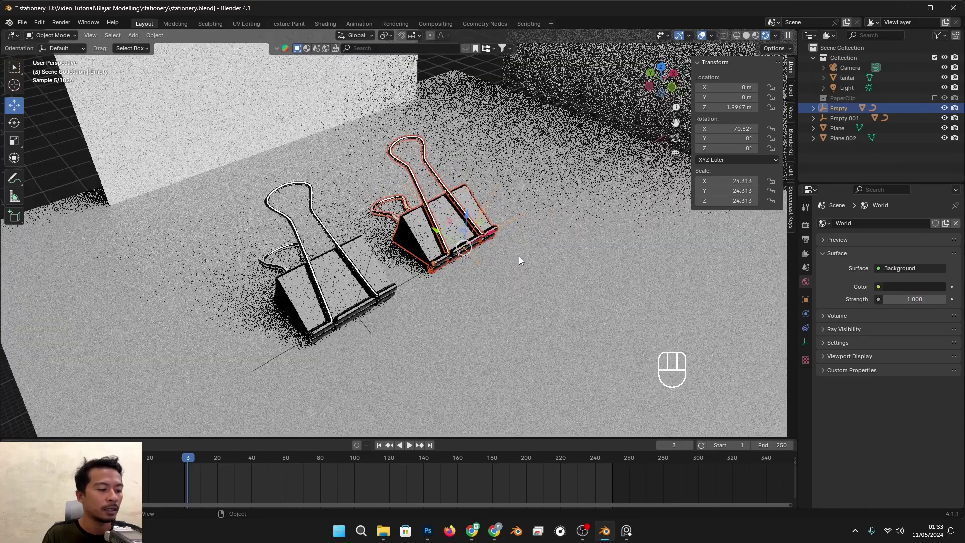
{"action": "key", "text": "shift+d"}
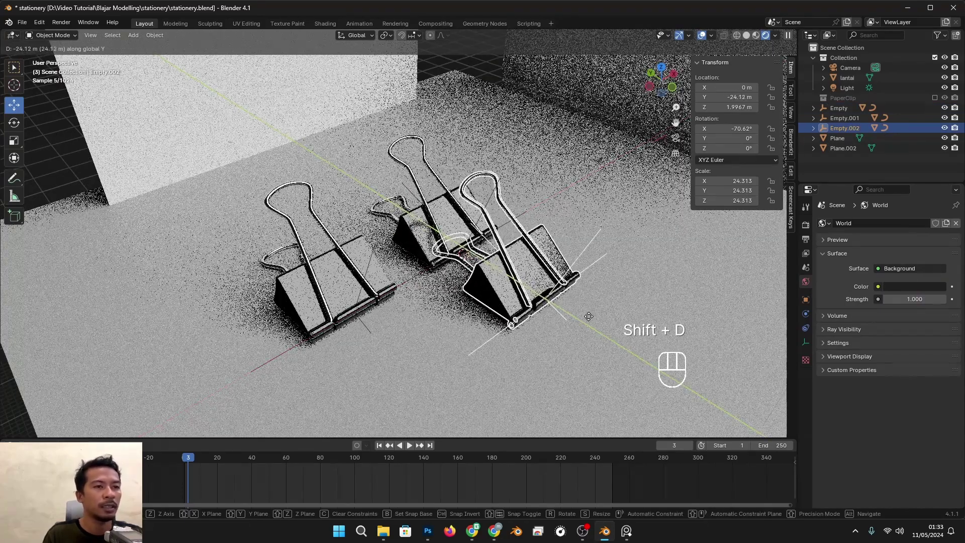
{"action": "left_click", "coordinate": [509, 285]}
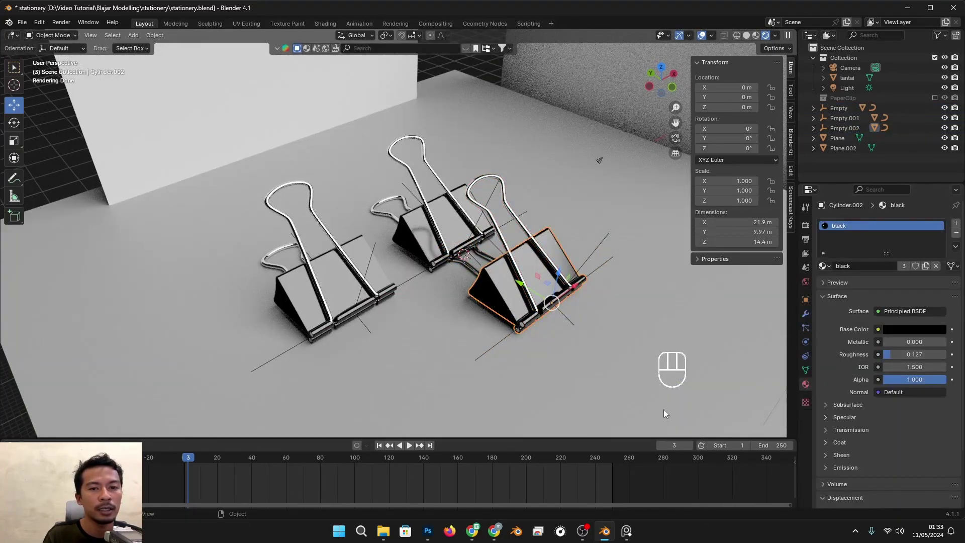
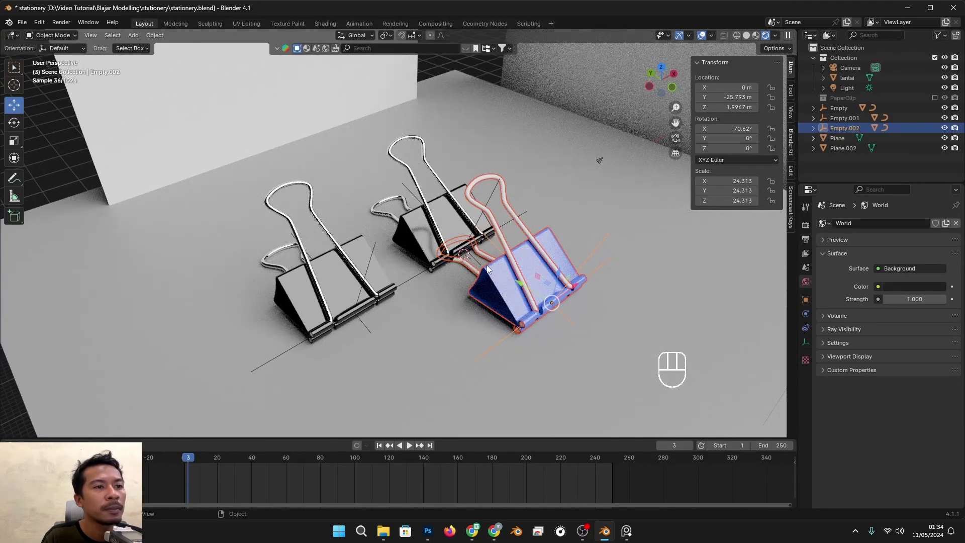
- Shrink the blue clip slightly and shift it about 4.4 m along Y beside the black clips
{"action": "middle_click", "coordinate": [590, 269]}
{"action": "left_click", "coordinate": [591, 263]}
{"action": "left_click", "coordinate": [591, 243]}
{"action": "left_click", "coordinate": [530, 279]}
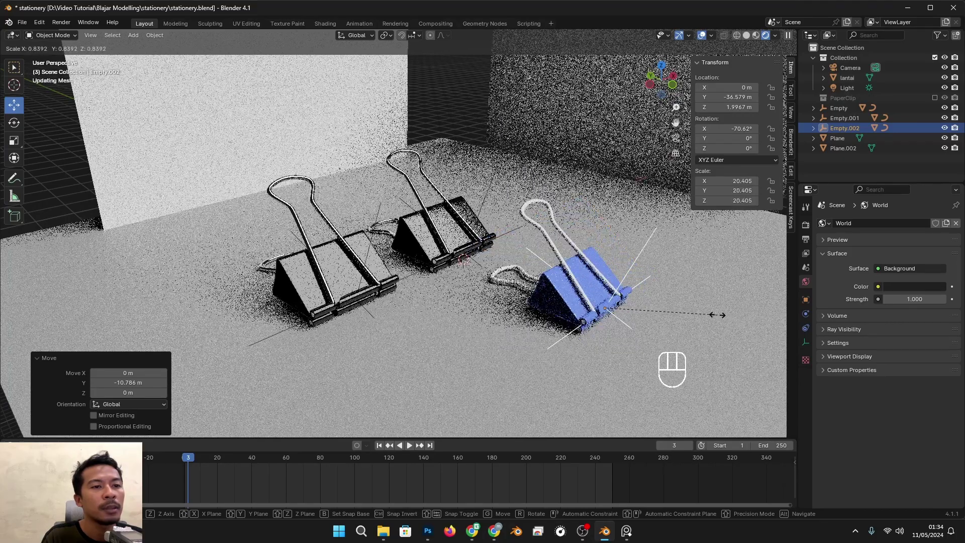
{"action": "left_click_drag", "start_coordinate": [630, 310], "coordinate": [637, 339]}
{"action": "left_click", "coordinate": [496, 273]}
{"action": "left_click_drag", "start_coordinate": [521, 289], "coordinate": [530, 241]}
{"action": "left_click_drag", "start_coordinate": [619, 294], "coordinate": [577, 315]}
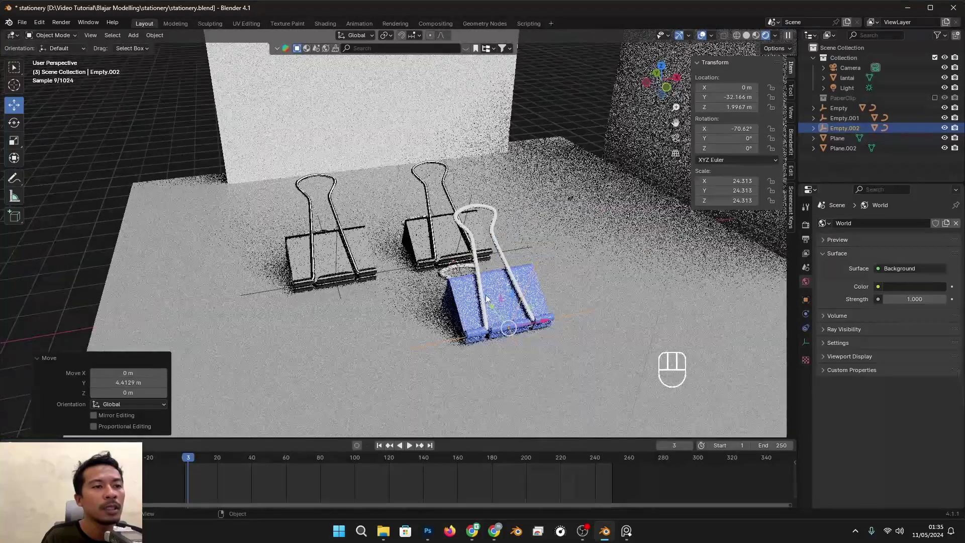
{"action": "left_click", "coordinate": [474, 300]}
{"action": "left_click_drag", "start_coordinate": [519, 289], "coordinate": [526, 306]}
{"action": "left_click", "coordinate": [584, 276]}
- Check the three clips from above and in perspective against a binder-clip reference photo
{"action": "right_click", "coordinate": [702, 38]}
{"action": "left_click_drag", "start_coordinate": [557, 238], "coordinate": [598, 212]}
{"action": "left_click_drag", "start_coordinate": [601, 251], "coordinate": [547, 236]}
{"action": "middle_click", "coordinate": [543, 257]}
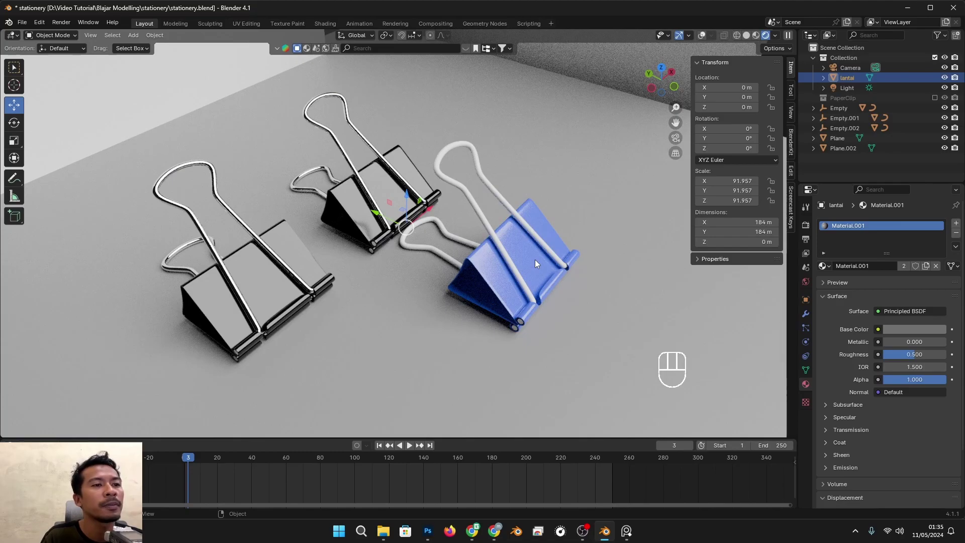
{"action": "left_click_drag", "start_coordinate": [584, 300], "coordinate": [629, 310]}
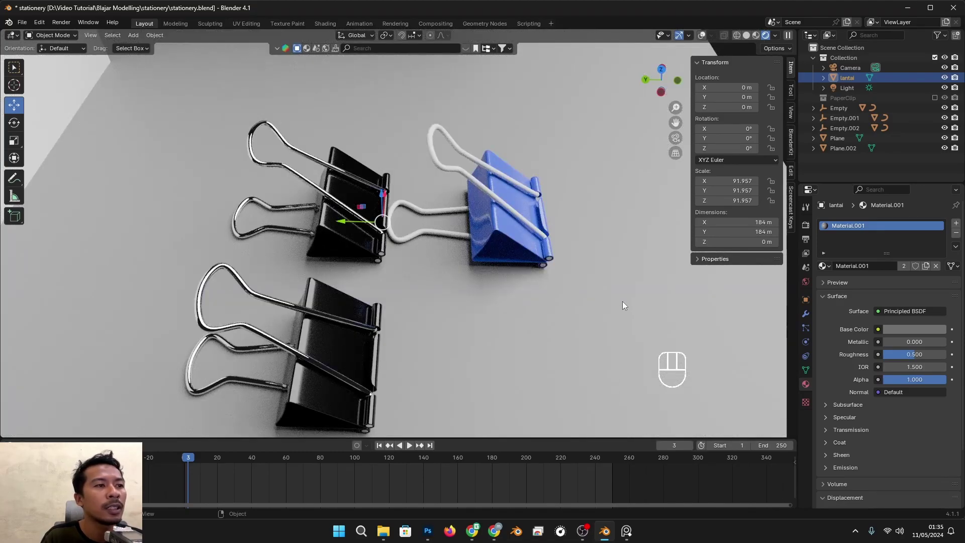
{"action": "left_click_drag", "start_coordinate": [603, 309], "coordinate": [552, 299]}
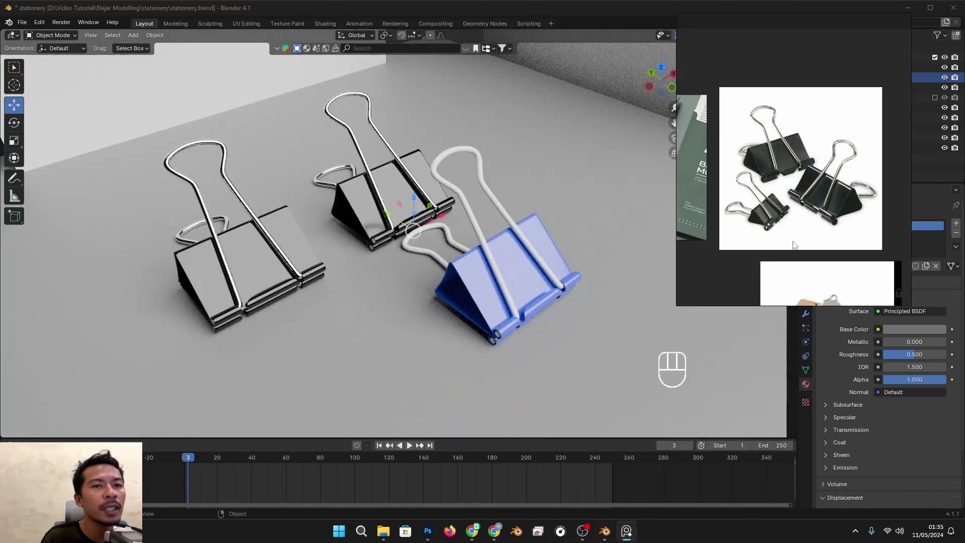